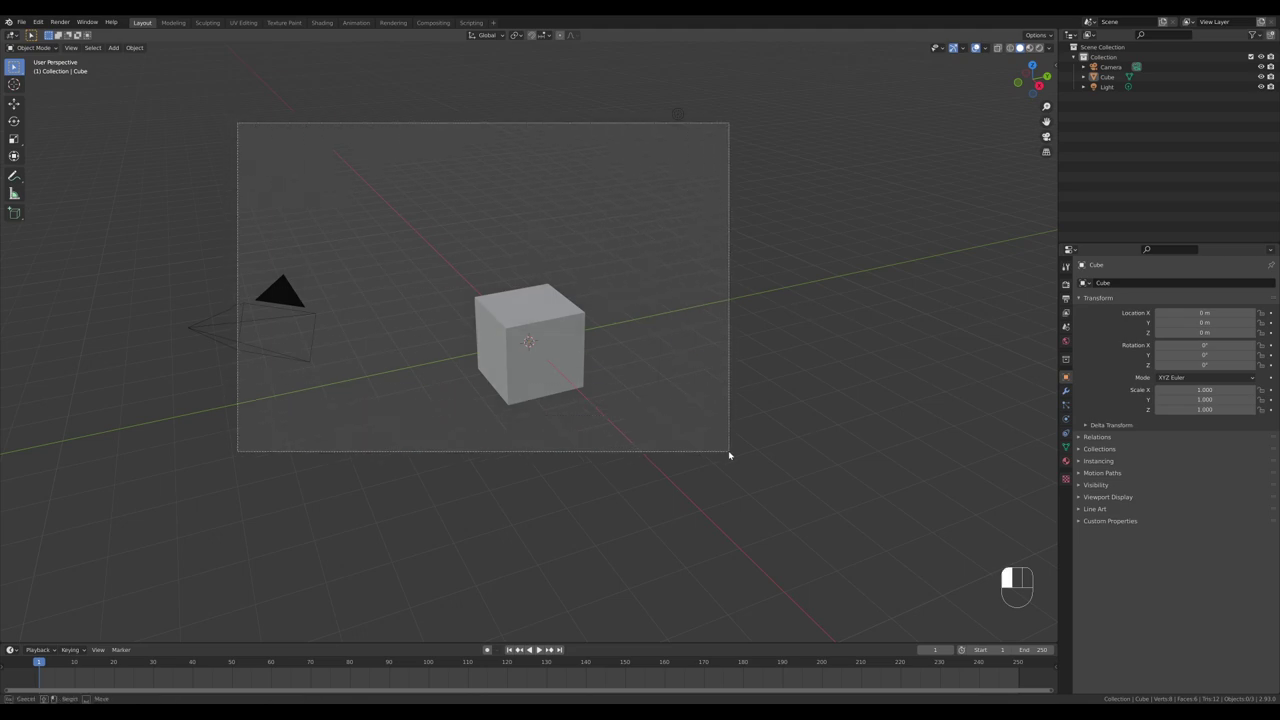
- Delete the default cube, camera and light, add a plane at the origin and view it from the top
{"action": "key", "text": "x"}
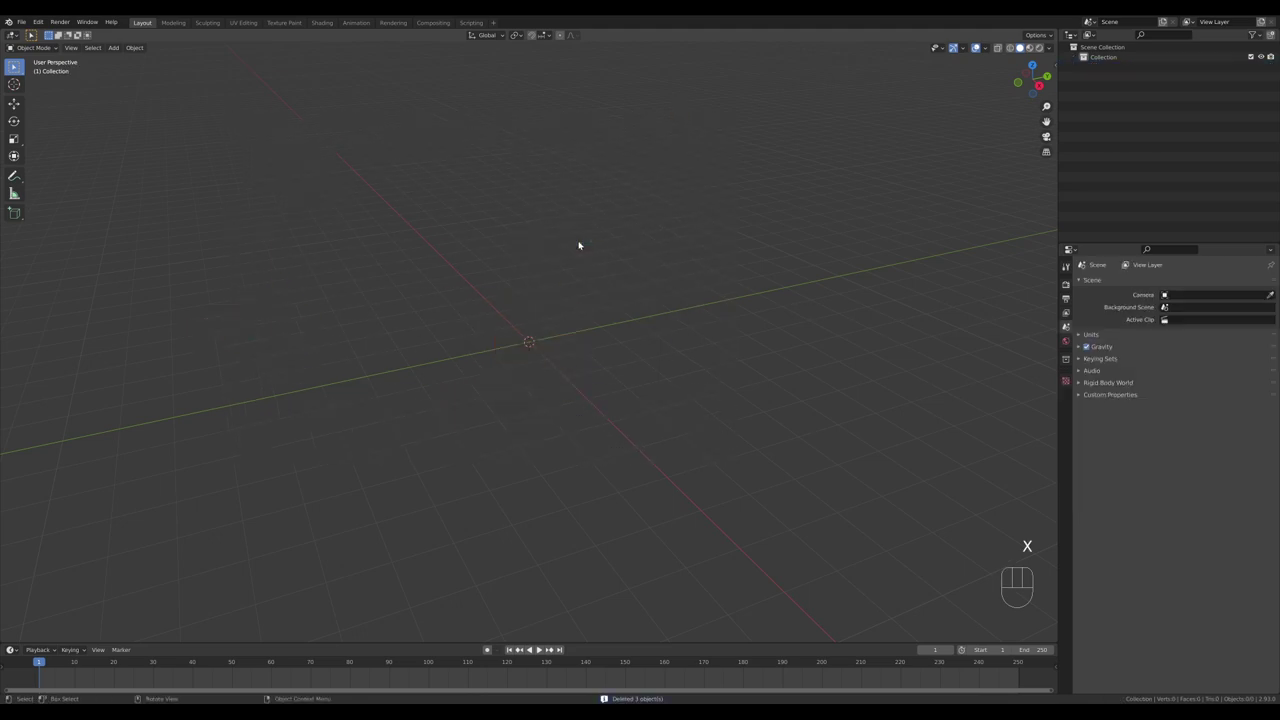
{"action": "key", "text": "shift+a"}
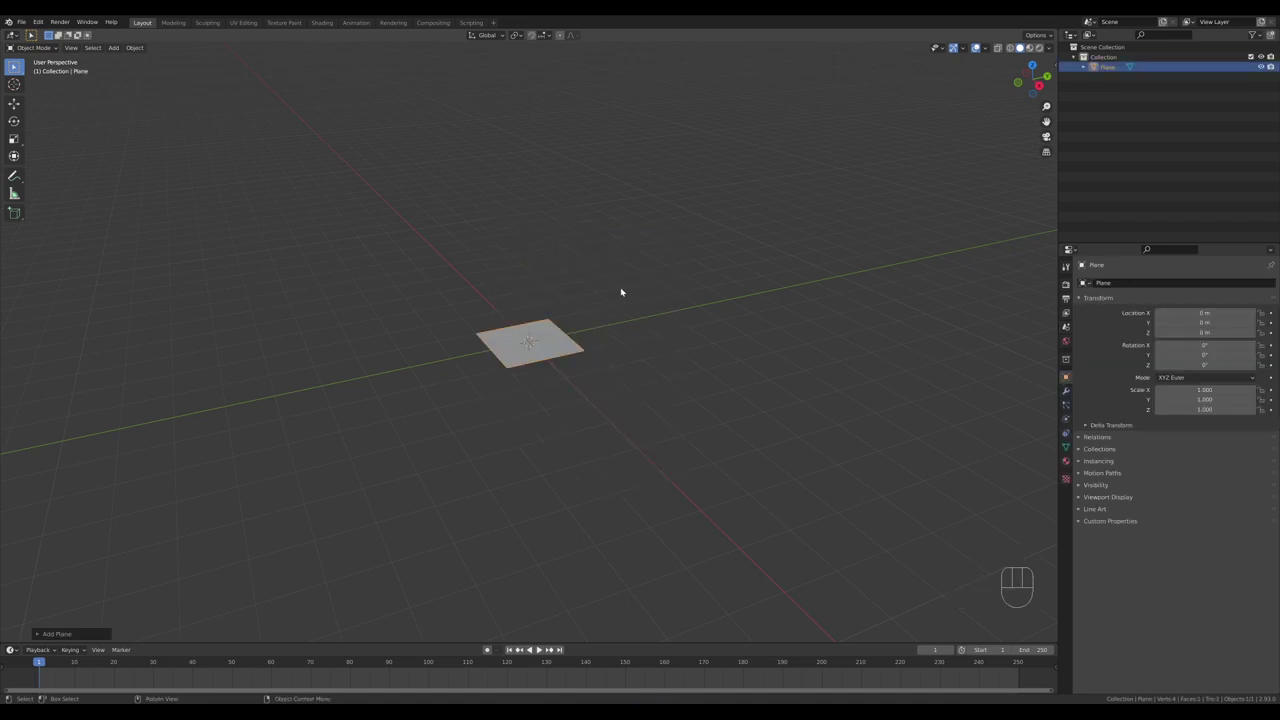
{"action": "key", "text": "KP_7"}
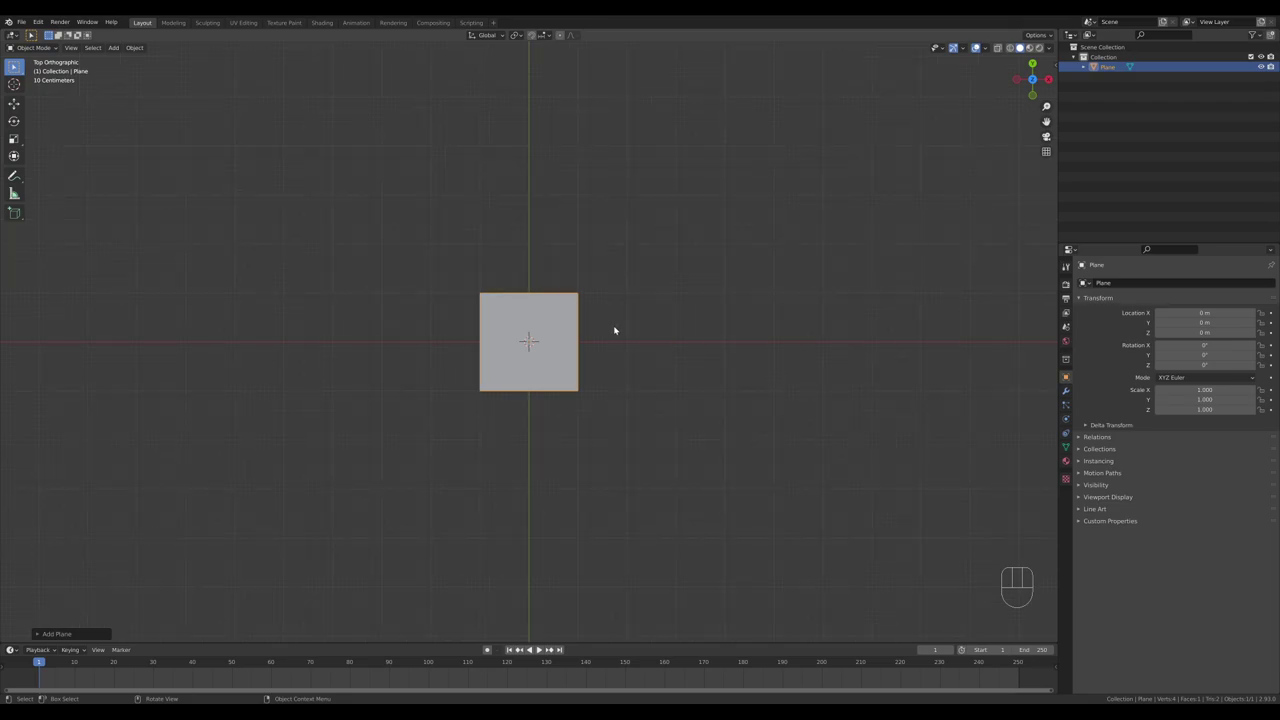
- In Edit Mode, narrow the plane along X into an elongated strip
{"action": "key", "text": "Tab"}
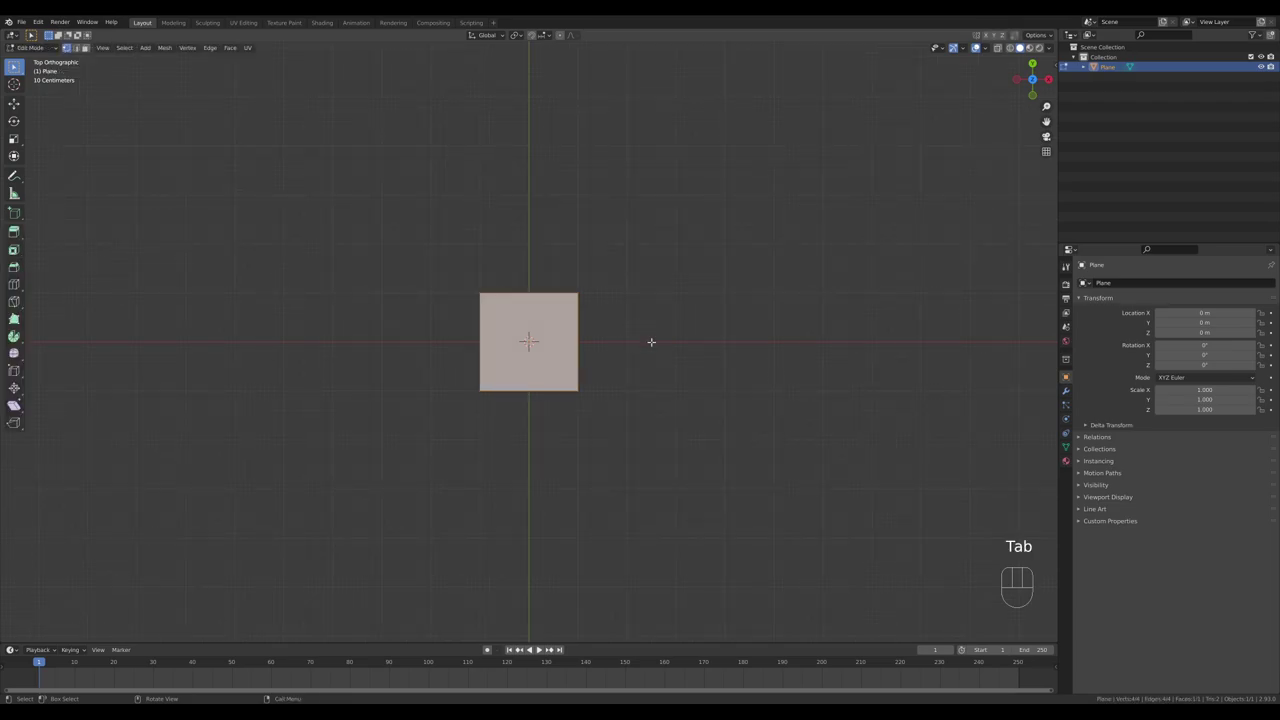
{"action": "key", "text": "s"}
{"action": "key", "text": "x"}
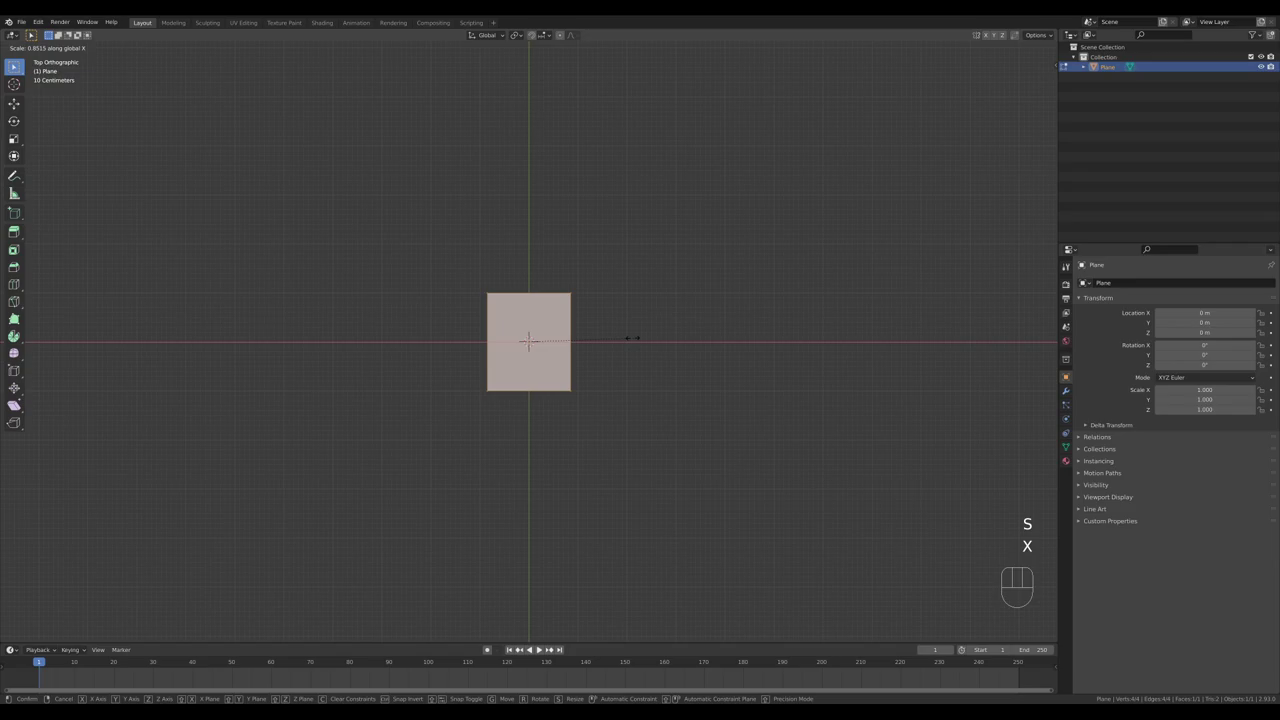
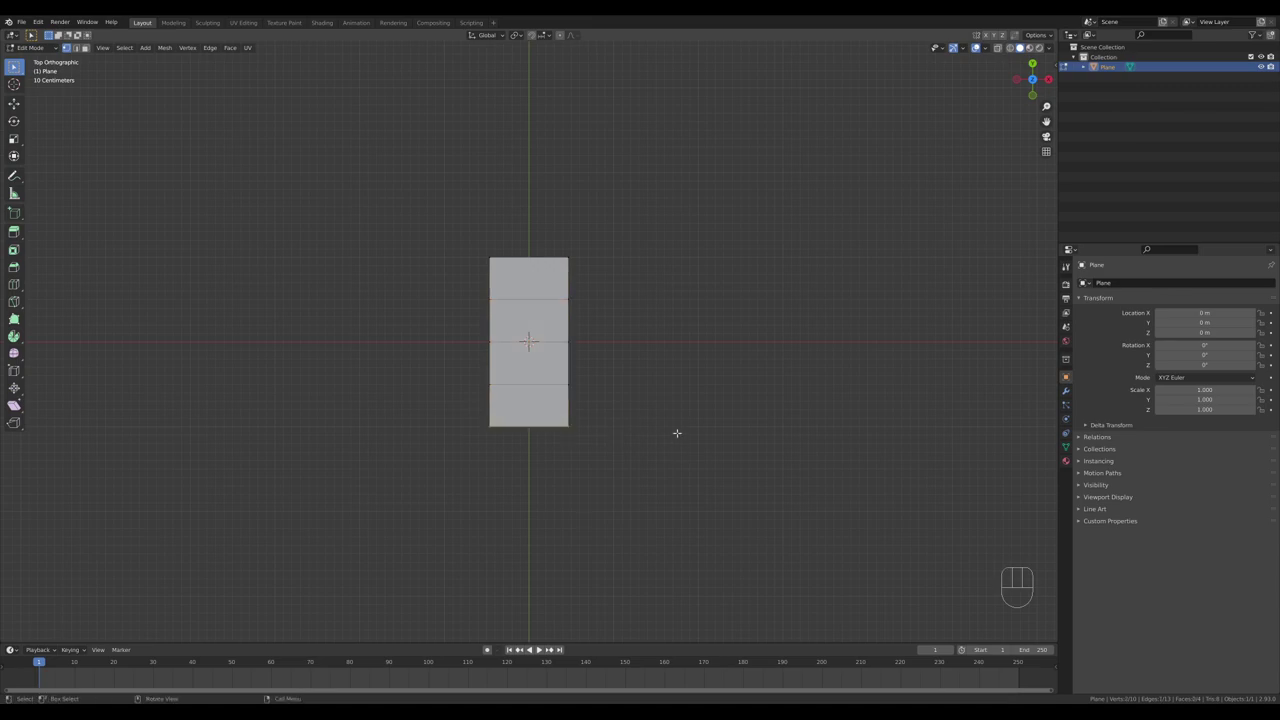
- Taper the strip's end edges inward and slide the loop-cut edges to shape a sole outline wider at one end
{"action": "key", "text": "s"}
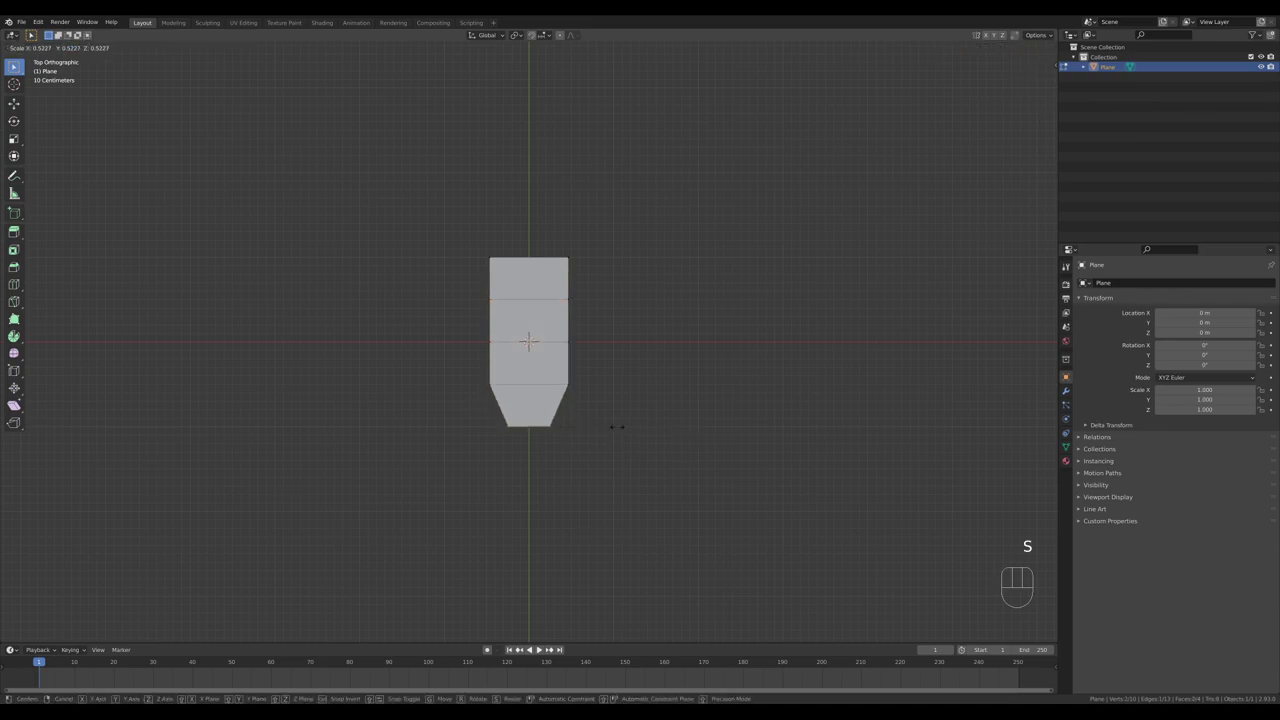
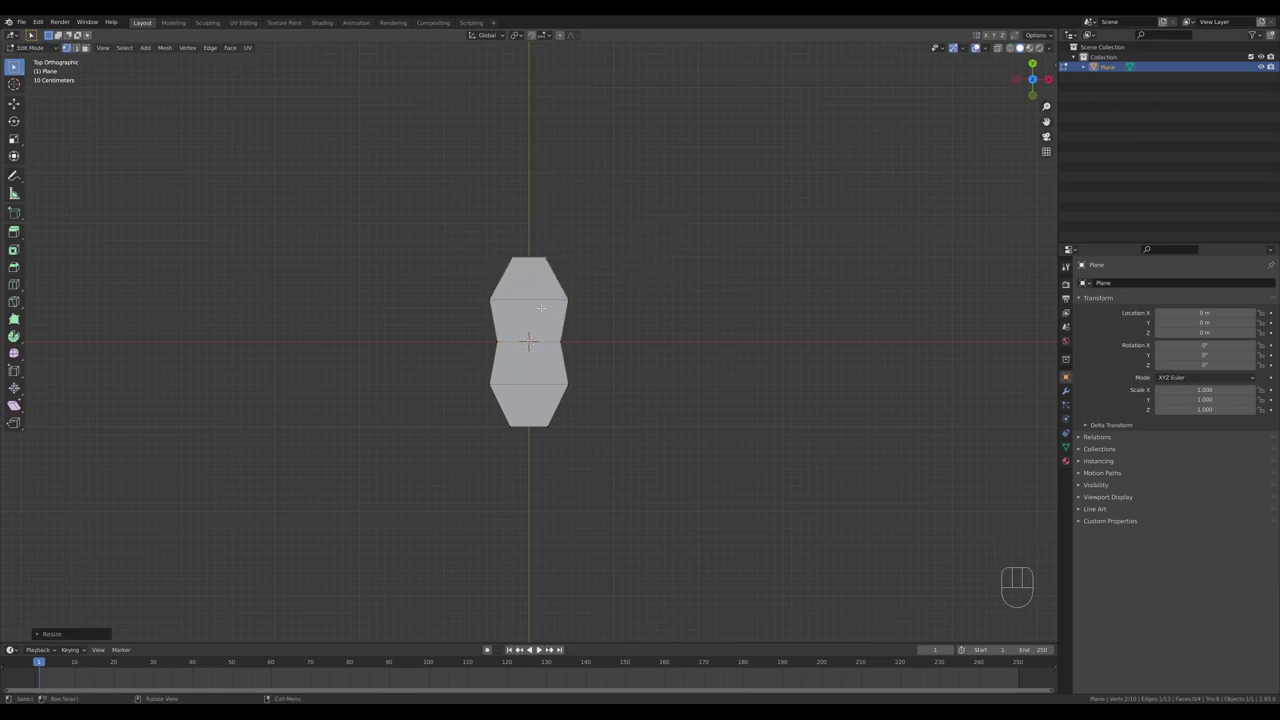
{"action": "key", "text": "2"}
{"action": "key", "text": "1"}
{"action": "key", "text": "2"}
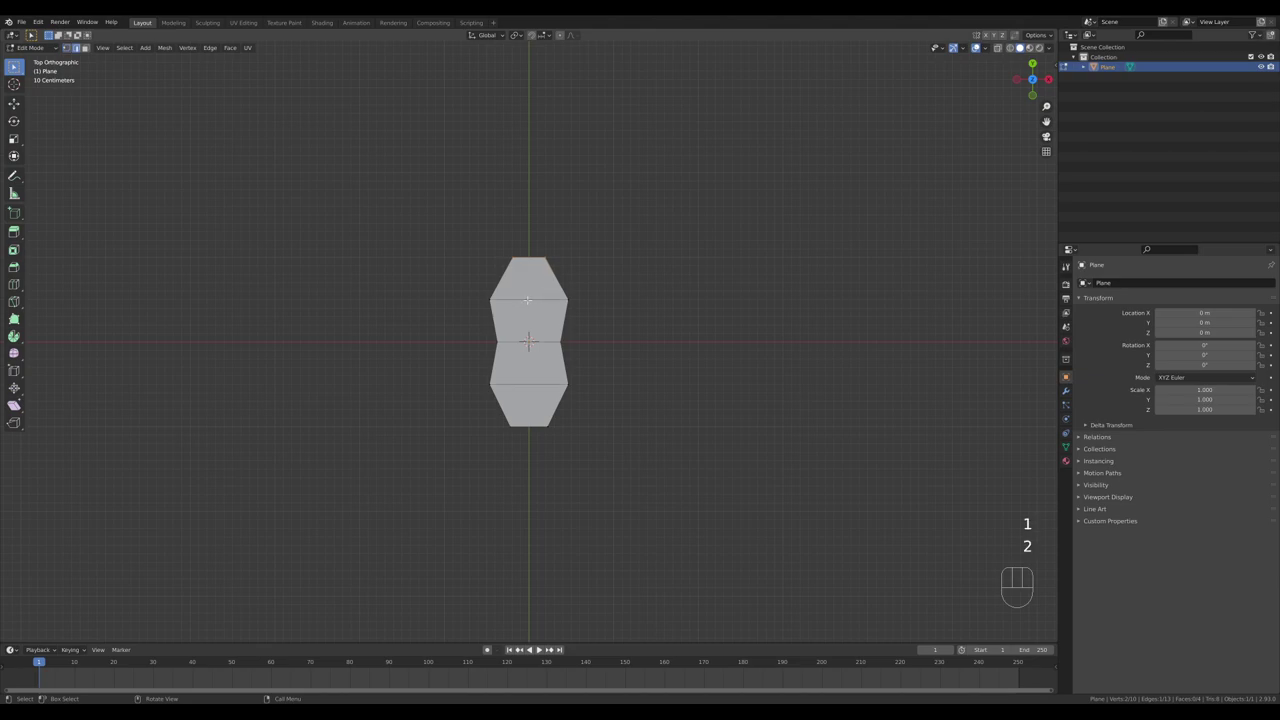
{"action": "key", "text": "g"}
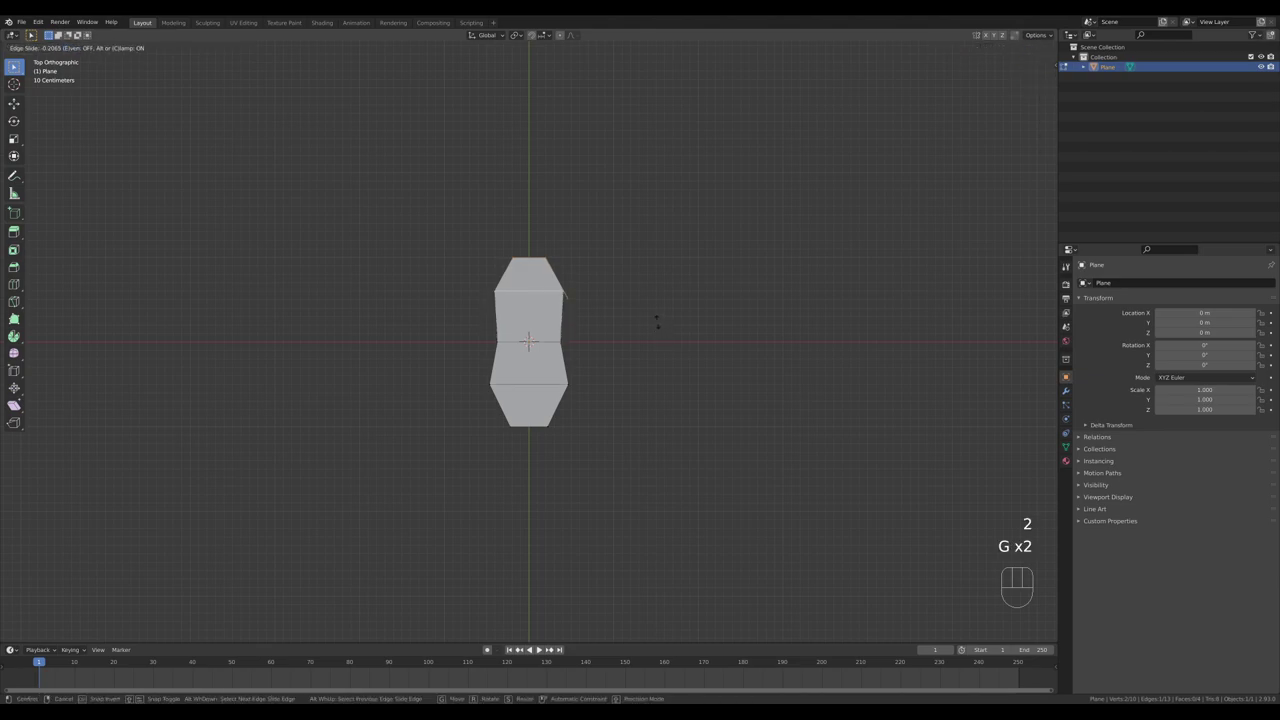
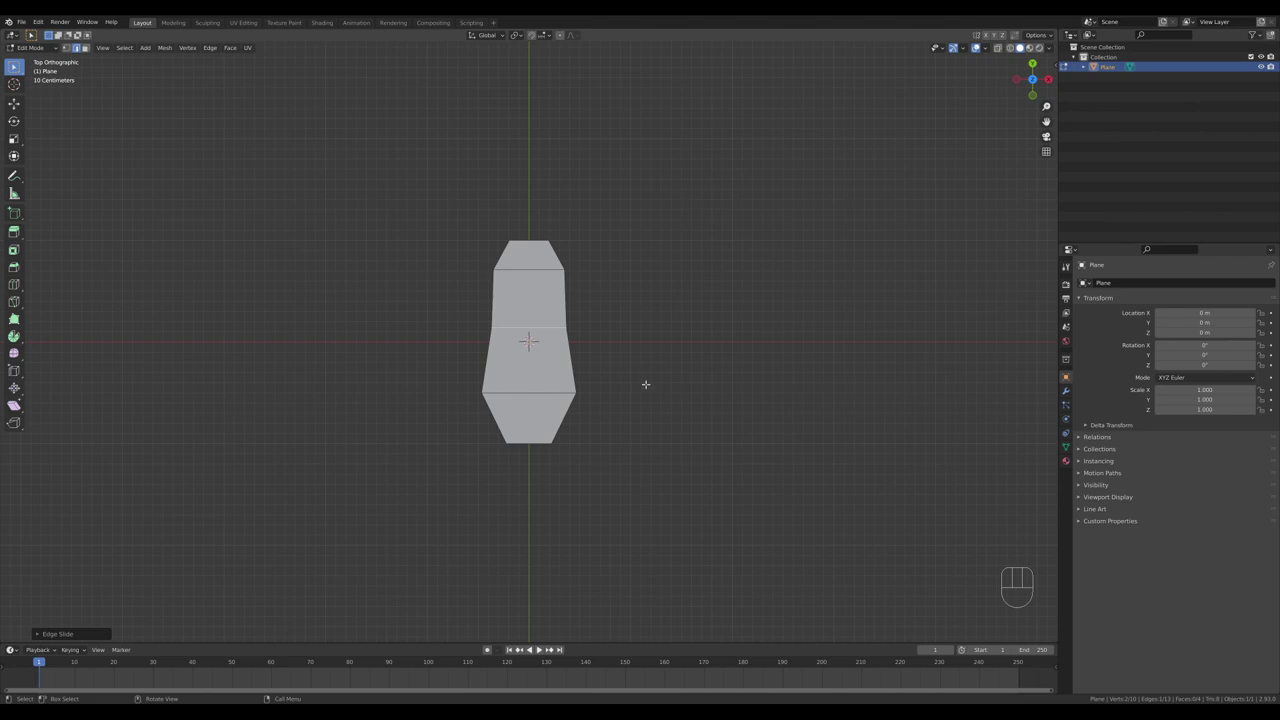
{"action": "key", "text": "1"}
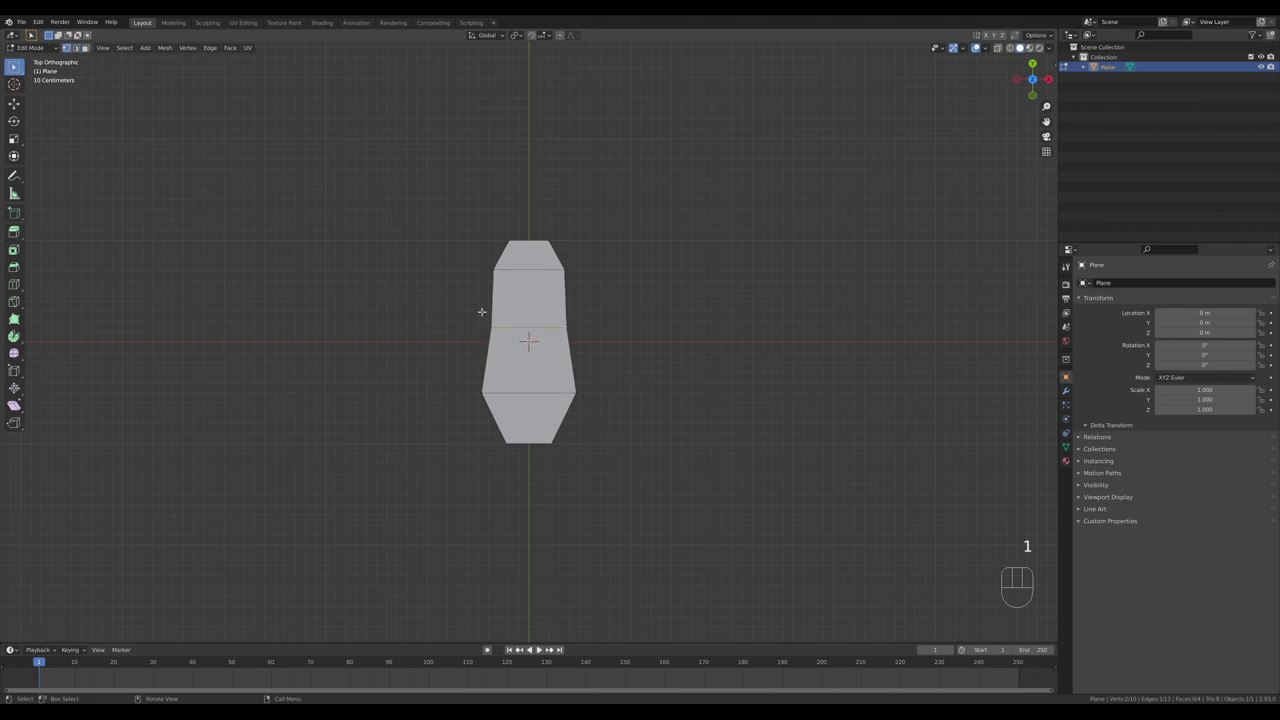
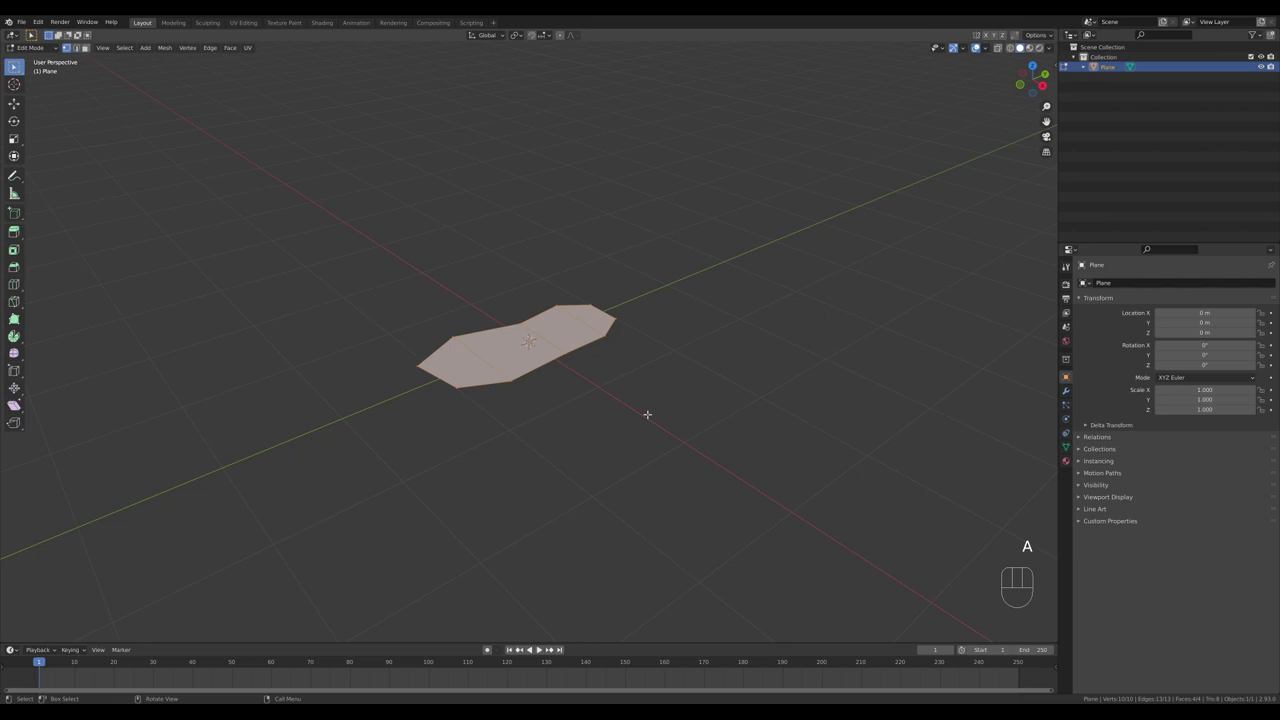
- Extrude the whole sole outline upward into a thick slab
{"action": "key", "text": "e"}
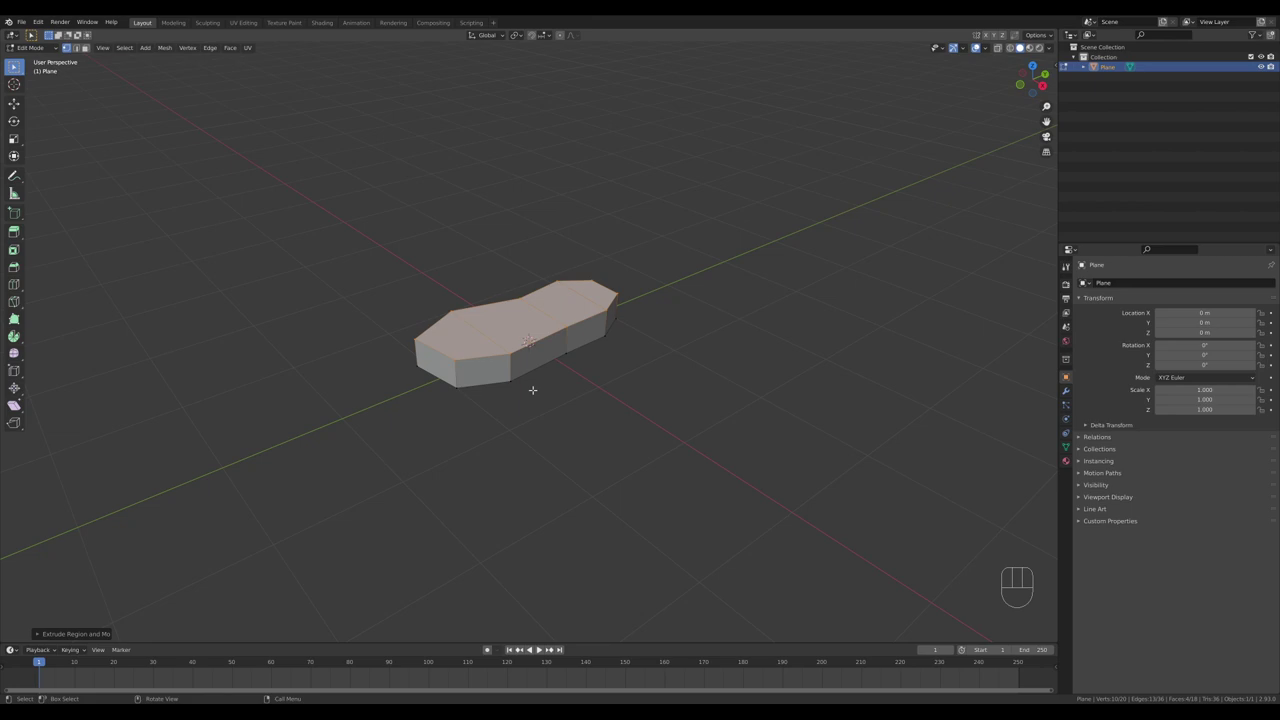
{"action": "key", "text": "2"}
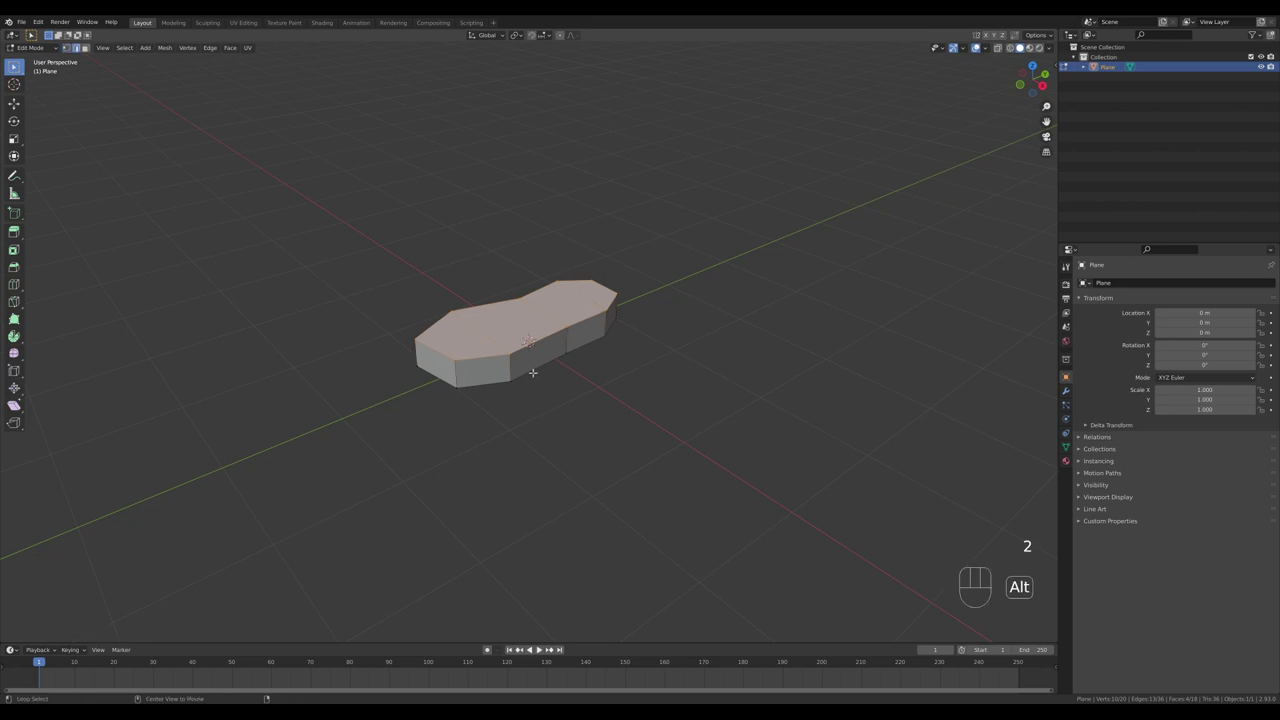
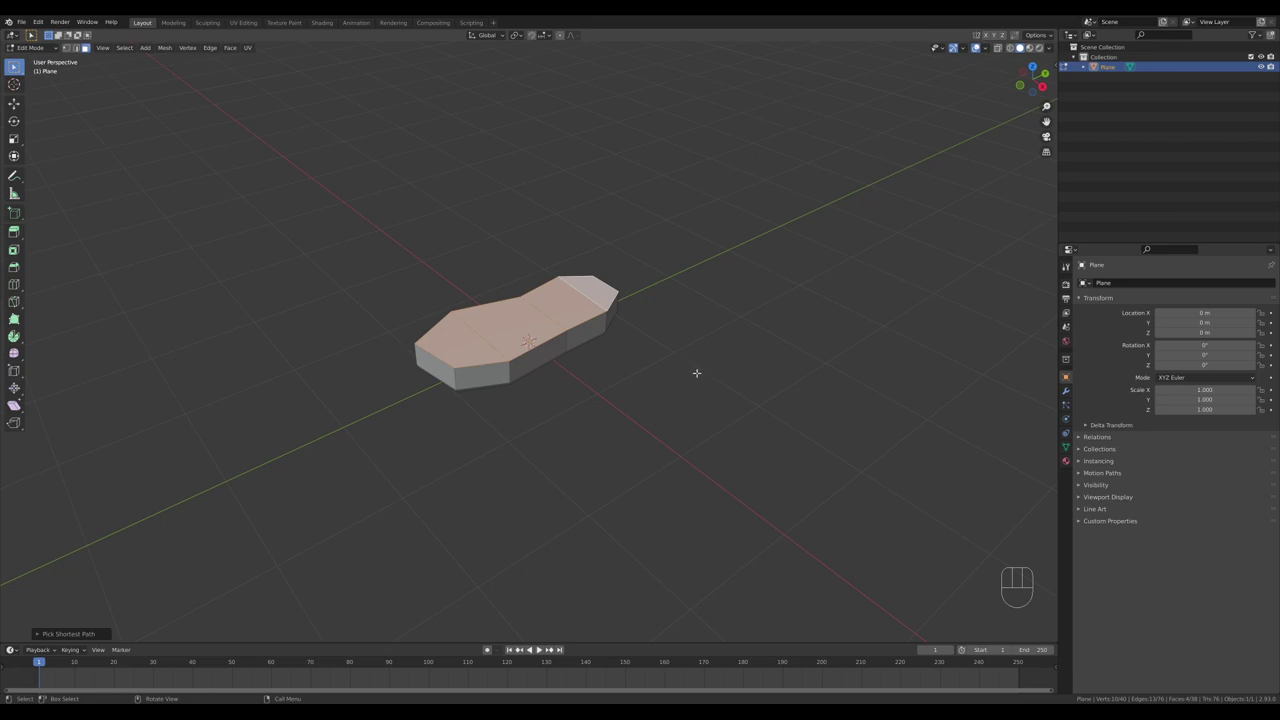
- Inset the slab's top faces ahead of subdividing it into a smooth sole
{"action": "key", "text": "i"}
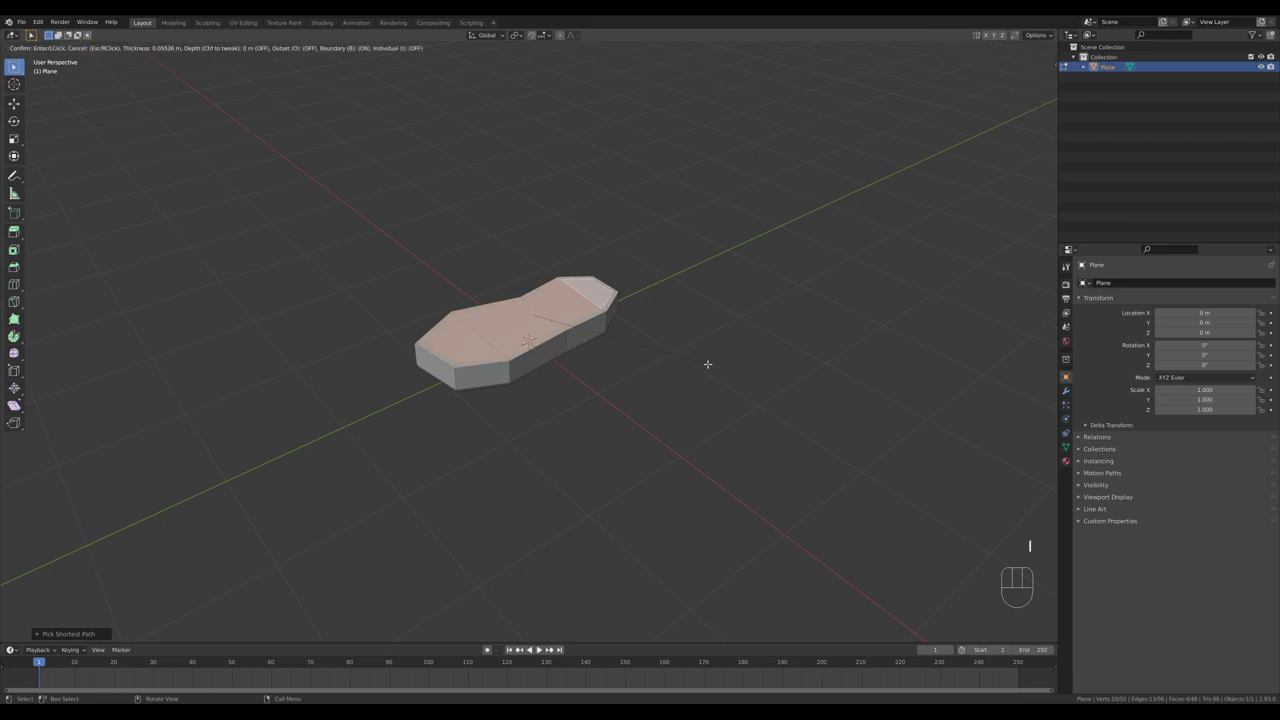
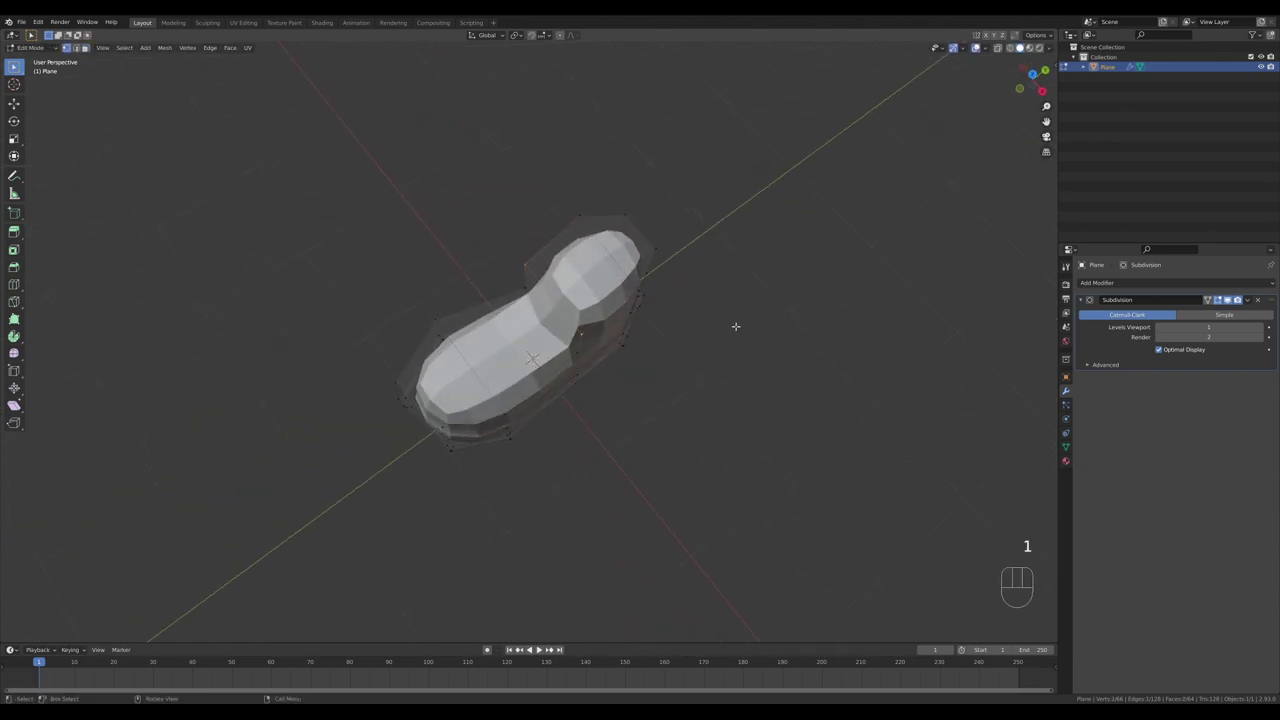
- Scale the extruded heel geometry along one axis to shape the rising boot shaft
{"action": "key", "text": "g"}
{"action": "key", "text": "x"}
{"action": "key", "text": "Escape"}
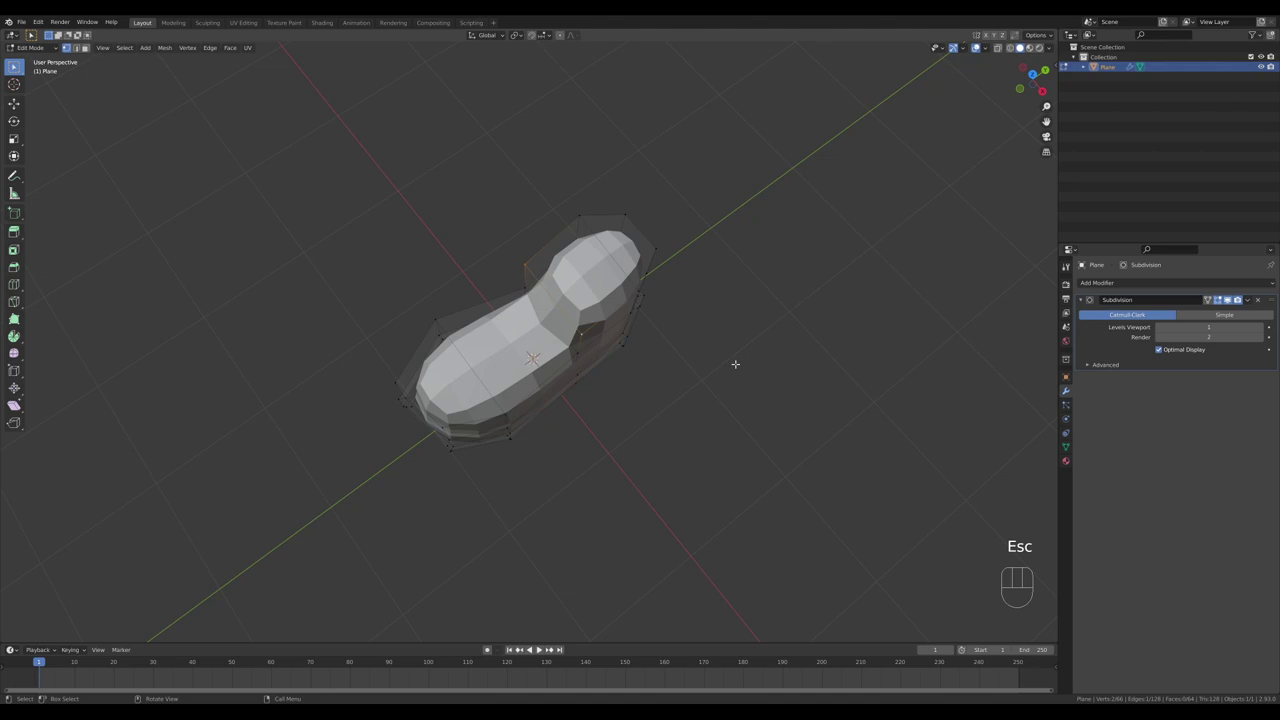
{"action": "key", "text": "s"}
{"action": "key", "text": "x"}
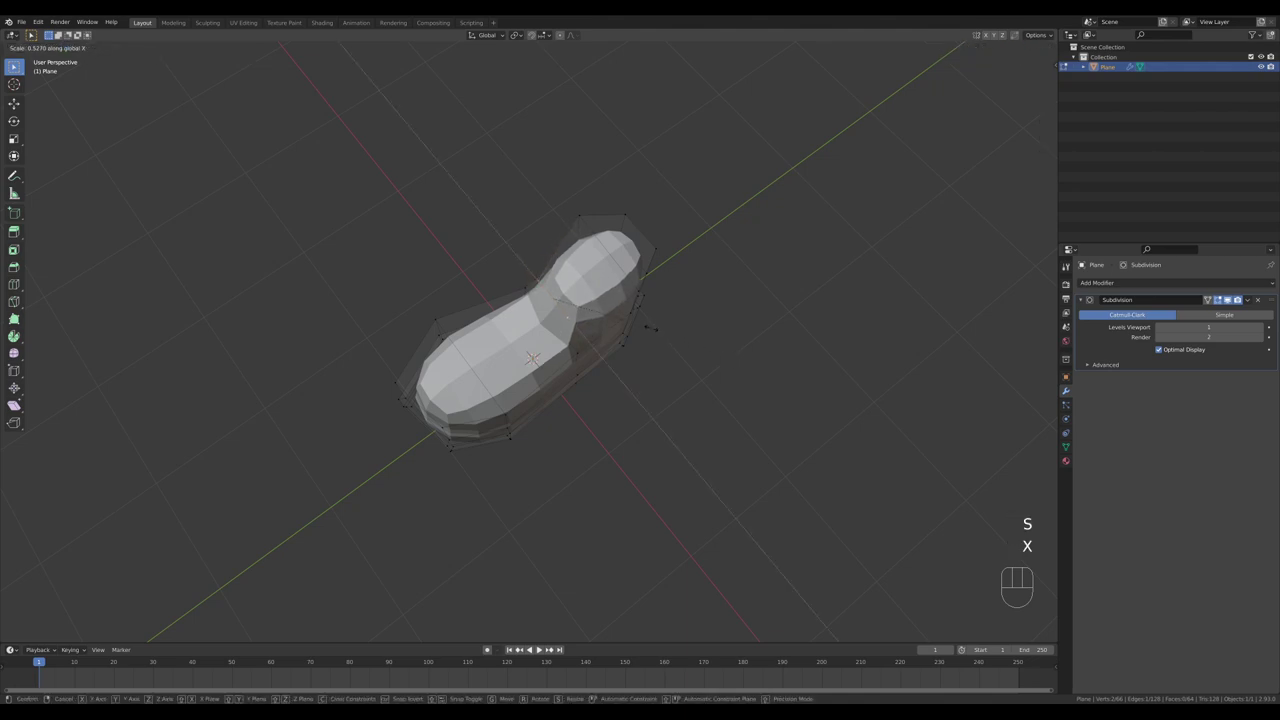
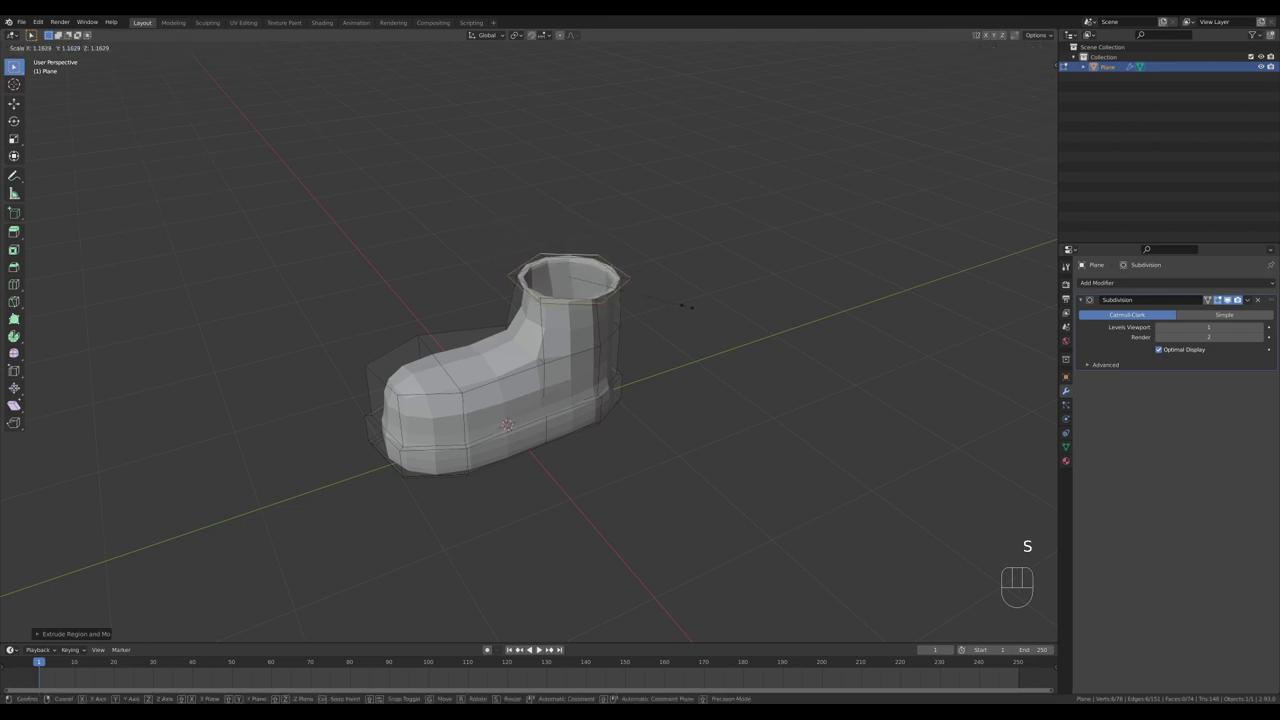
- Extrude the shaft top up along Z, inset it into a collar opening and push the opening down vertically
{"action": "key", "text": "e"}
{"action": "key", "text": "z"}
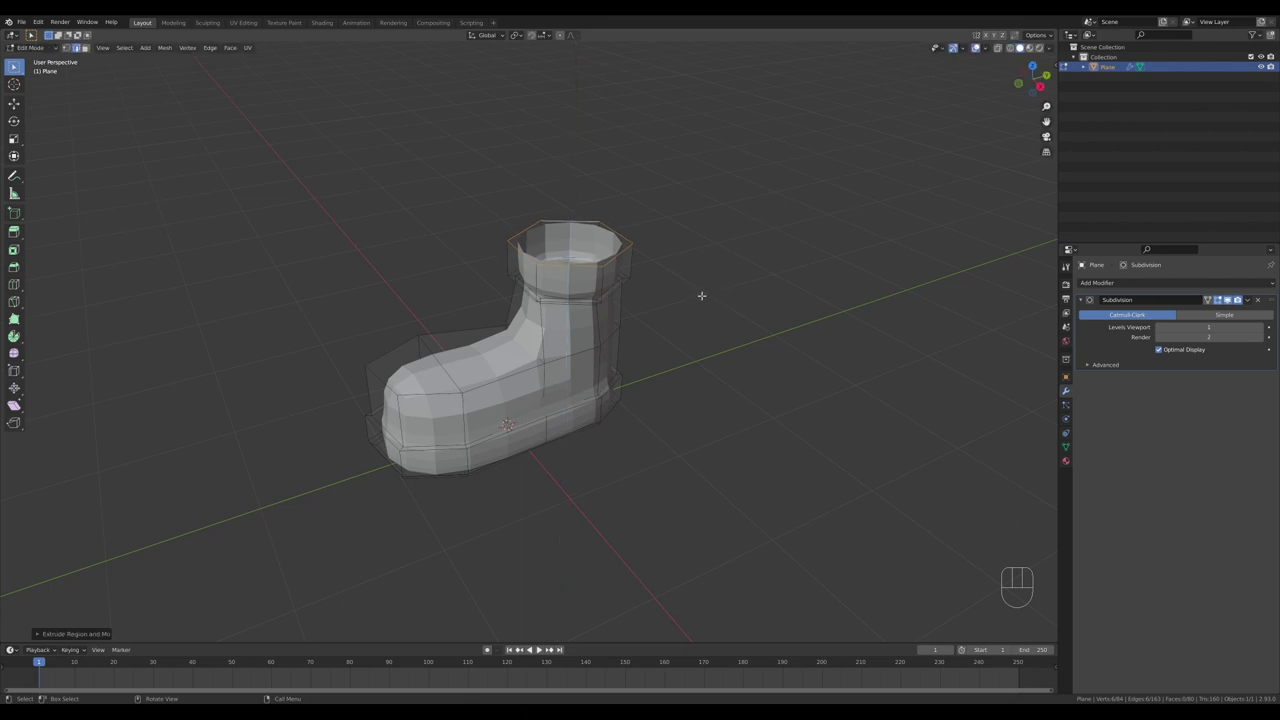
{"action": "key", "text": "f"}
{"action": "key", "text": "i"}
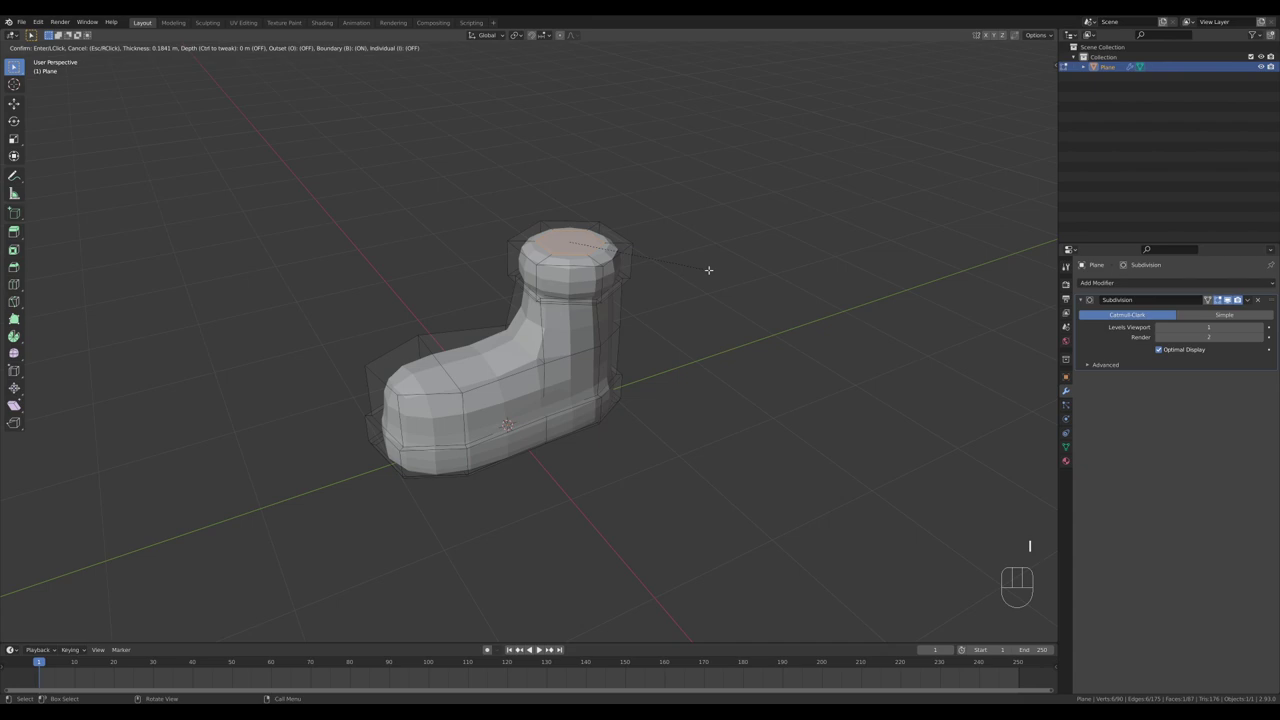
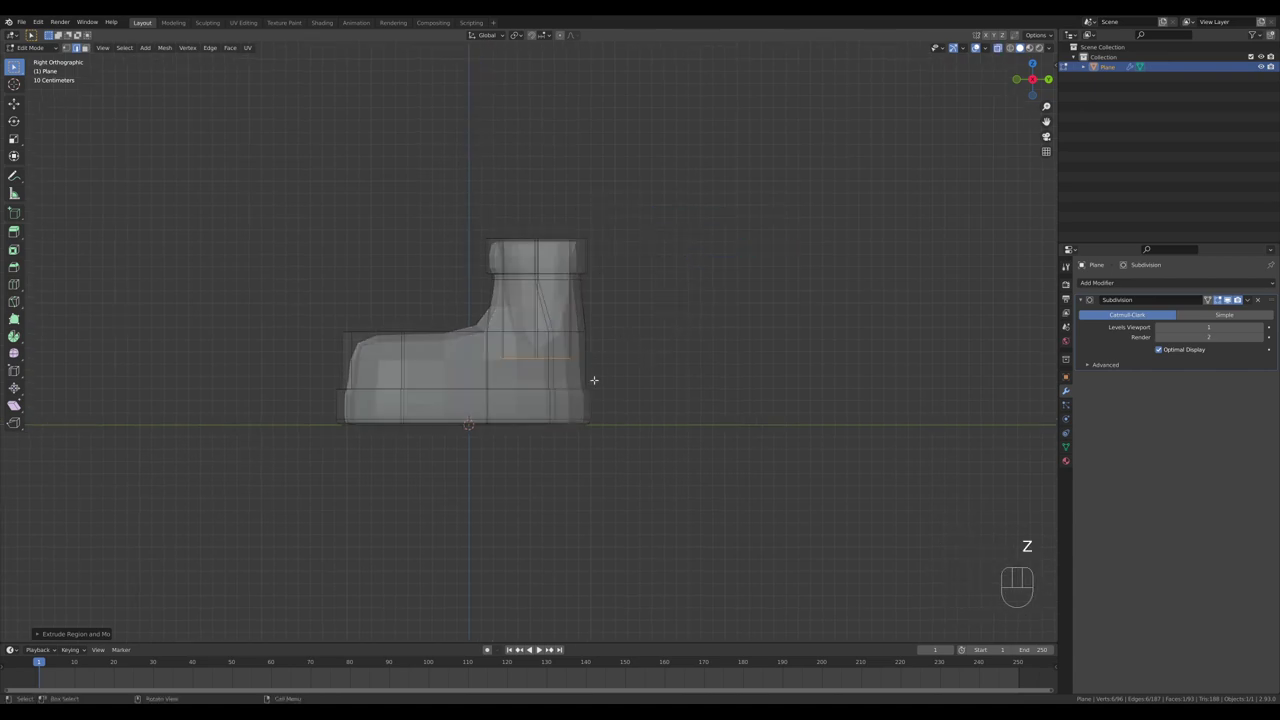
{"action": "key", "text": "g"}
{"action": "key", "text": "z"}
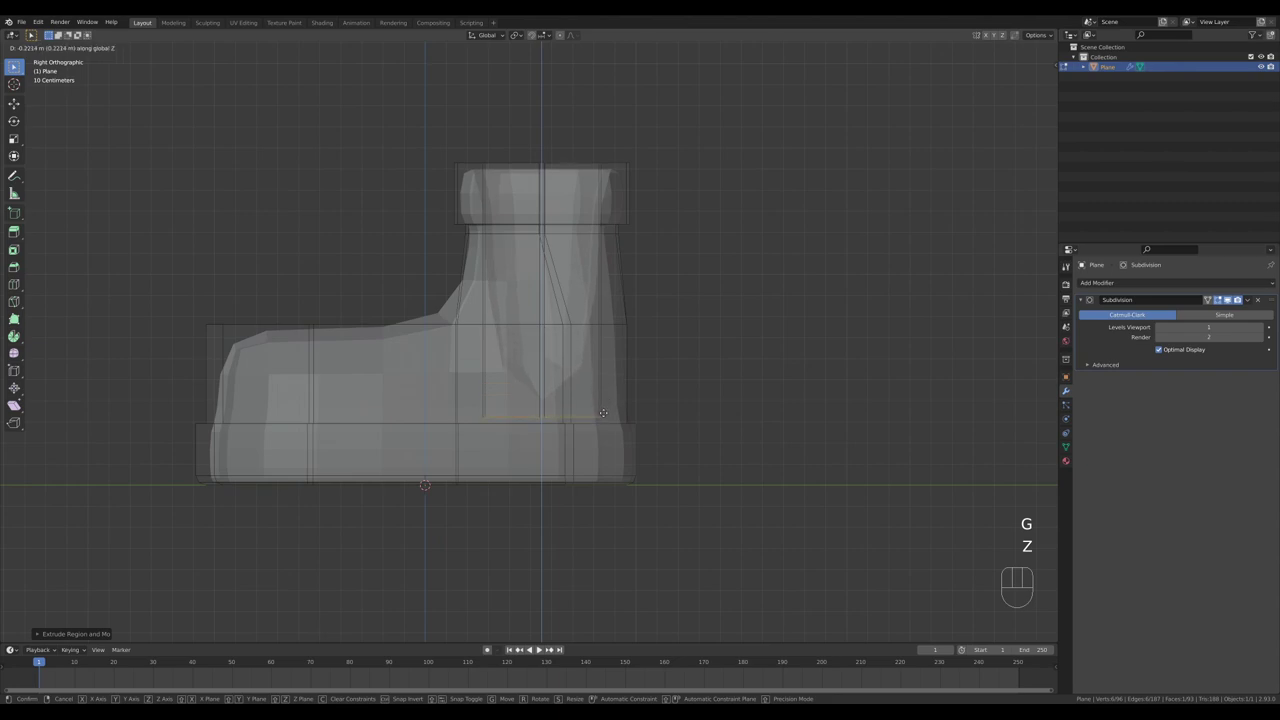
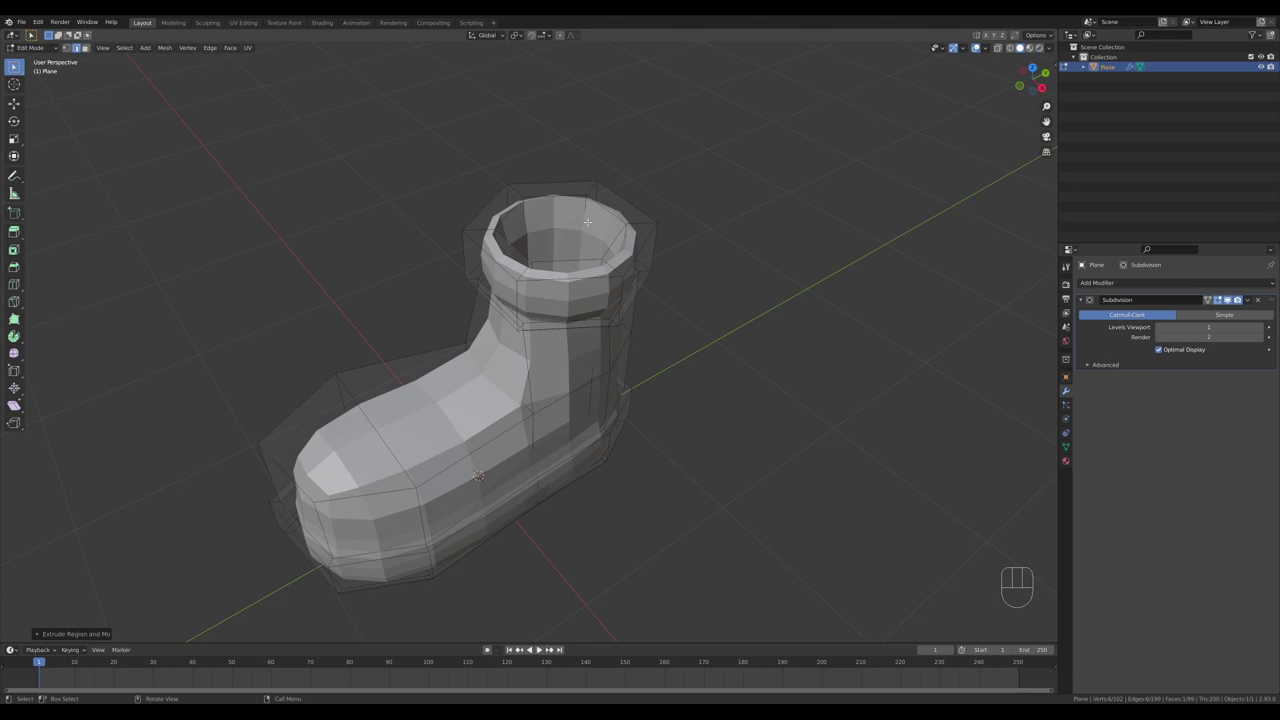
- Add sharpening edge loops around the boot collar and the sole, then leave Edit Mode
{"action": "key", "text": "ctrl+r"}
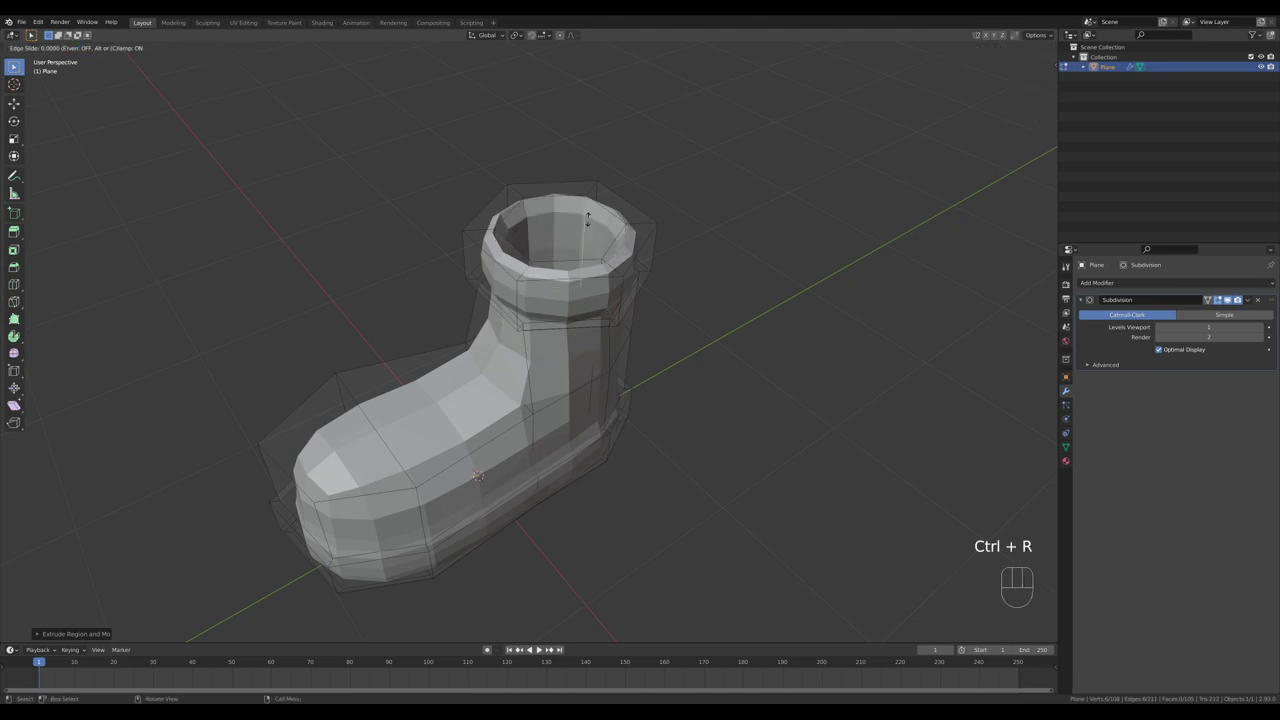
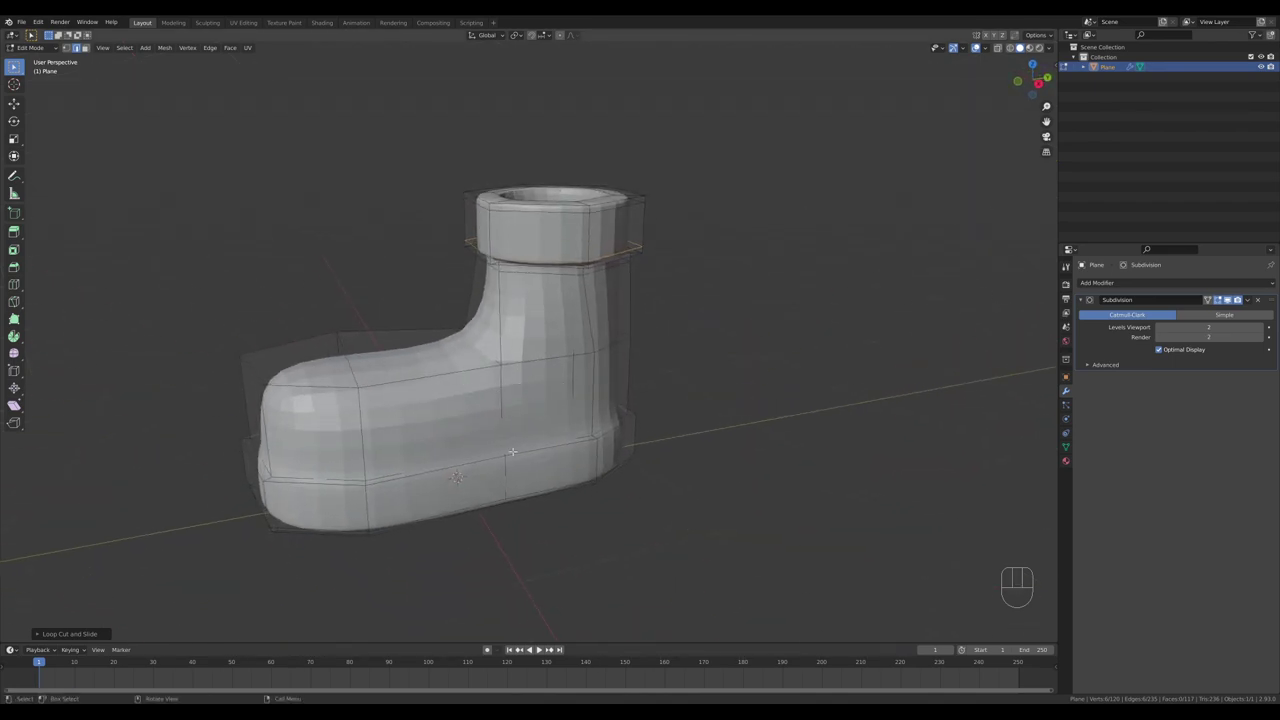
{"action": "key", "text": "ctrl+r"}
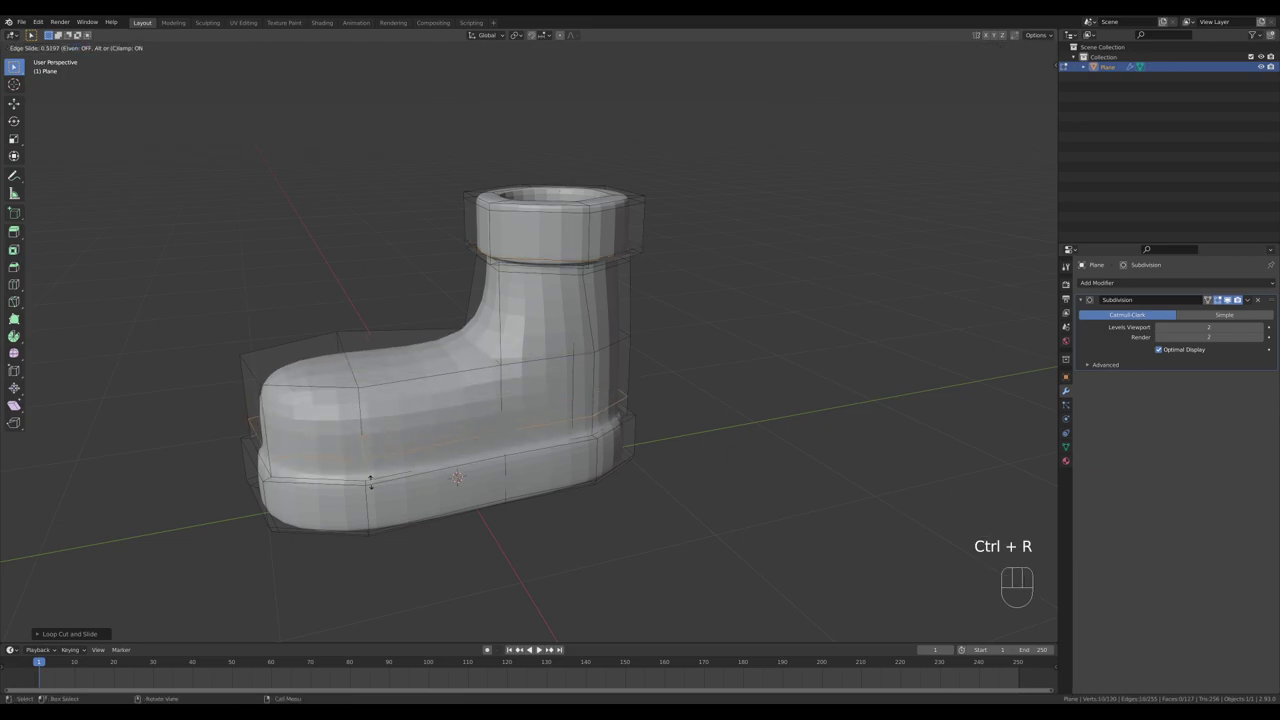
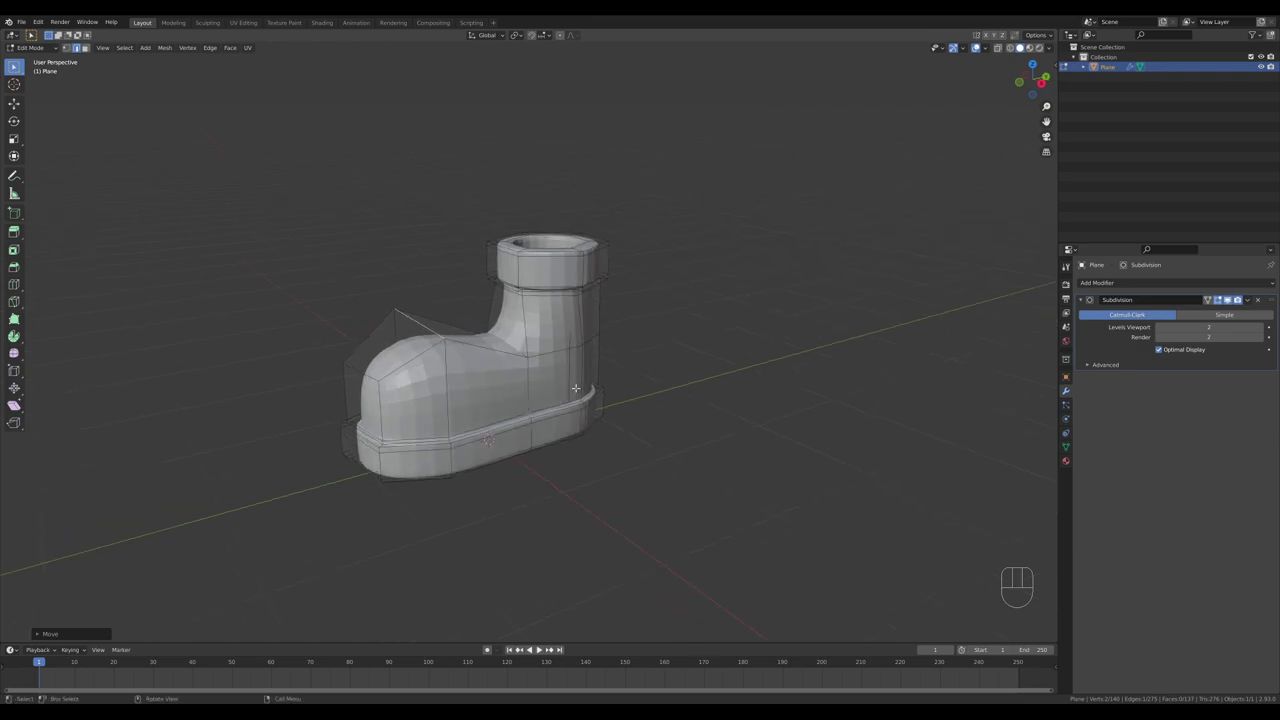
{"action": "key", "text": "Tab"}
- Shade the boot smooth, place the 3D cursor on the boot's side and bring up the Add Mesh list
{"action": "right_click", "coordinate": [556, 384]}
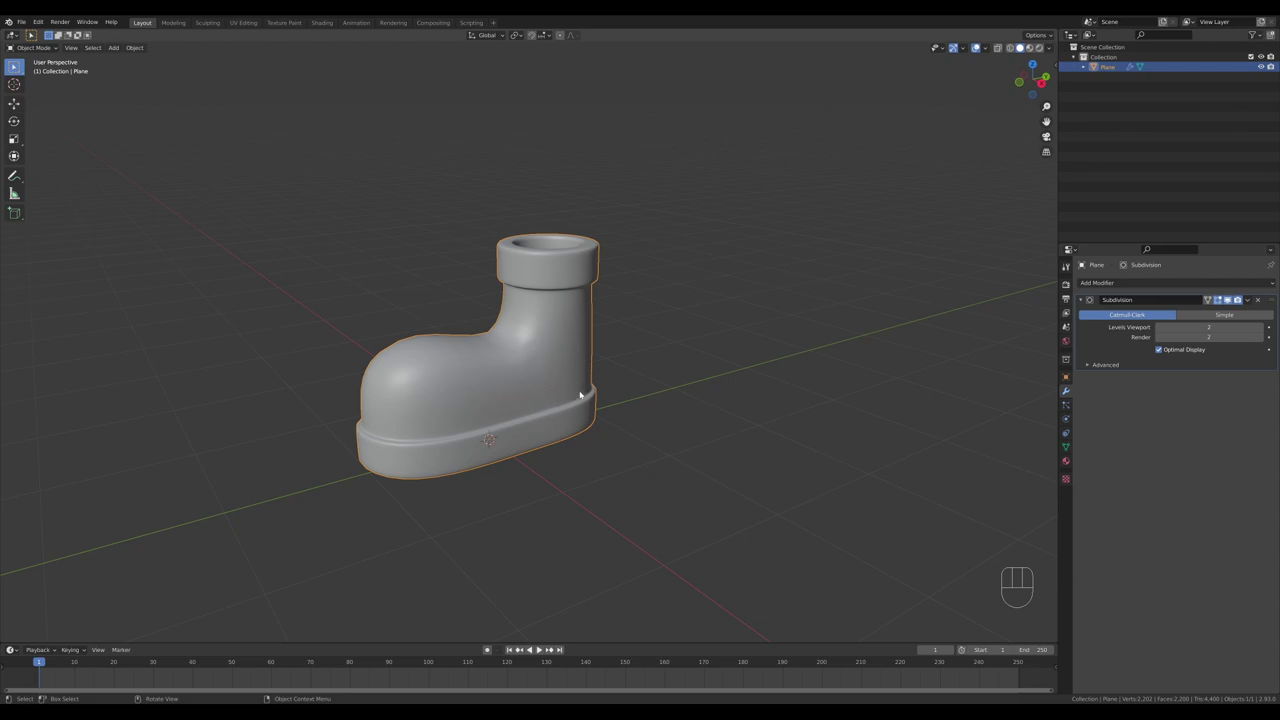
{"action": "left_click_drag", "start_coordinate": [608, 388], "coordinate": [580, 383]}
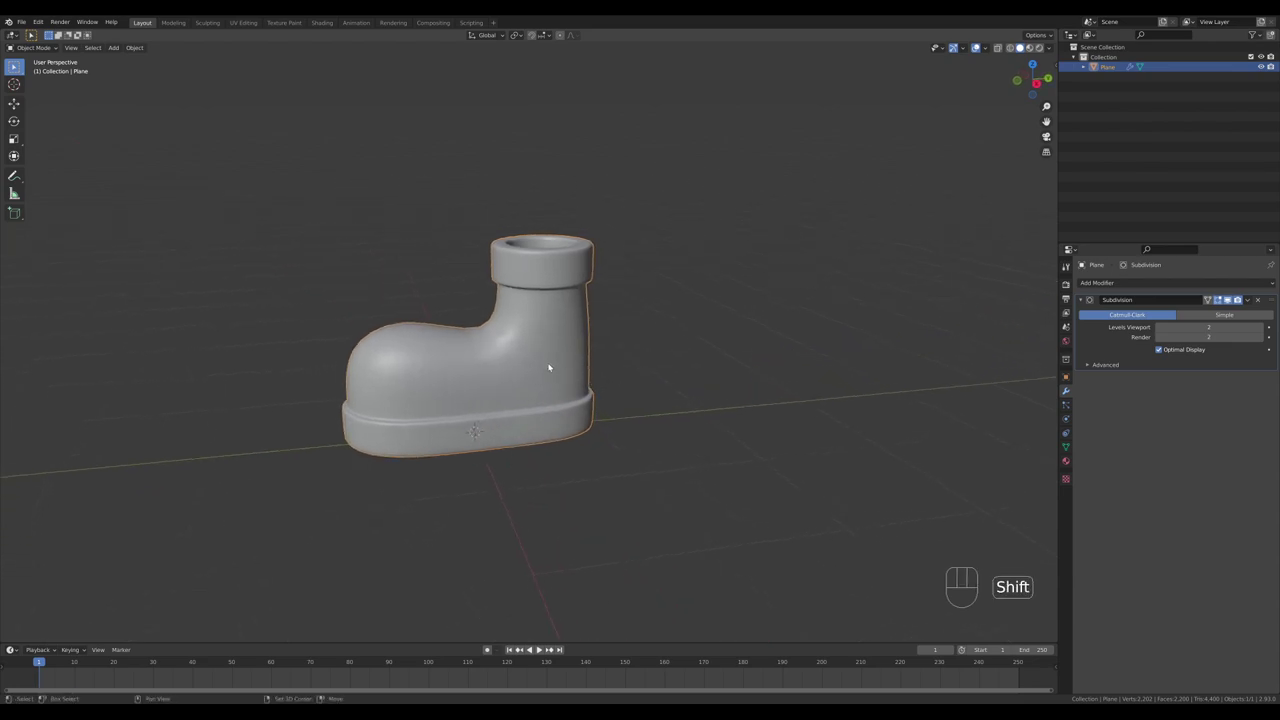
{"action": "right_click", "coordinate": [545, 368]}
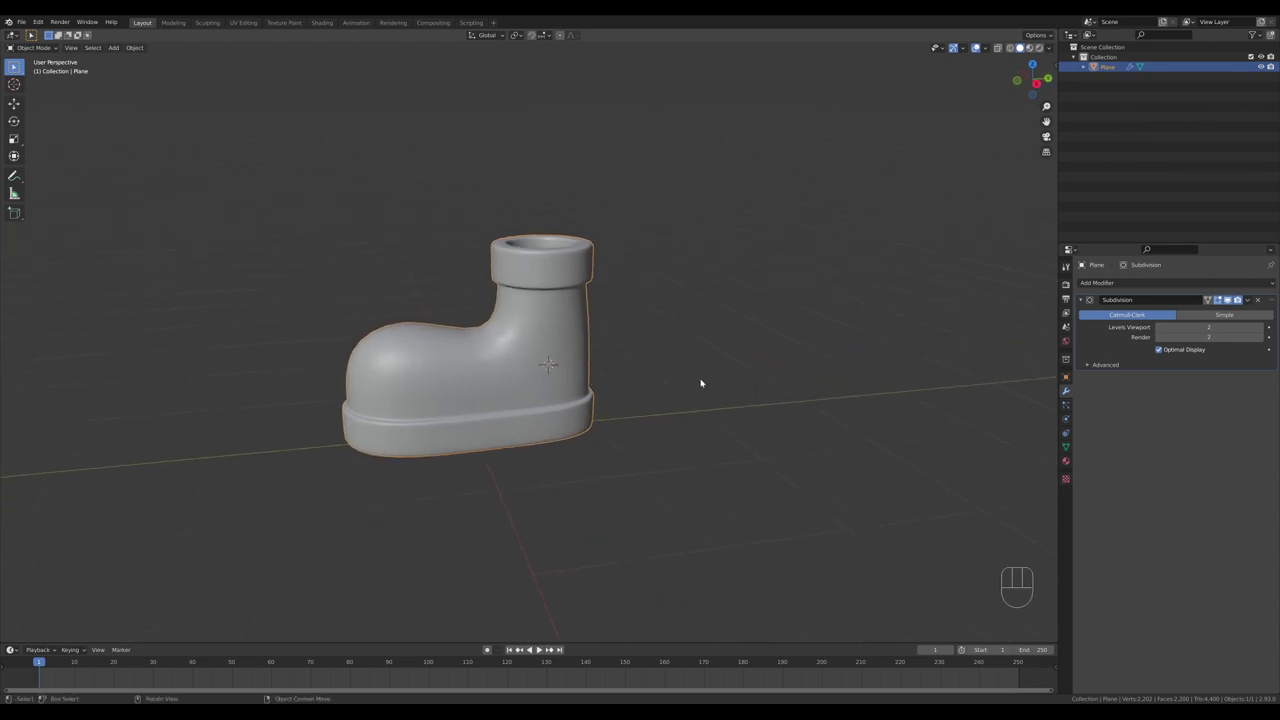
{"action": "key", "text": "shift+a"}
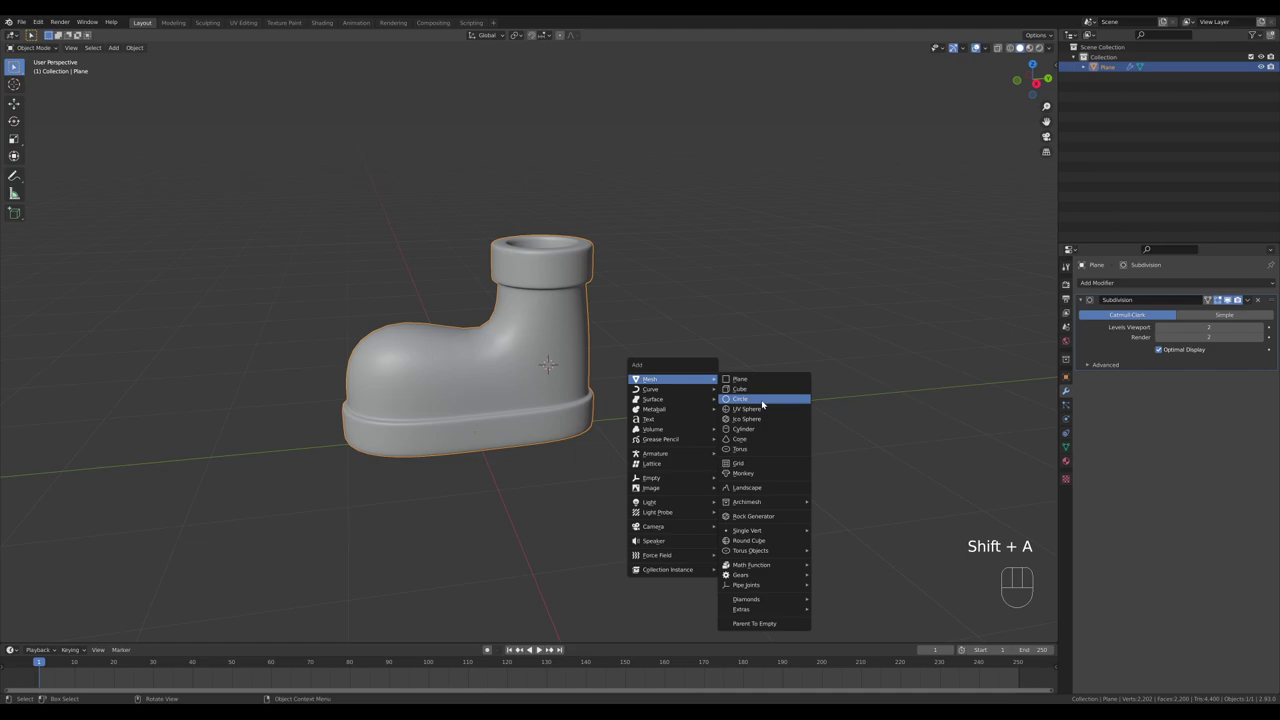
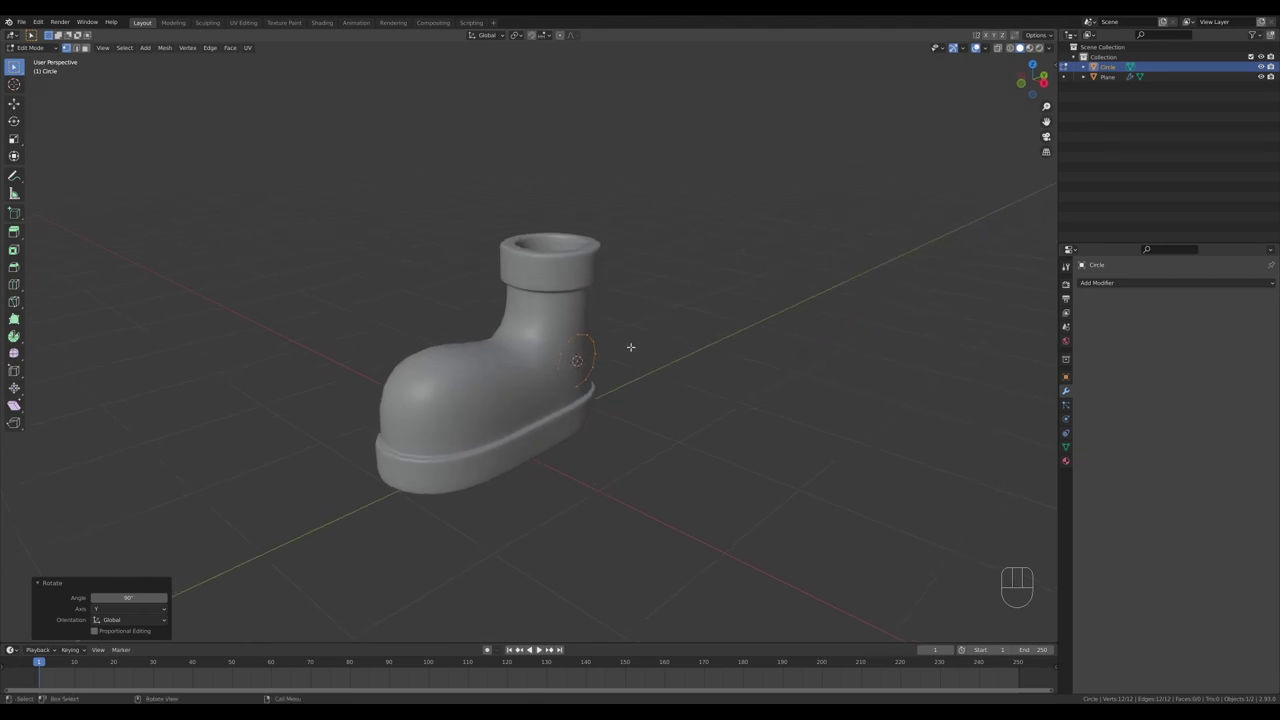
- Extrude the circle's ring outward along X and give the eyelet a level-2 Subdivision modifier
{"action": "key", "text": "e"}
{"action": "key", "text": "x"}
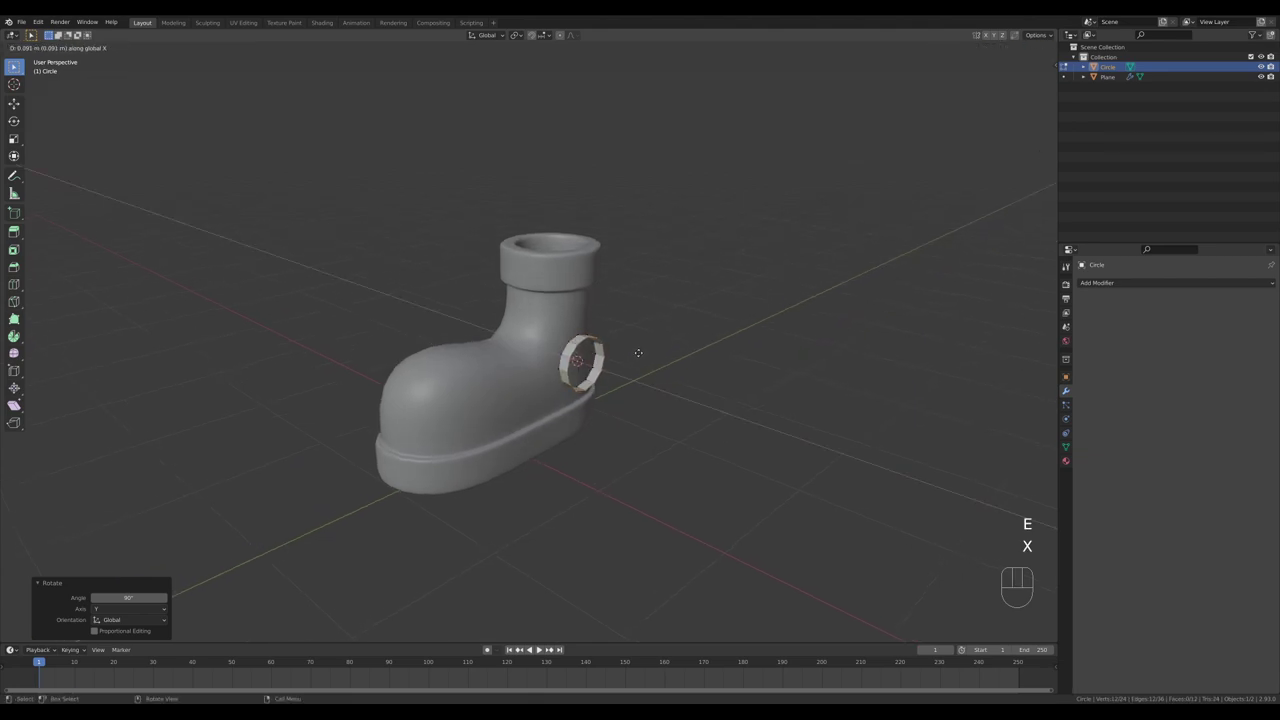
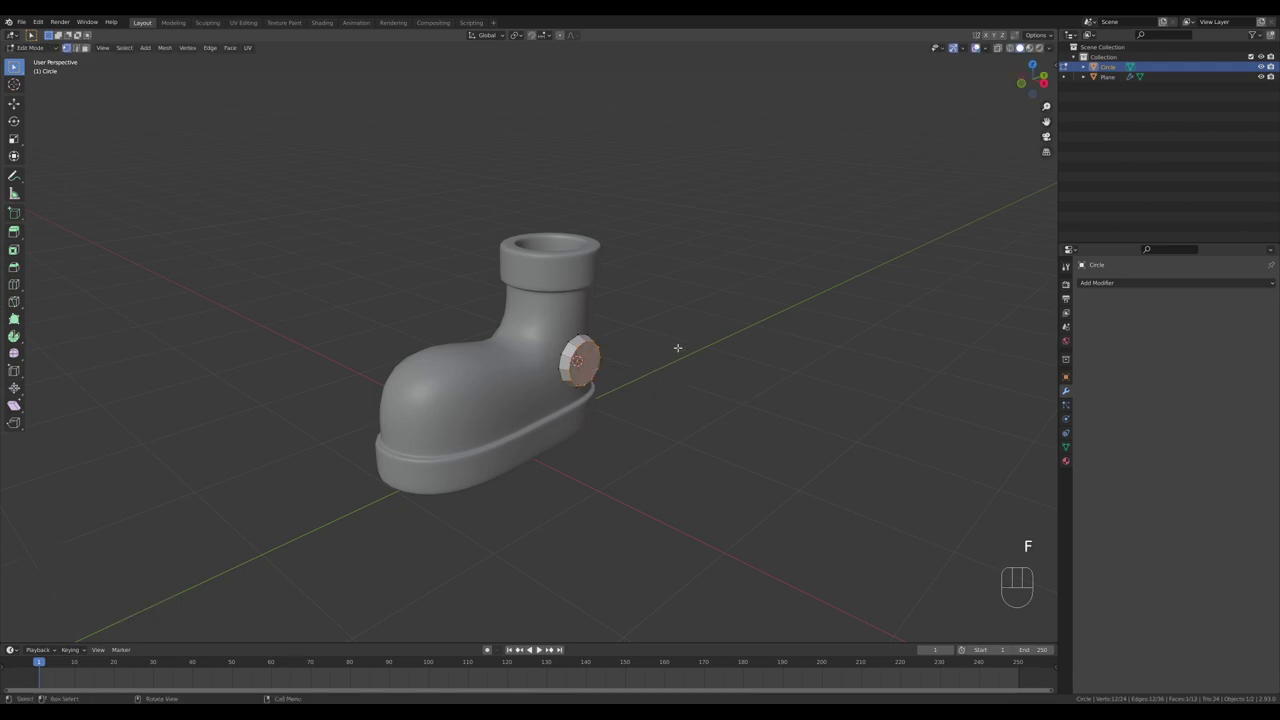
{"action": "key", "text": "Tab"}
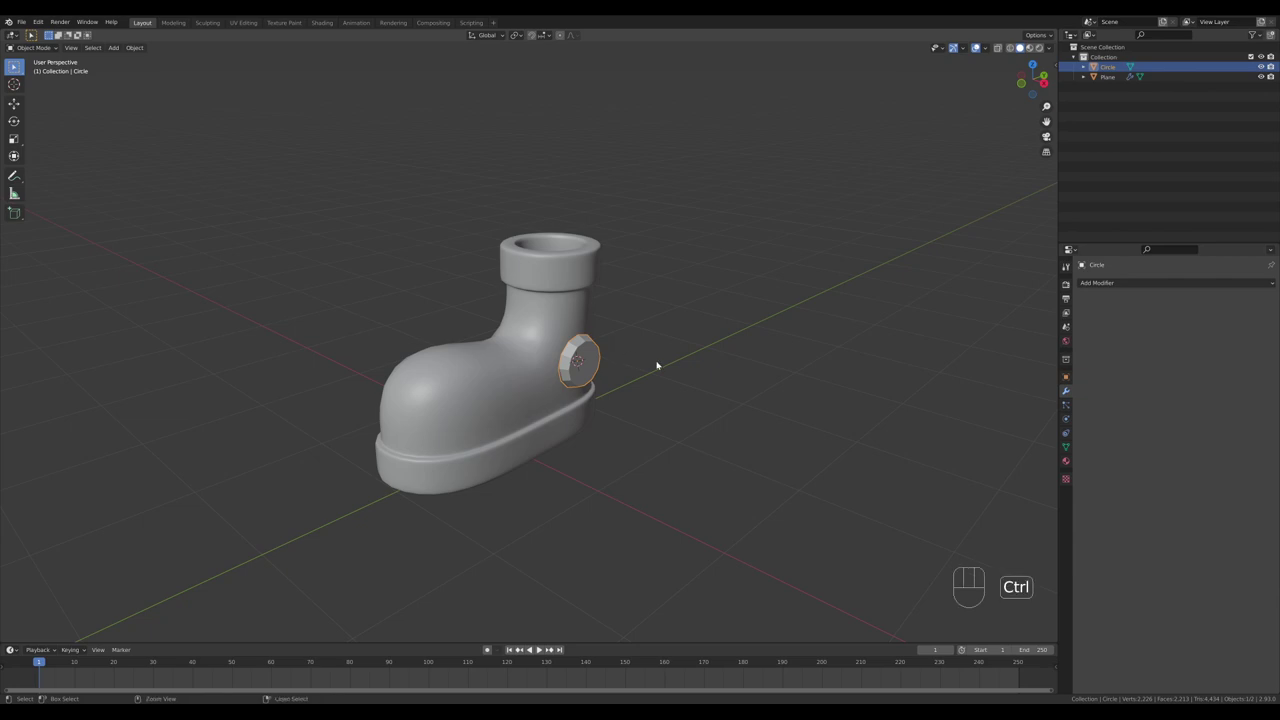
{"action": "key", "text": "ctrl+2"}
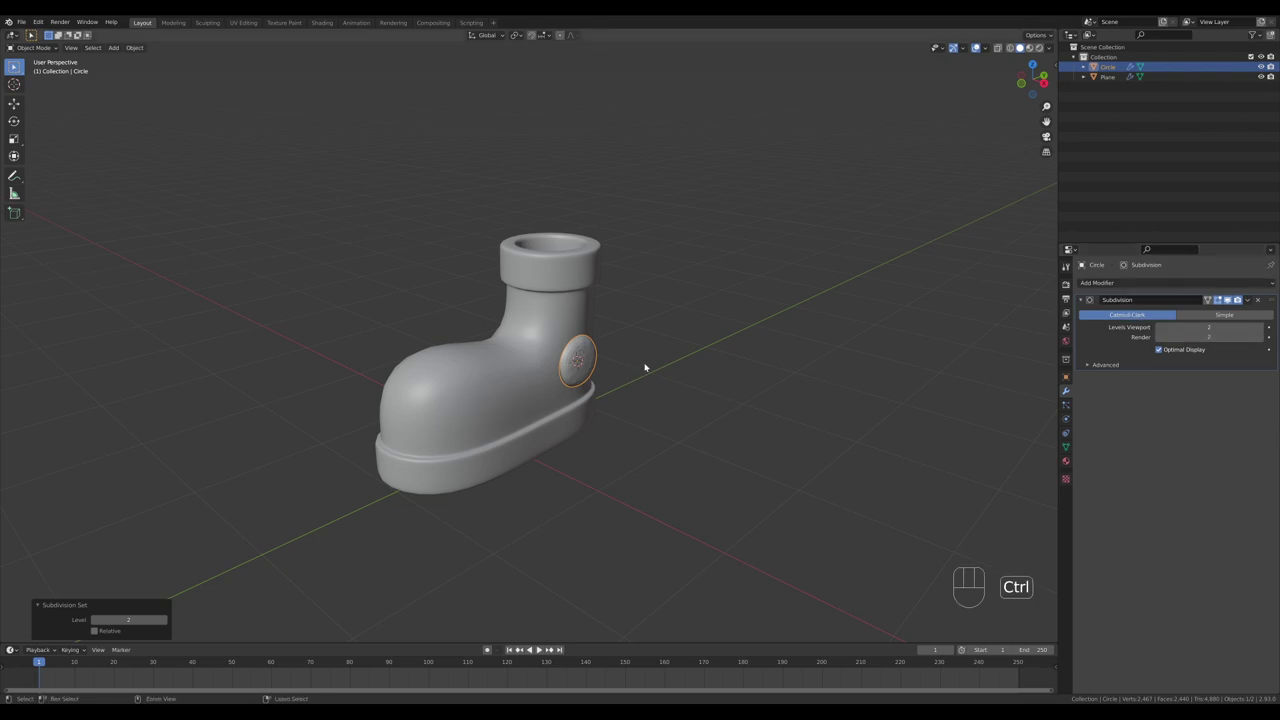
{"action": "key", "text": "ctrl+1"}
{"action": "key", "text": "ctrl+2"}
{"action": "key", "text": "Tab"}
- Bevel the eyelet disc's edges with Ctrl+B to round it
{"action": "middle_click", "coordinate": [1222, 299]}
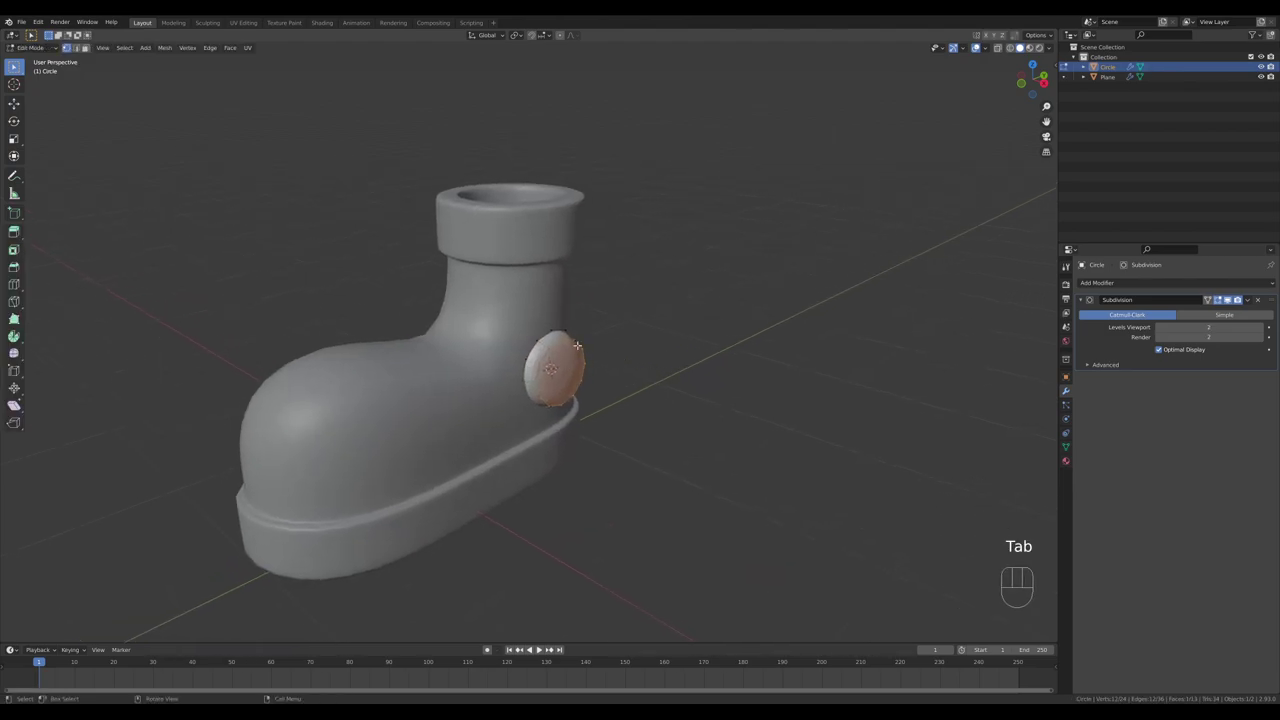
{"action": "key", "text": "ctrl+b"}
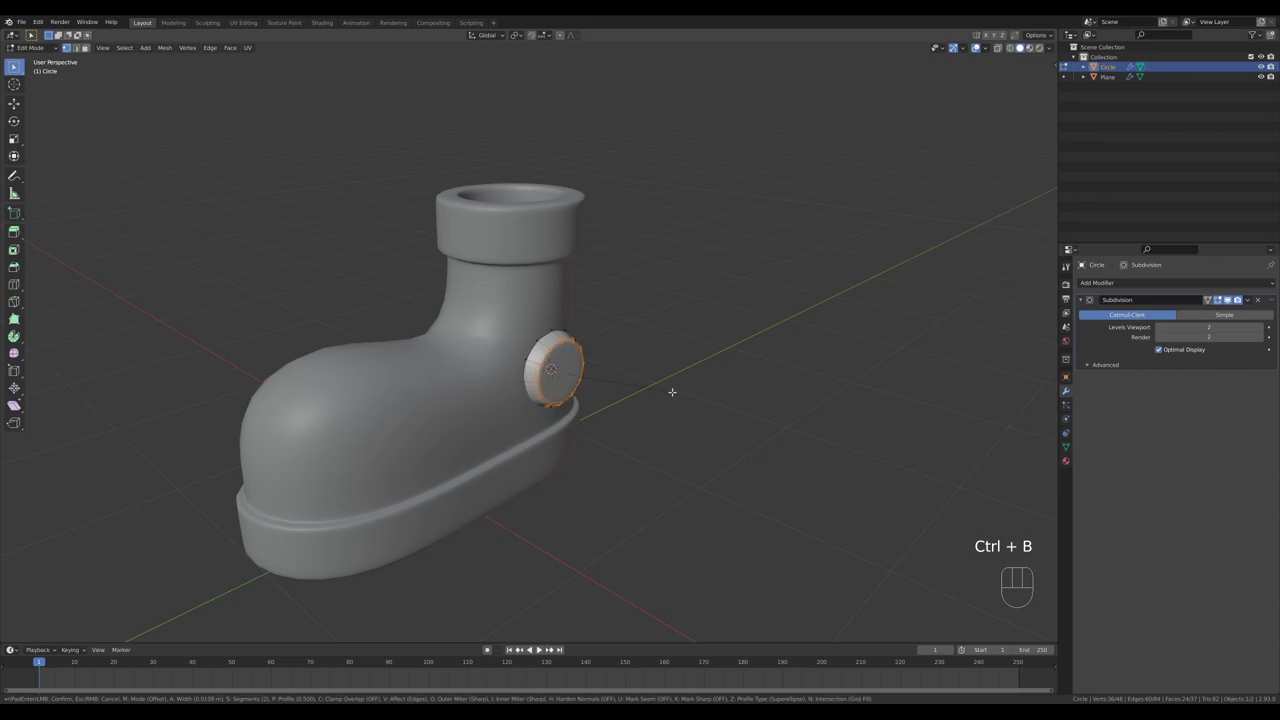
{"action": "left_click", "coordinate": [1223, 299]}
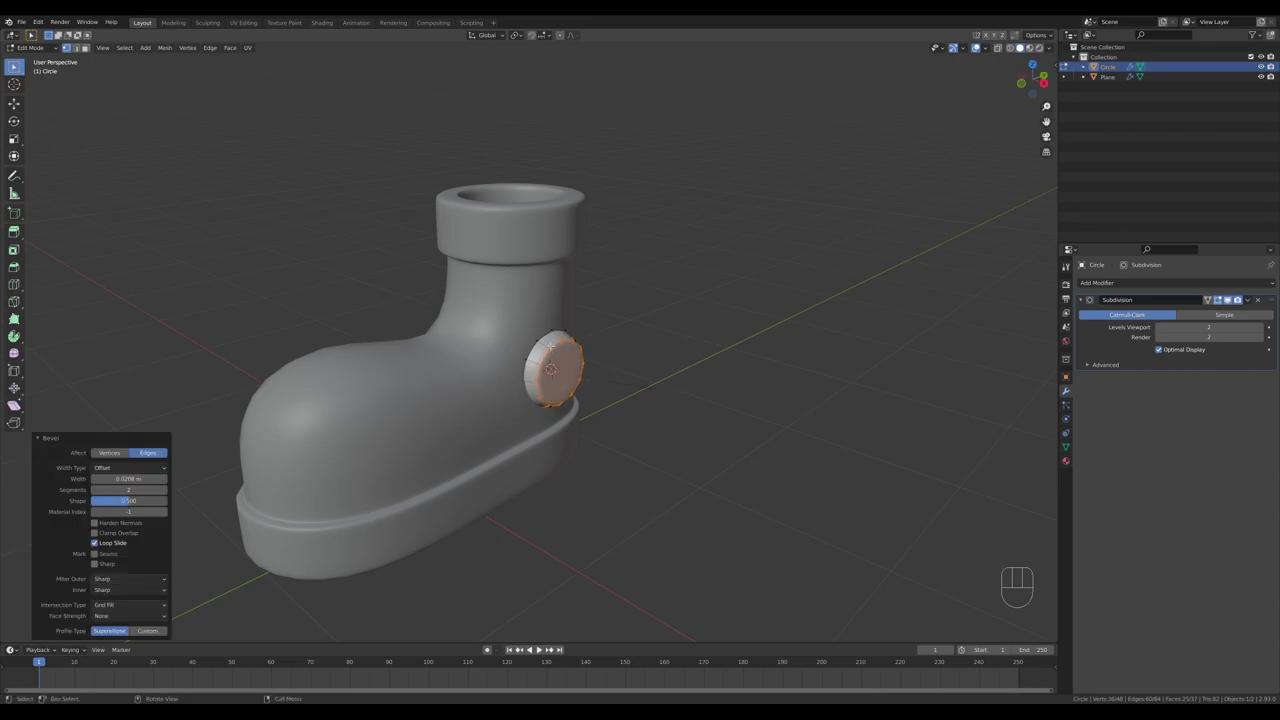
{"action": "left_click", "coordinate": [1222, 299]}
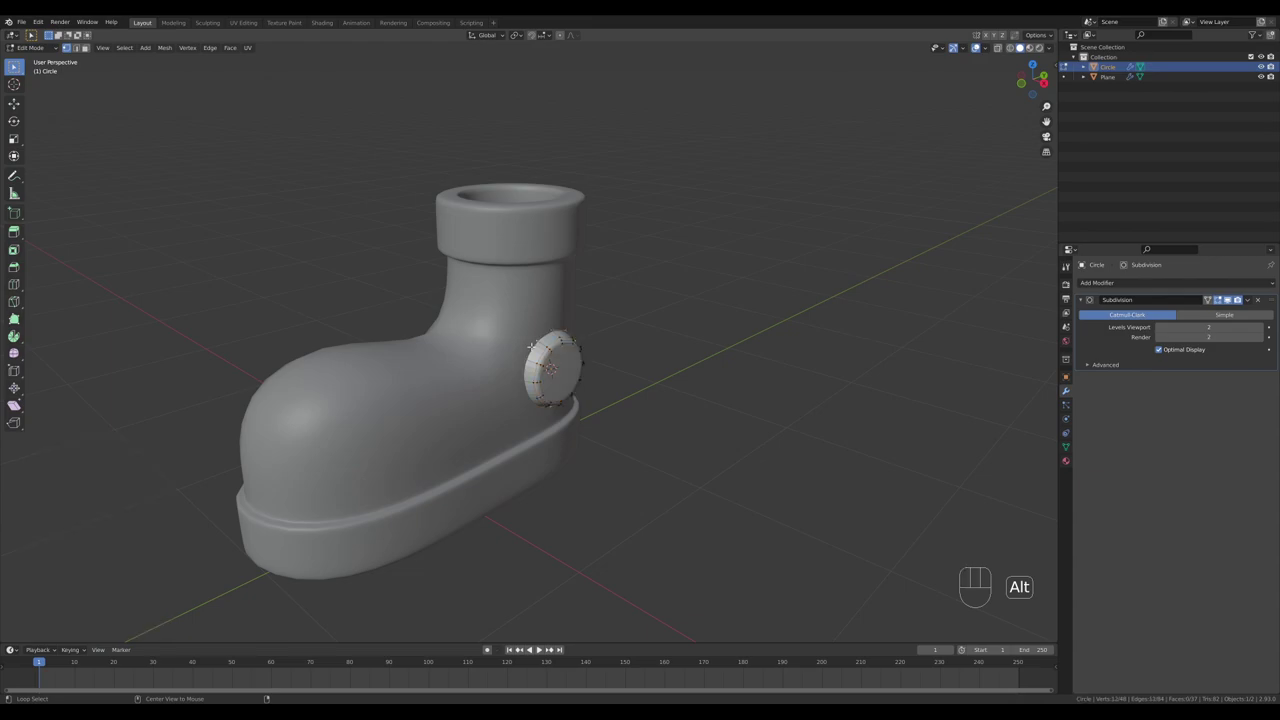
{"action": "middle_click", "coordinate": [1222, 299]}
- Nudge the eyelet's edge loops along X to adjust its profile, undoing the last move
{"action": "key", "text": "g"}
{"action": "key", "text": "x"}
{"action": "left_click", "coordinate": [1222, 299]}
{"action": "left_click_drag", "start_coordinate": [1222, 299], "coordinate": [1222, 299]}
{"action": "key", "text": "g"}
{"action": "key", "text": "x"}
{"action": "left_click", "coordinate": [1222, 299]}
{"action": "left_click_drag", "start_coordinate": [1222, 299], "coordinate": [1222, 299]}
{"action": "key", "text": "ctrl+z"}
- Inset the eyelet's front face to form a recessed centre
{"action": "key", "text": "3"}
{"action": "left_click", "coordinate": [1223, 299]}
{"action": "key", "text": "i"}
{"action": "left_click", "coordinate": [1223, 299]}
{"action": "middle_click", "coordinate": [1223, 299]}
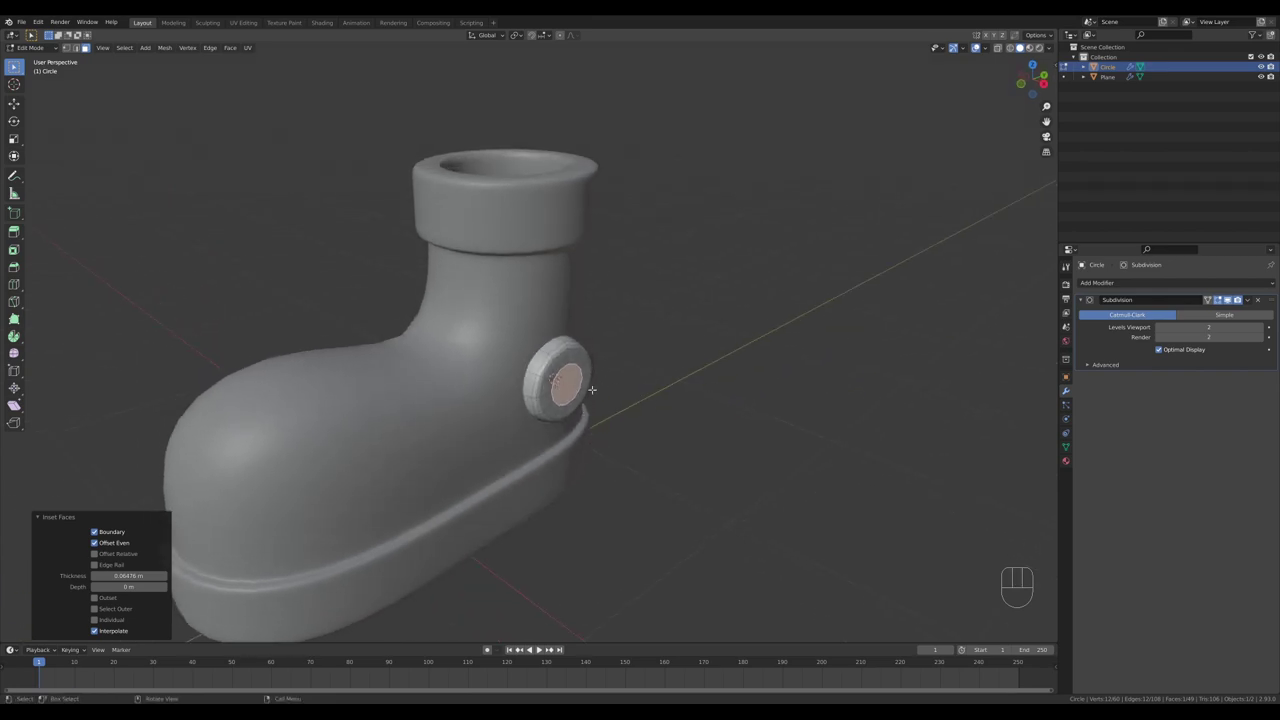
- From the side view, scale the eyelet's inner faces up so the inset centre is wider
{"action": "key", "text": "Tab"}
{"action": "right_click", "coordinate": [1223, 299]}
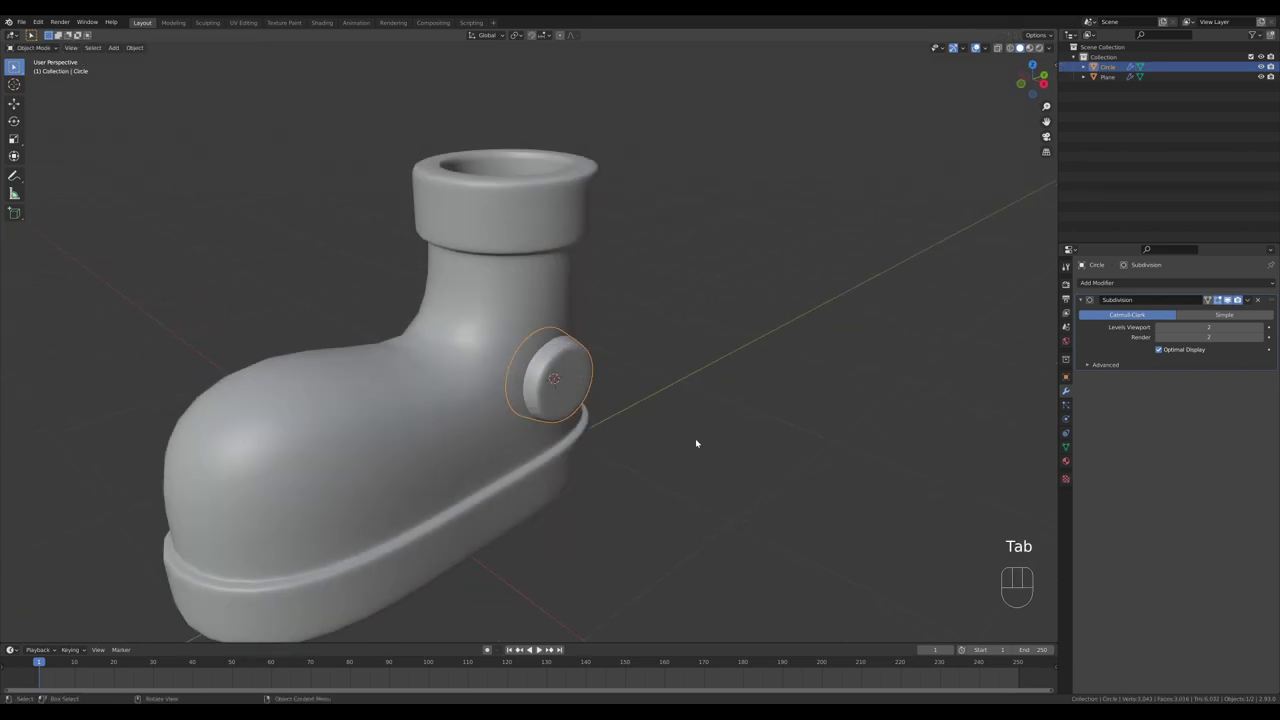
{"action": "middle_click", "coordinate": [1223, 299]}
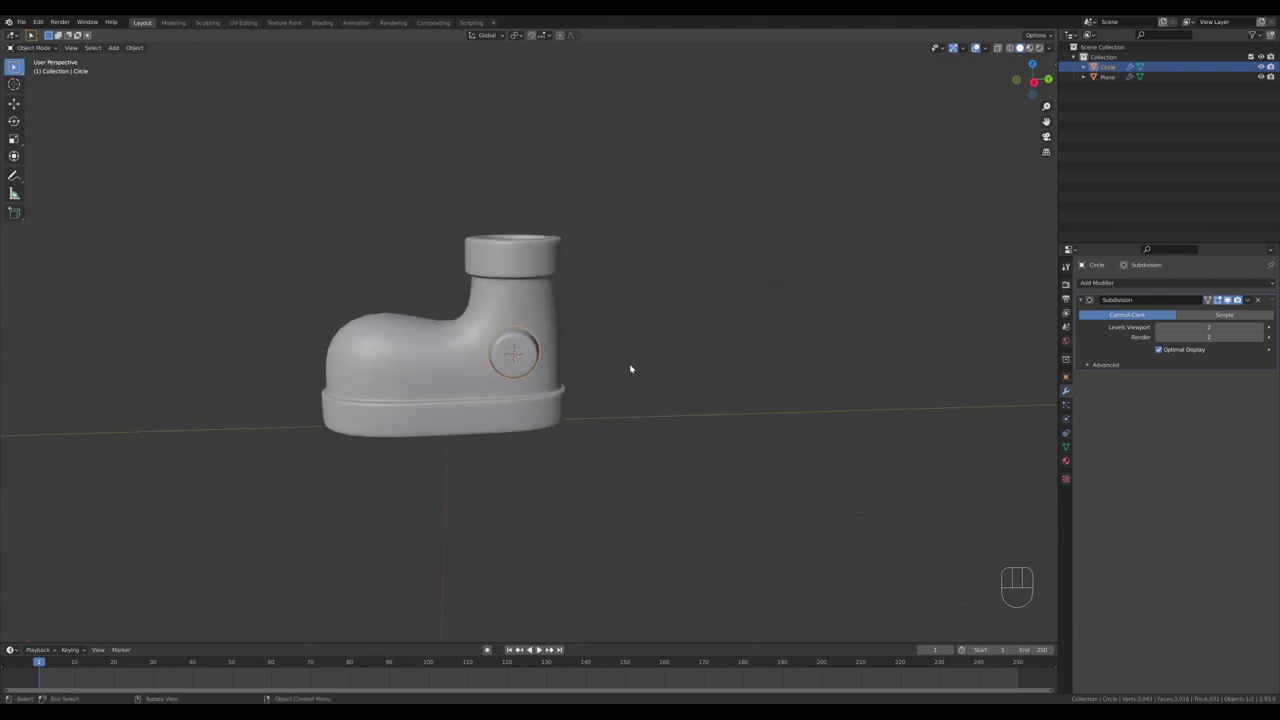
{"action": "key", "text": "Tab"}
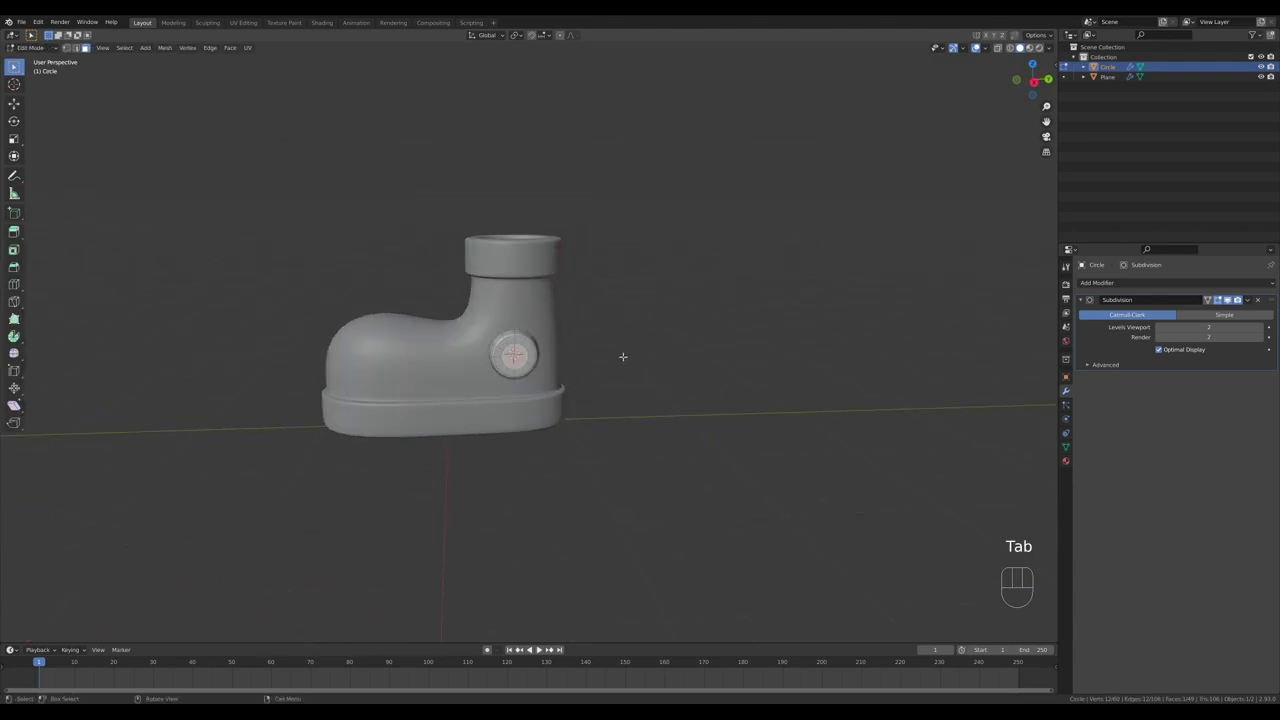
{"action": "key", "text": "a"}
{"action": "key", "text": "s"}
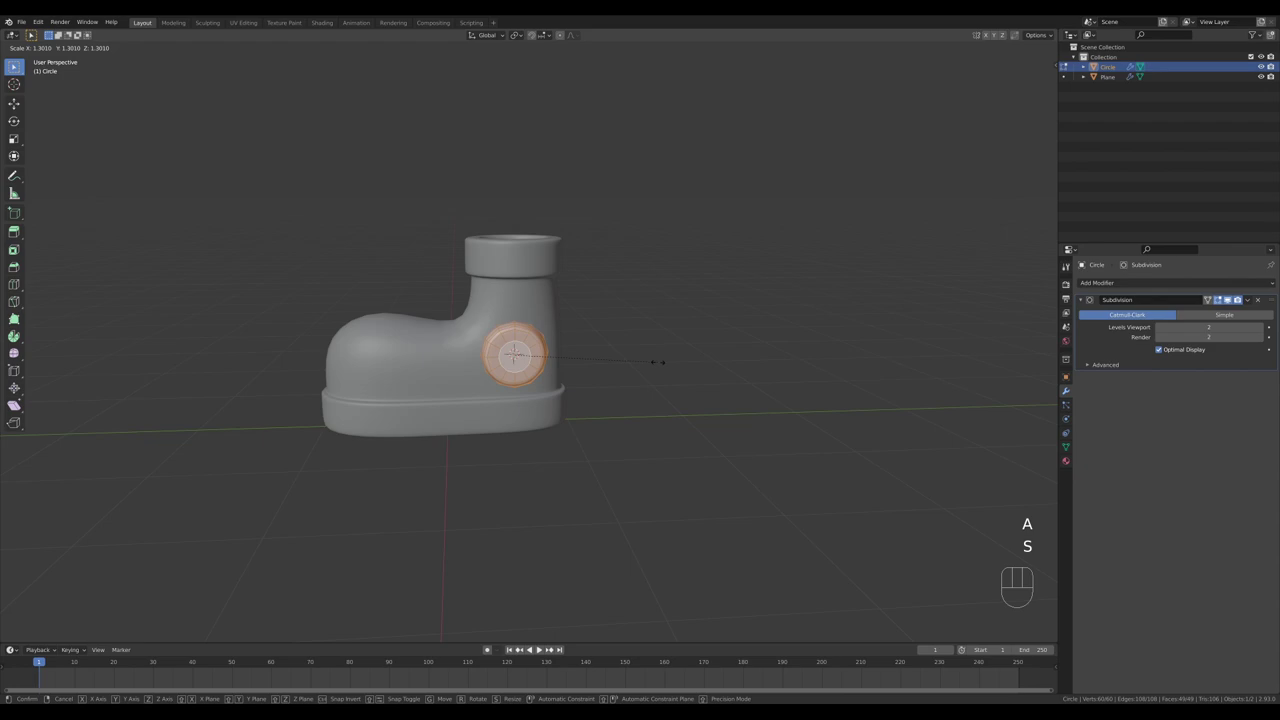
{"action": "left_click", "coordinate": [1223, 299]}
{"action": "middle_click", "coordinate": [1223, 299]}
- Adjust the eyelet along X, then make a linked Alt+D copy and move it along X to the boot's opposite side
{"action": "key", "text": "g"}
{"action": "key", "text": "x"}
{"action": "left_click", "coordinate": [1223, 299]}
{"action": "left_click_drag", "start_coordinate": [1223, 299], "coordinate": [1223, 299]}
{"action": "key", "text": "Tab"}
{"action": "middle_click", "coordinate": [1223, 299]}
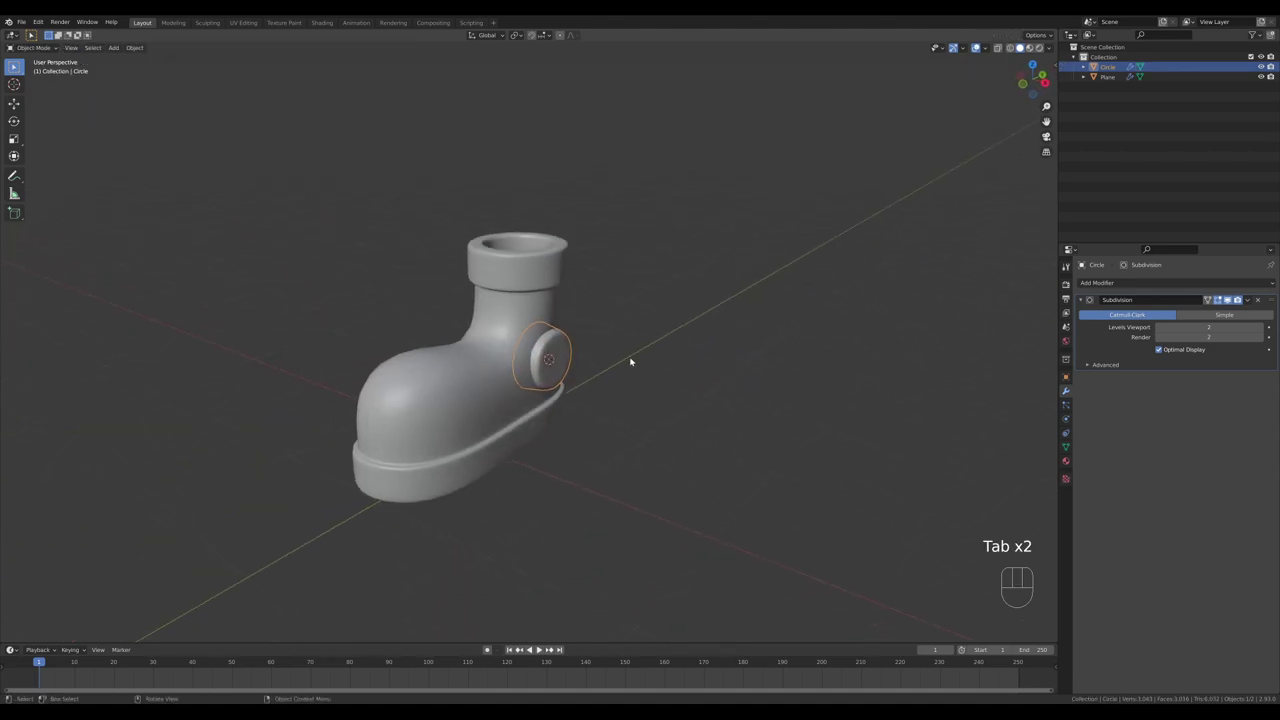
{"action": "middle_click", "coordinate": [1223, 299]}
{"action": "key", "text": "alt+d"}
{"action": "key", "text": "x"}
{"action": "left_click", "coordinate": [1223, 299]}
- Rotate the copied eyelet 180° on Y so it faces outward and slide it along X onto the boot's side
{"action": "key", "text": "r"}
{"action": "key", "text": "y"}
{"action": "key", "text": "KP_1"}
{"action": "key", "text": "KP_8"}
{"action": "key", "text": "KP_0"}
{"action": "key", "text": "KP_Enter"}
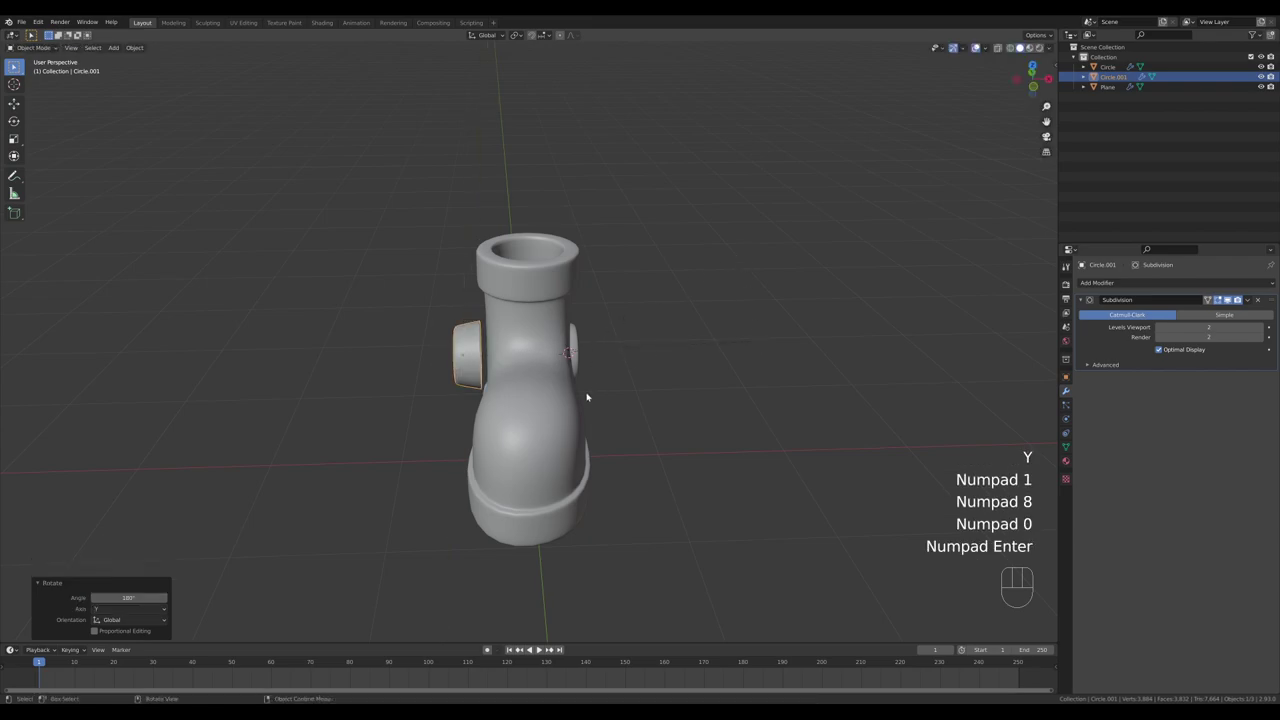
{"action": "key", "text": "g"}
{"action": "key", "text": "x"}
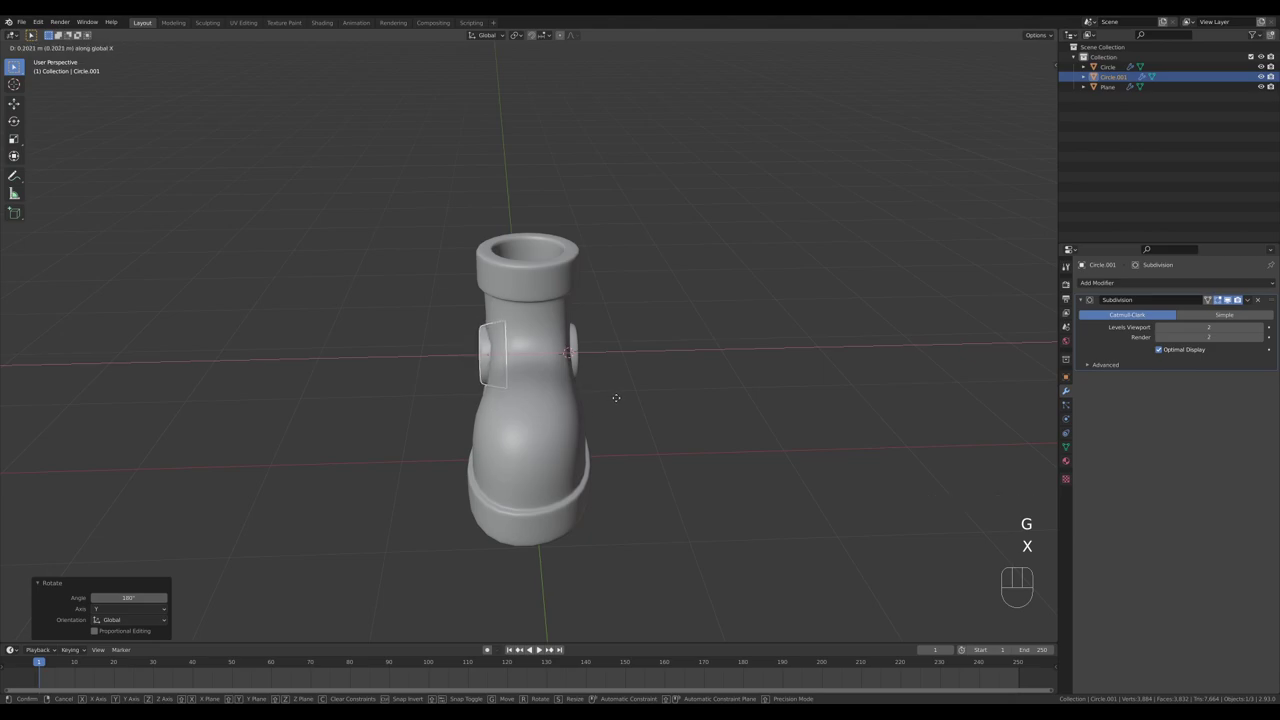
{"action": "left_click", "coordinate": [1223, 299]}
- Fine-tune the copy's X position and set the 3D cursor on top of the foot for the next circle
{"action": "left_click_drag", "start_coordinate": [1223, 299], "coordinate": [1223, 299]}
{"action": "key", "text": "g"}
{"action": "key", "text": "x"}
{"action": "left_click", "coordinate": [1223, 299]}
{"action": "left_click_drag", "start_coordinate": [1223, 299], "coordinate": [1223, 299]}
{"action": "middle_click", "coordinate": [1223, 299]}
{"action": "middle_click", "coordinate": [1223, 299]}
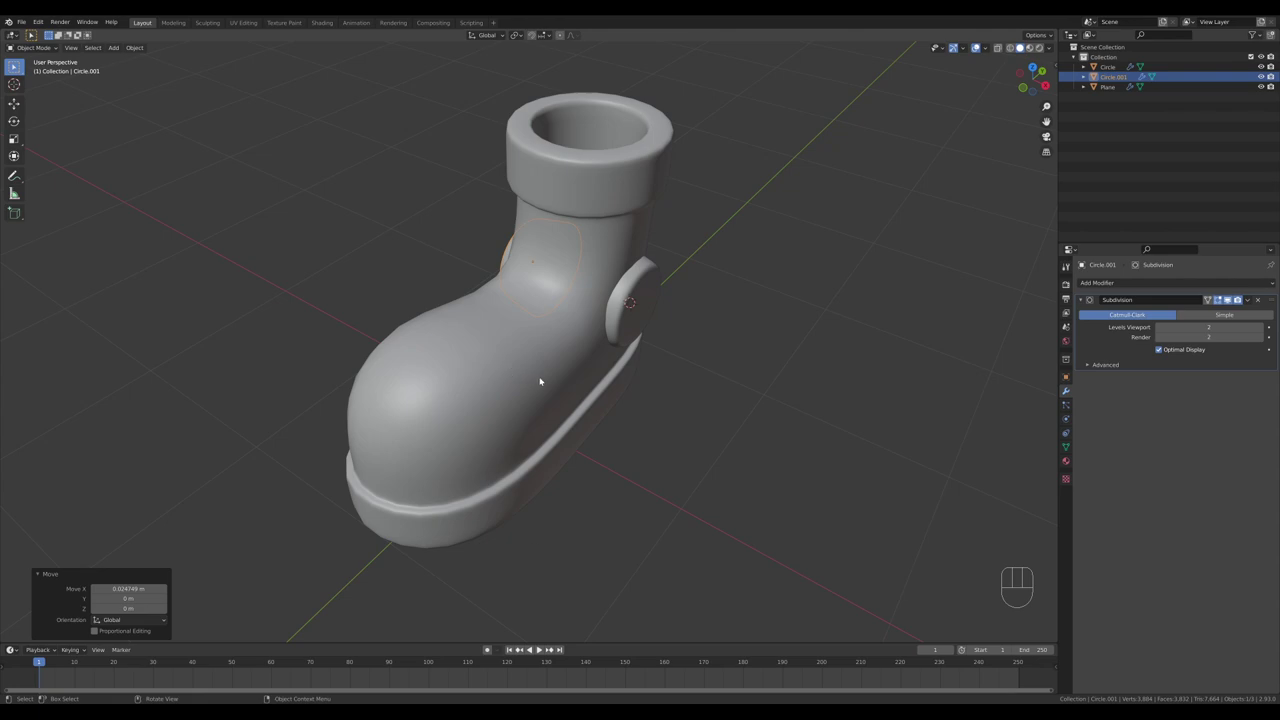
{"action": "right_click", "coordinate": [1223, 299]}
- Add a new circle and scale it down to a small eyelet size
{"action": "key", "text": "shift+a"}
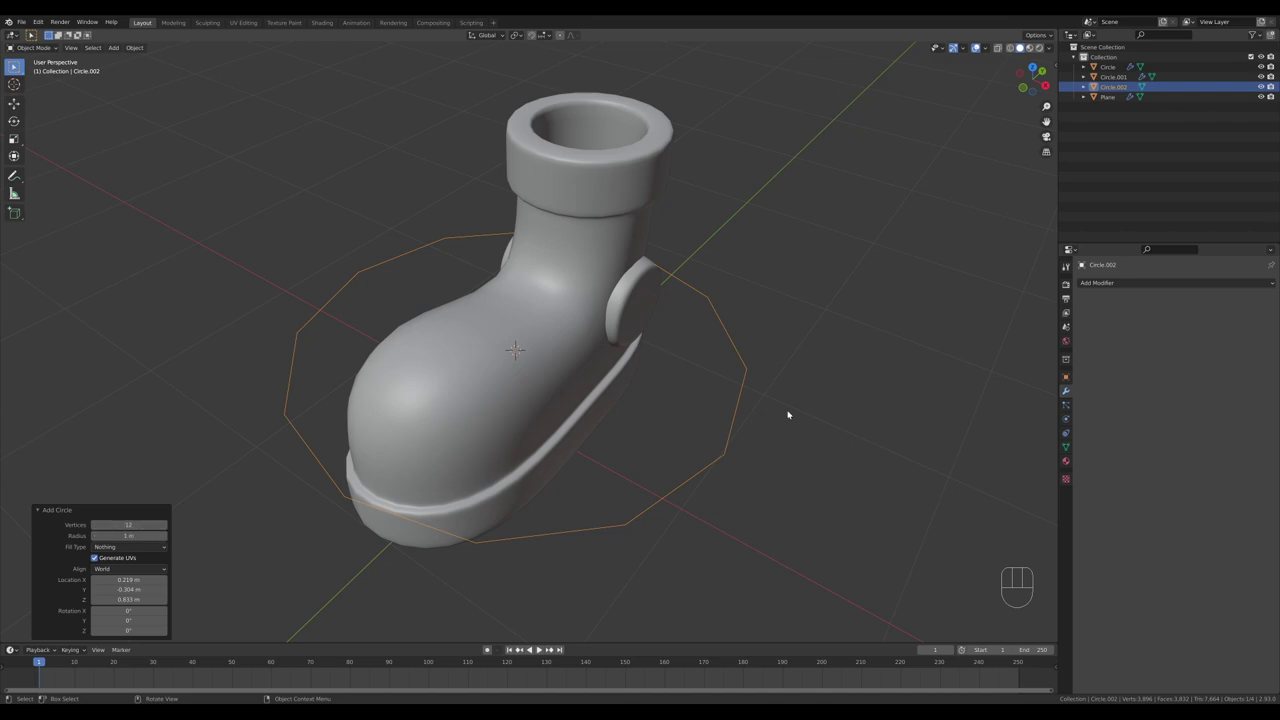
{"action": "key", "text": "Tab"}
{"action": "key", "text": "s"}
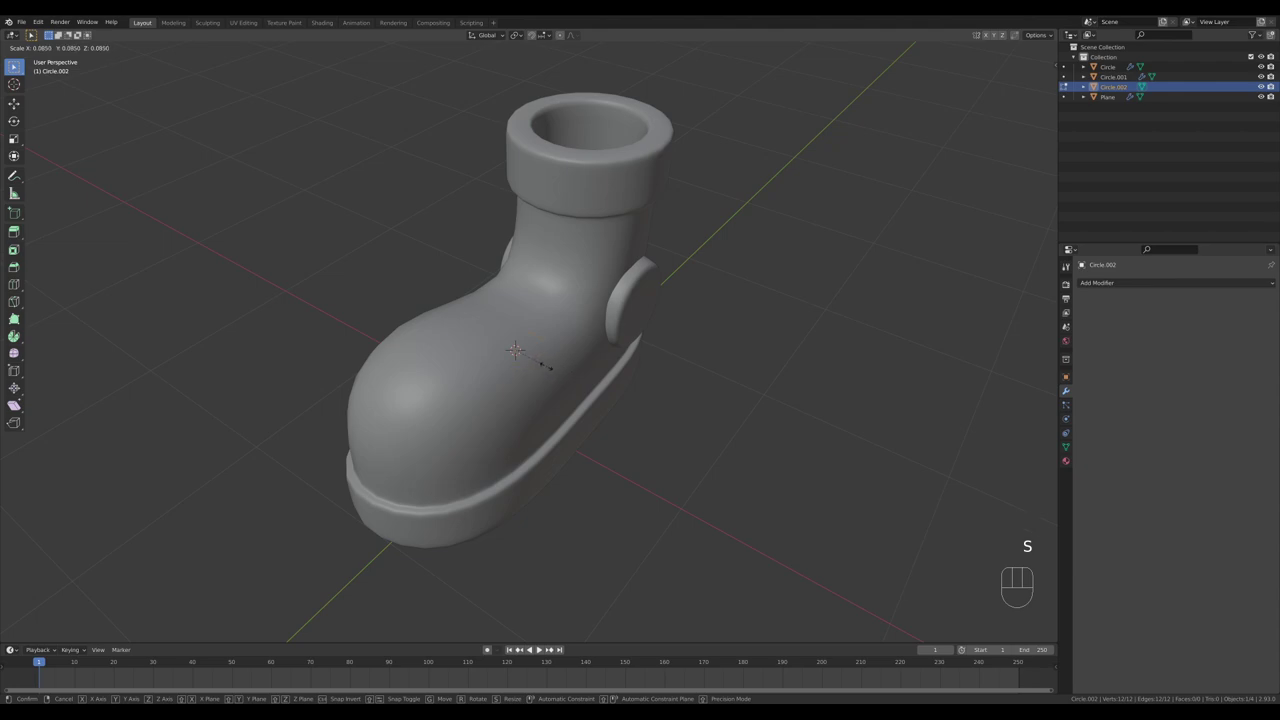
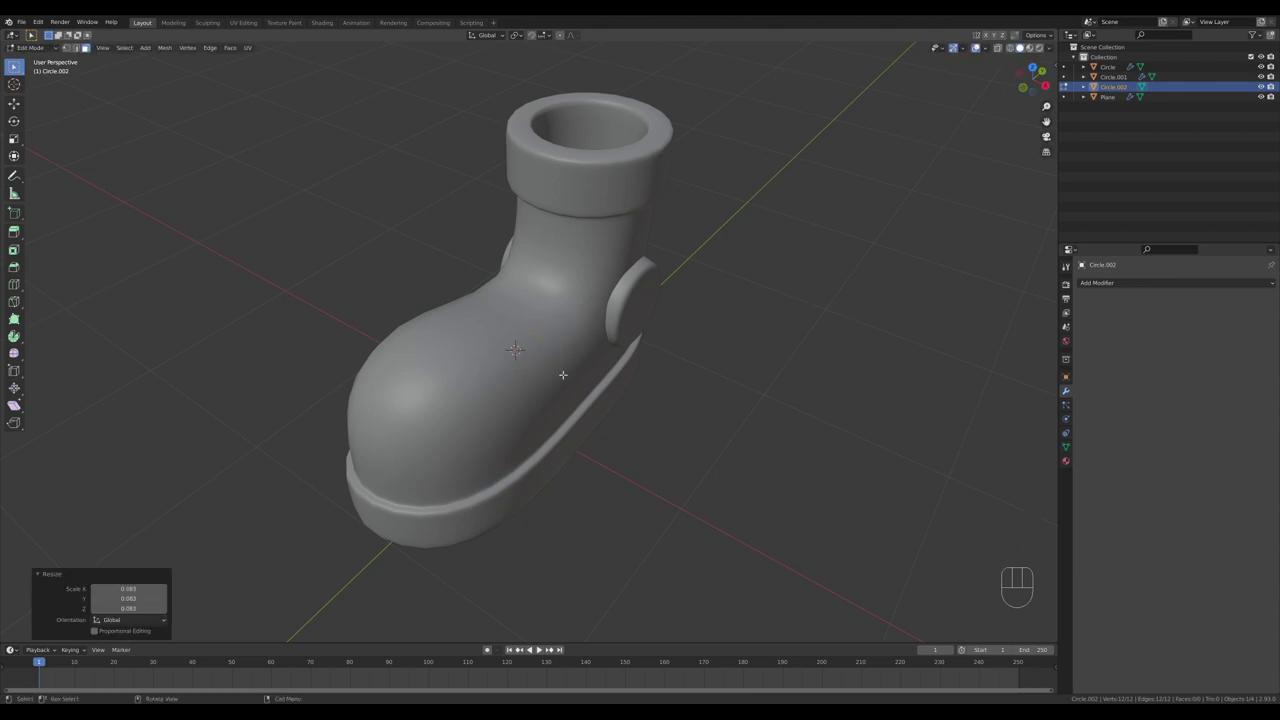
{"action": "key", "text": "Tab"}
- Convert the circle to a curve and give it bevel depth, forming a ring eyelet on the foot
{"action": "left_click_drag", "start_coordinate": [534, 354], "coordinate": [585, 379]}
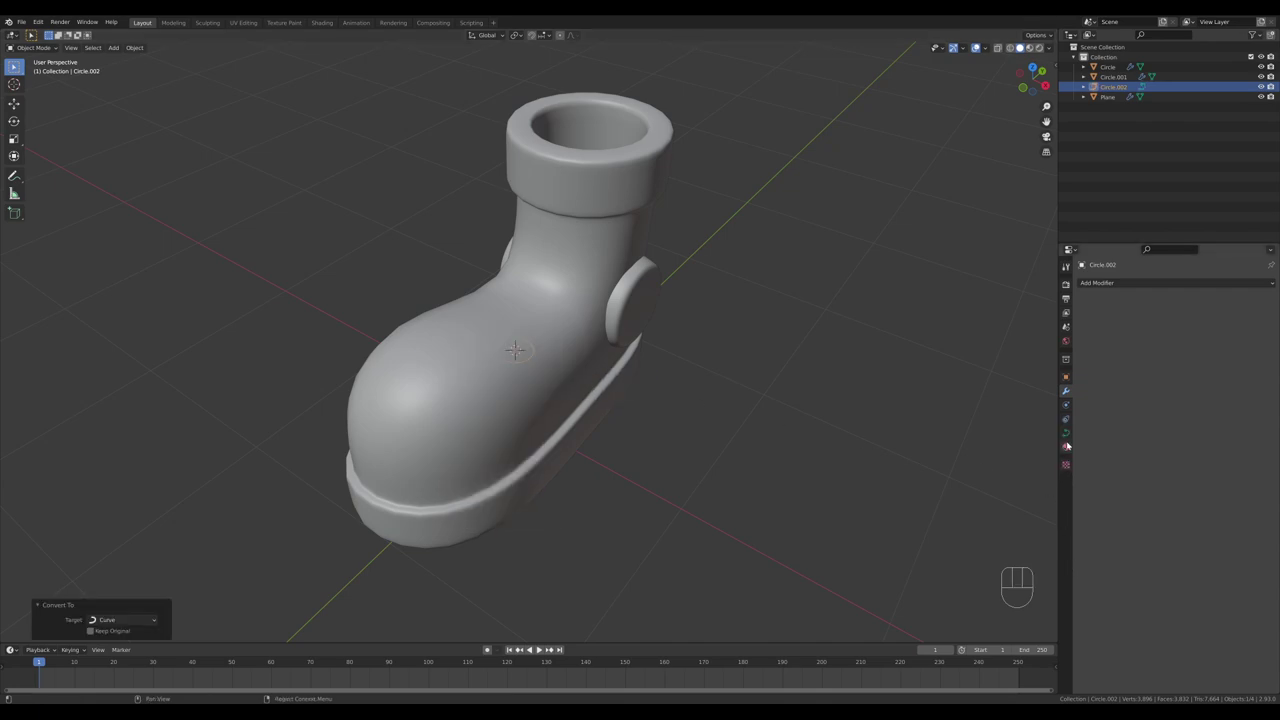
{"action": "left_click", "coordinate": [1064, 439]}
{"action": "left_click", "coordinate": [1080, 455]}
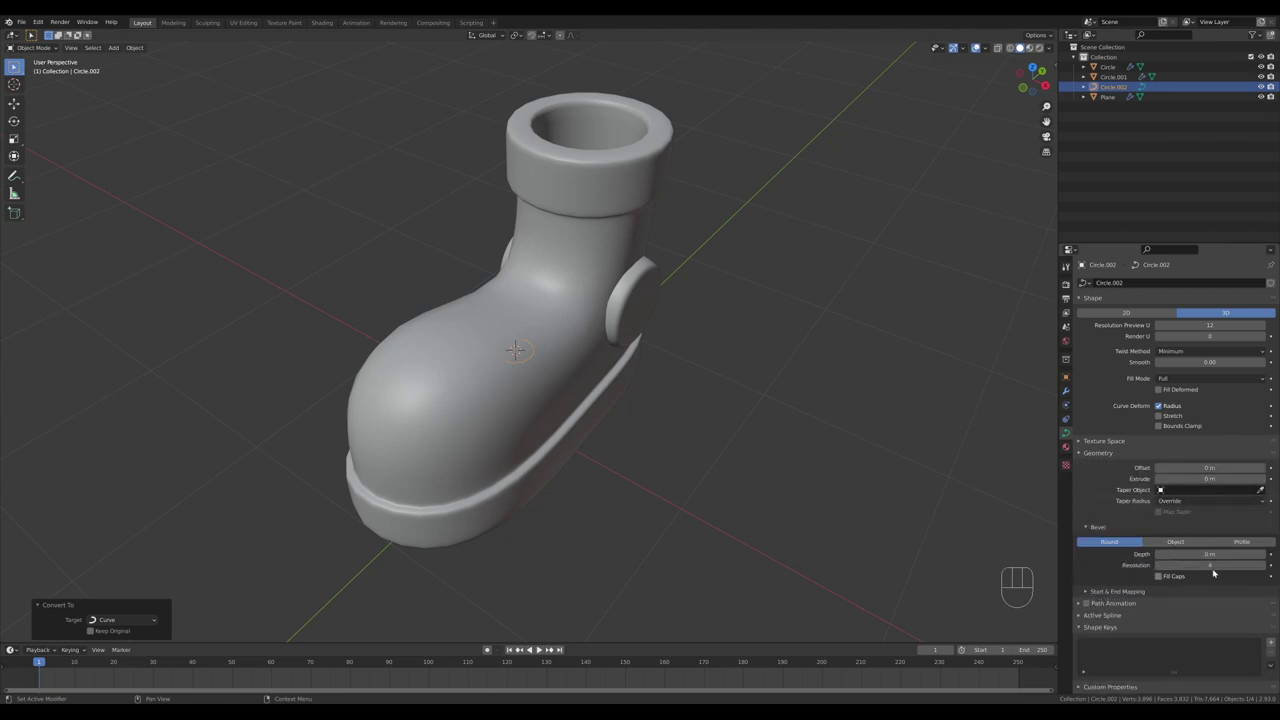
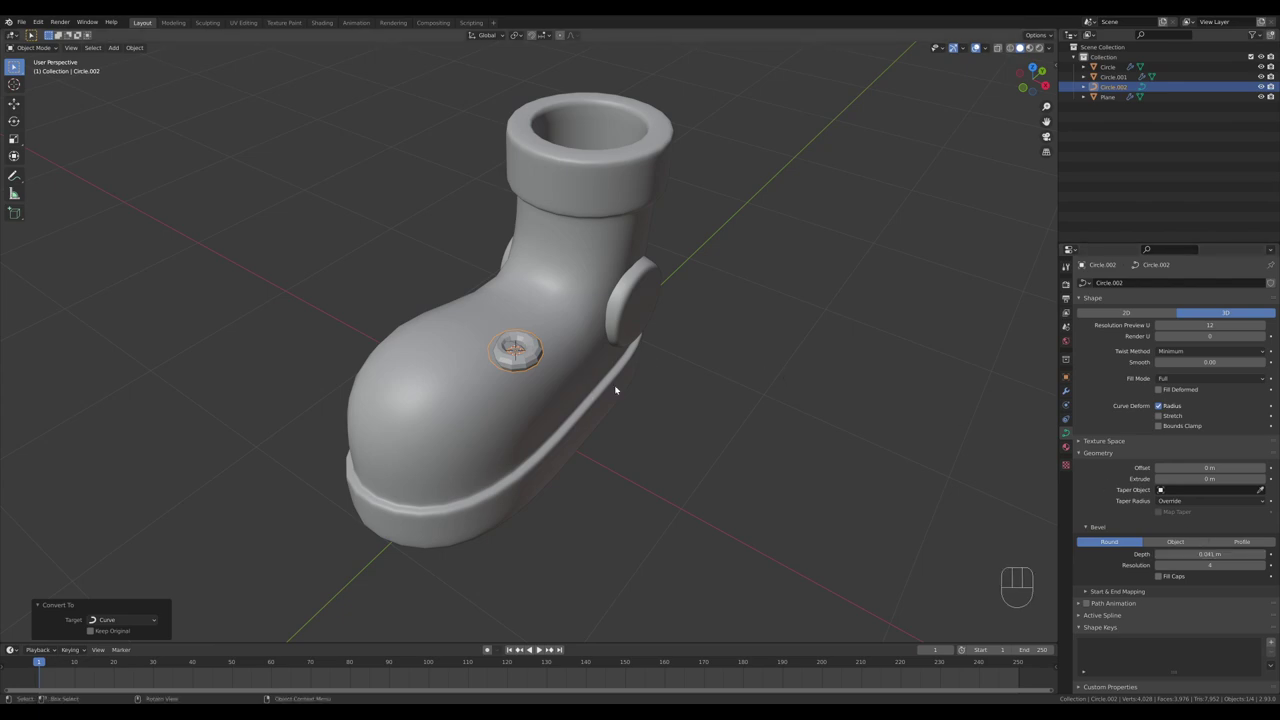
{"action": "left_click_drag", "start_coordinate": [704, 389], "coordinate": [540, 38]}
{"action": "left_click_drag", "start_coordinate": [540, 37], "coordinate": [621, 323]}
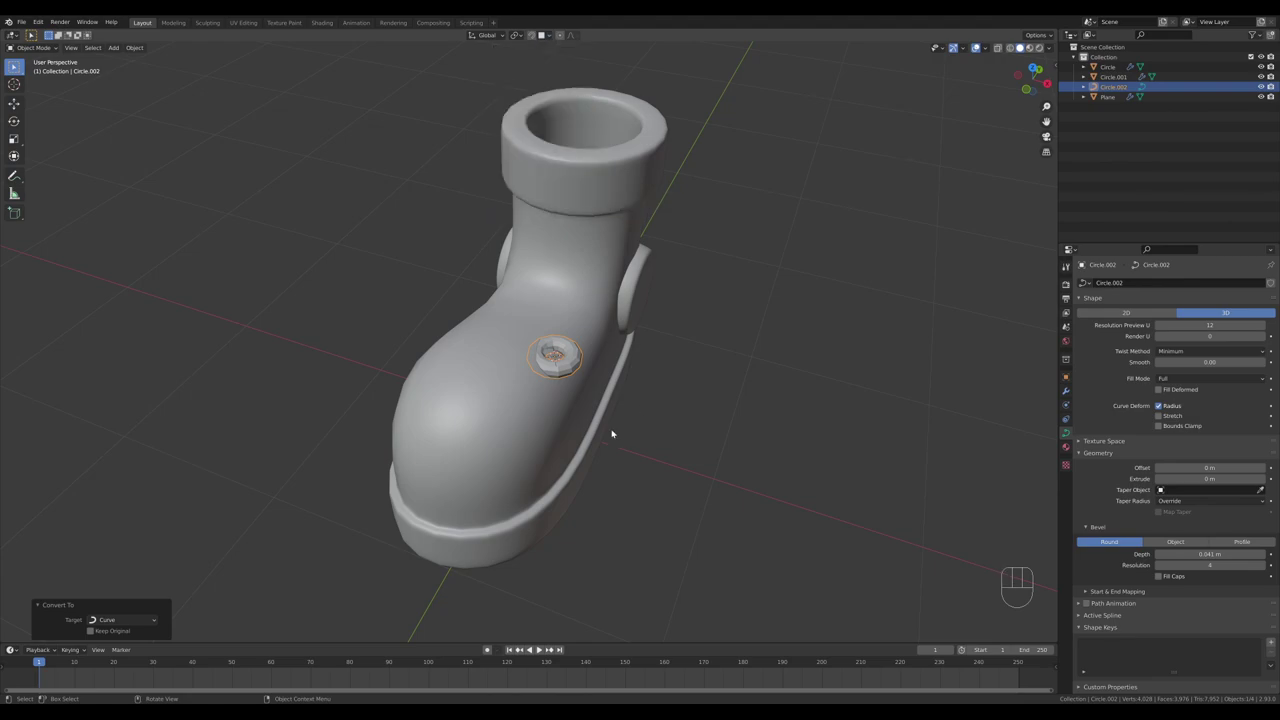
- Position the eyelet and duplicate linked copies into two rows of three along the boot front
{"action": "key", "text": "g"}
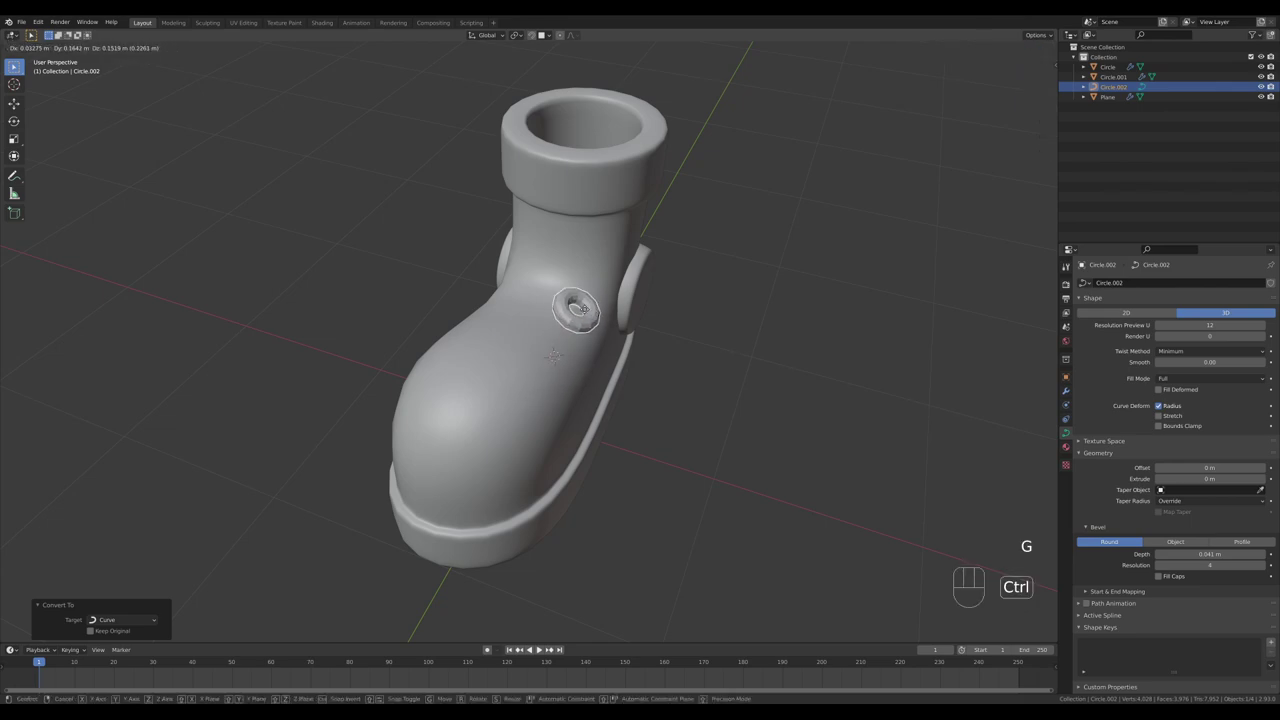
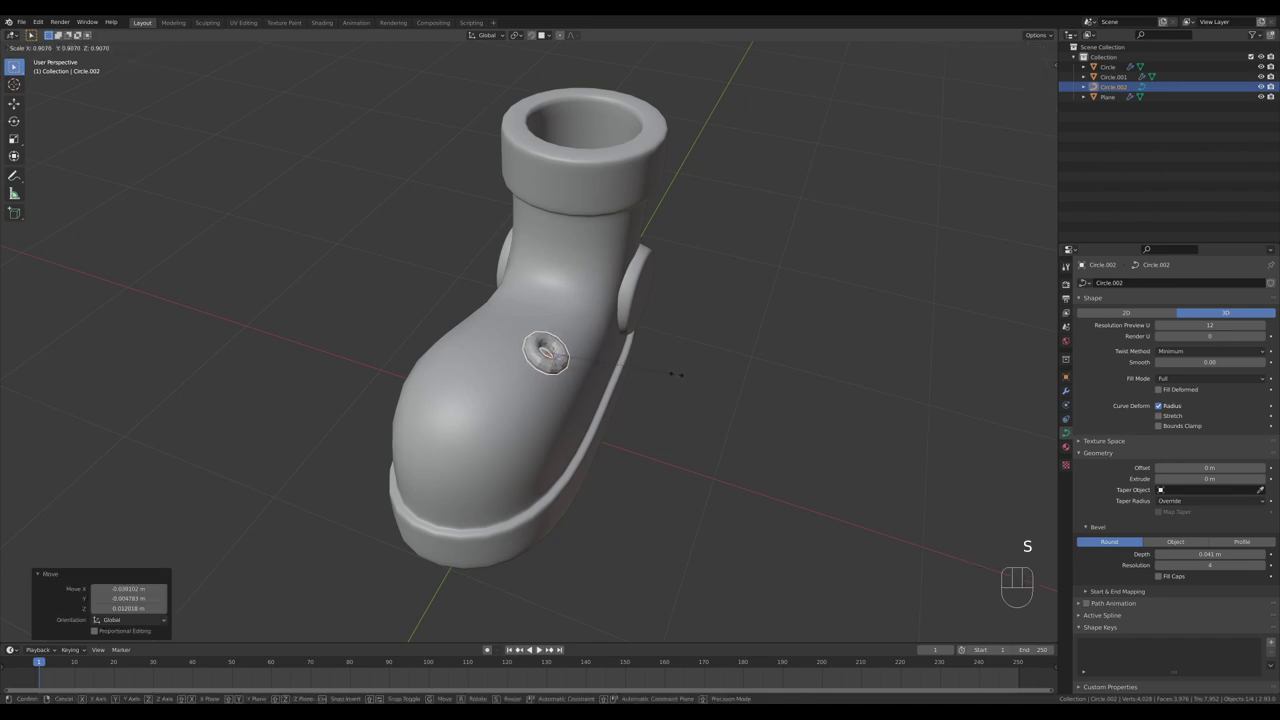
{"action": "key", "text": "alt+g"}
{"action": "key", "text": "alt+d"}
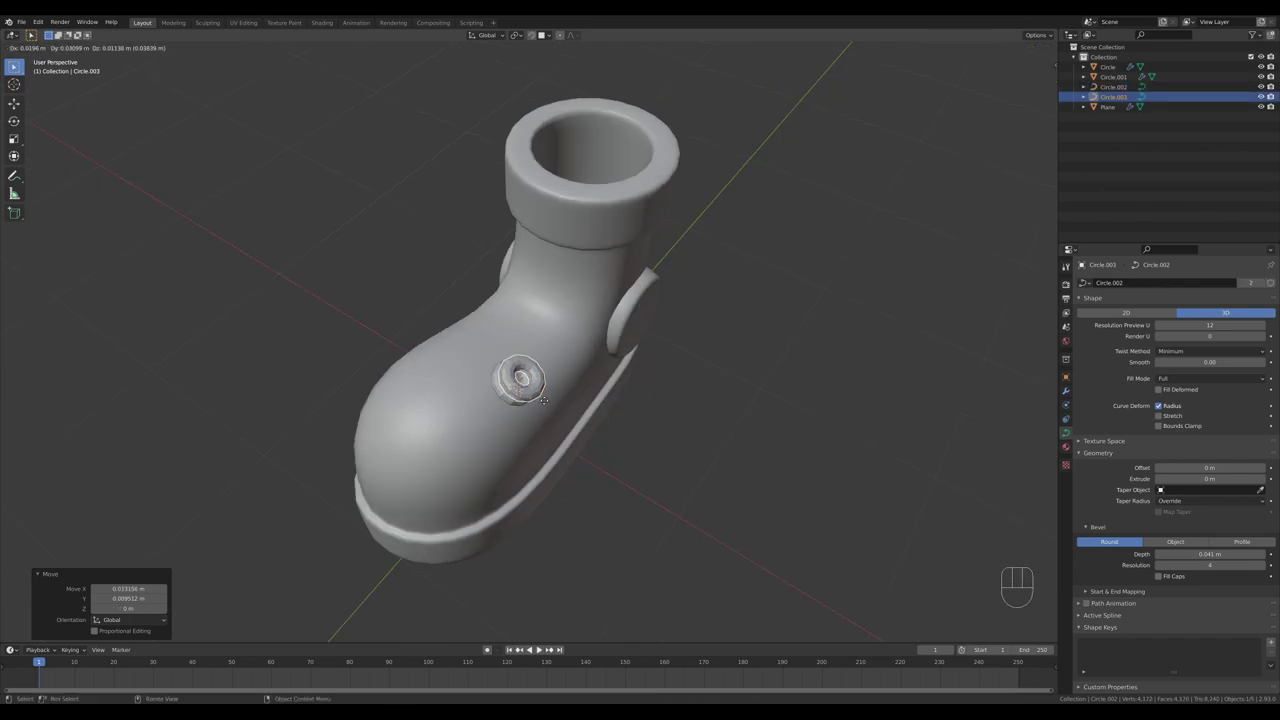
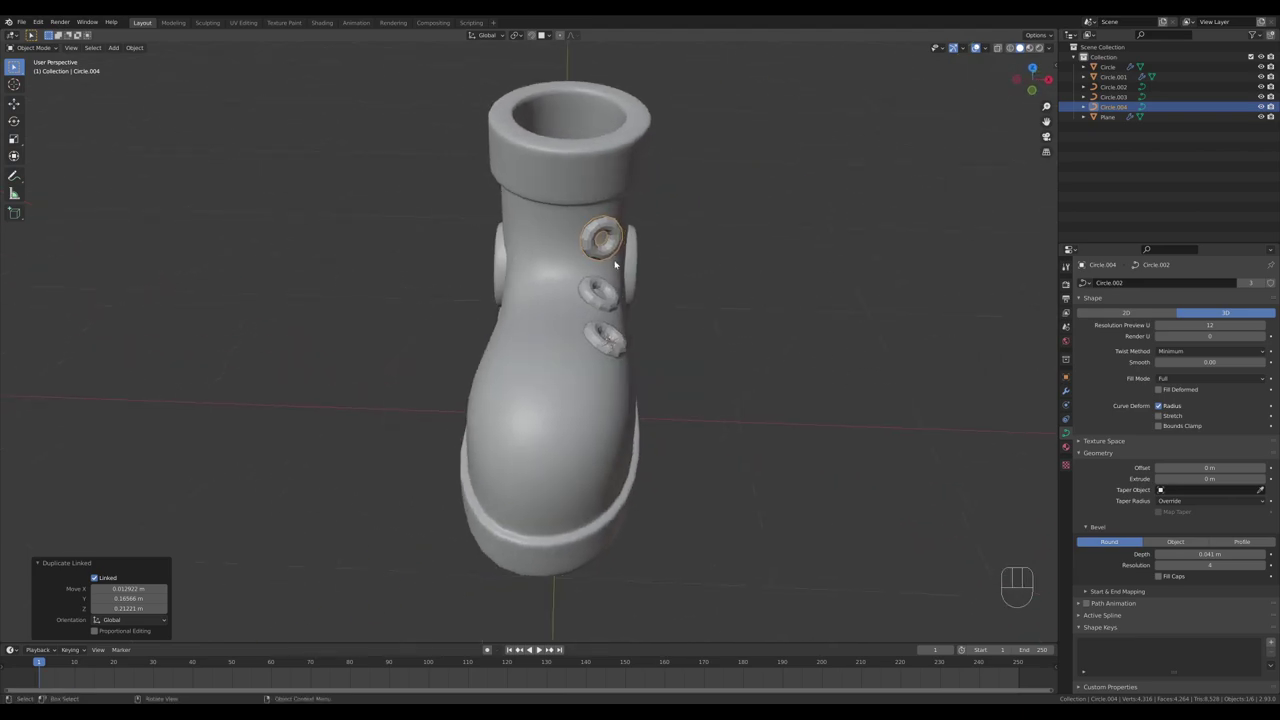
{"action": "key", "text": "alt+d"}
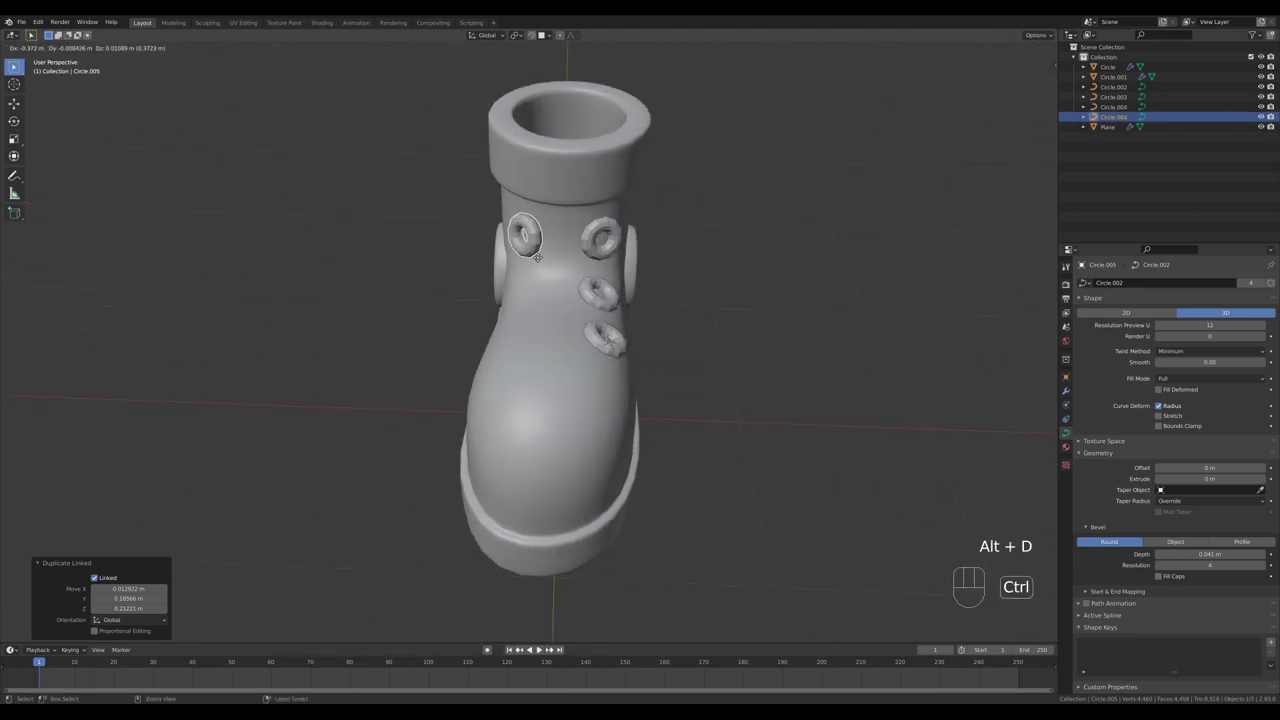
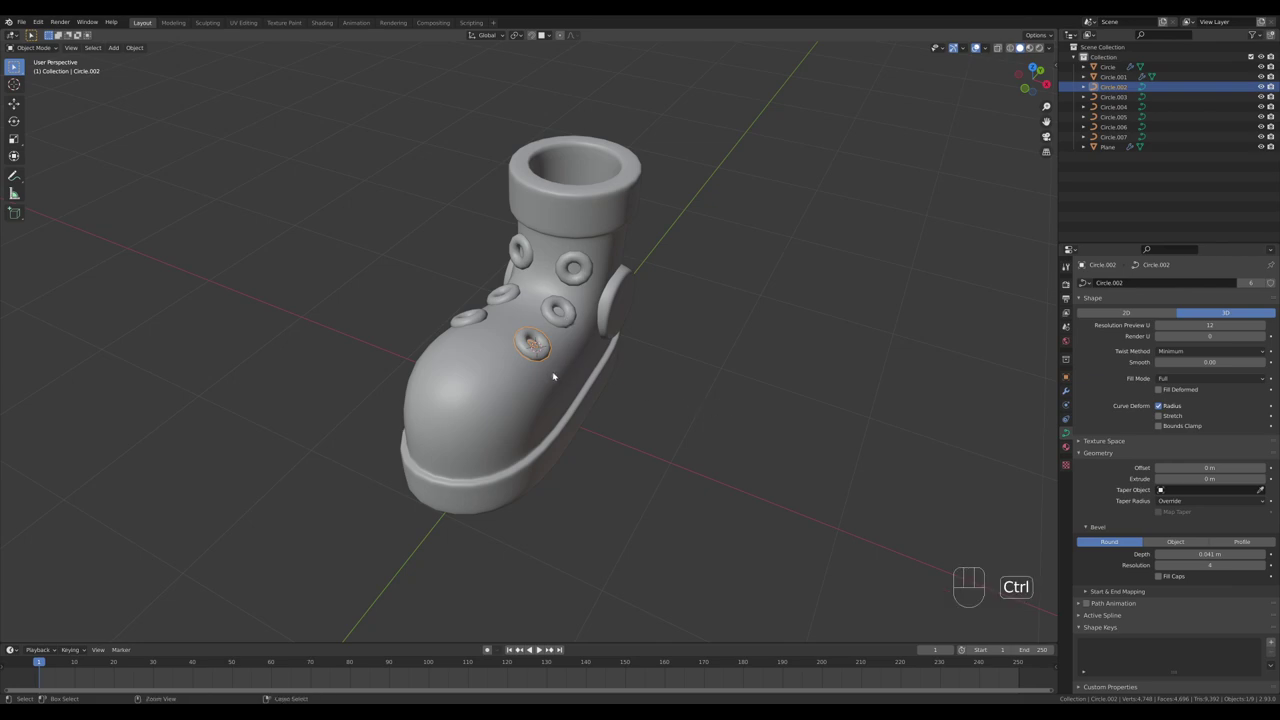
- Give all six eyelets a Subdivision modifier and adjust their viewport levels for smoother rings
{"action": "key", "text": "ctrl+1"}
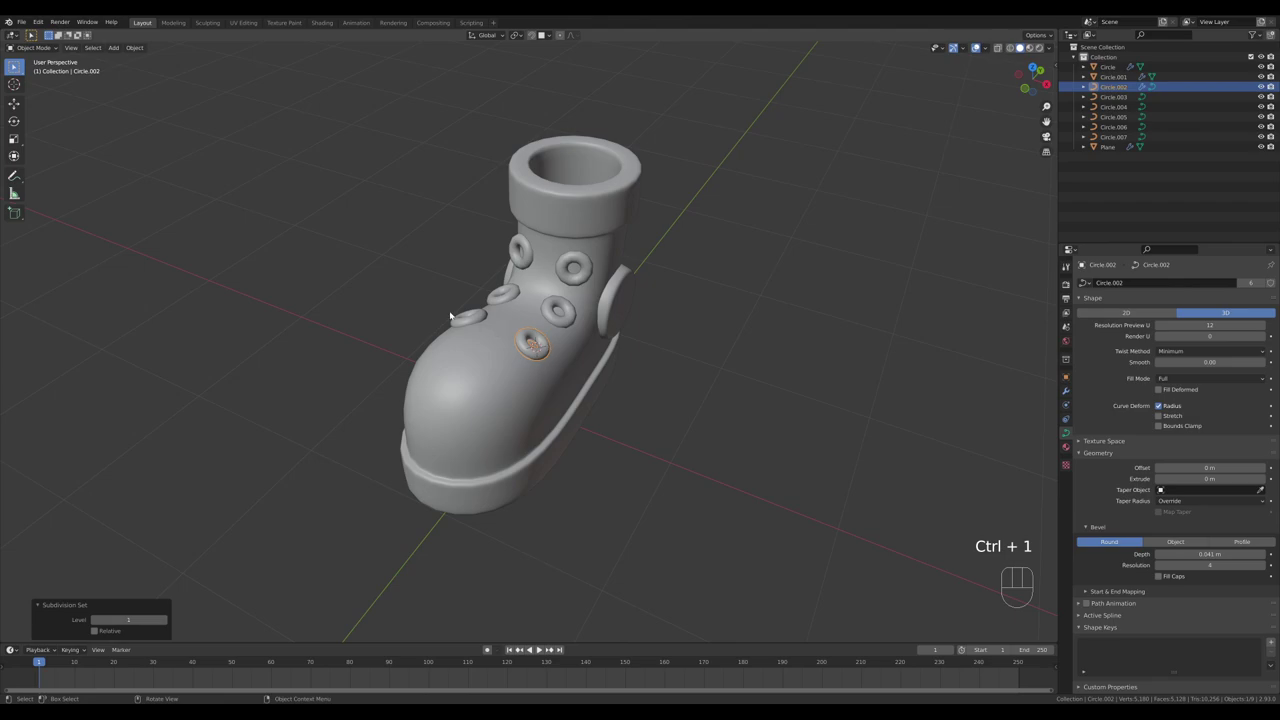
{"action": "left_click", "coordinate": [498, 299]}
{"action": "left_click", "coordinate": [558, 277]}
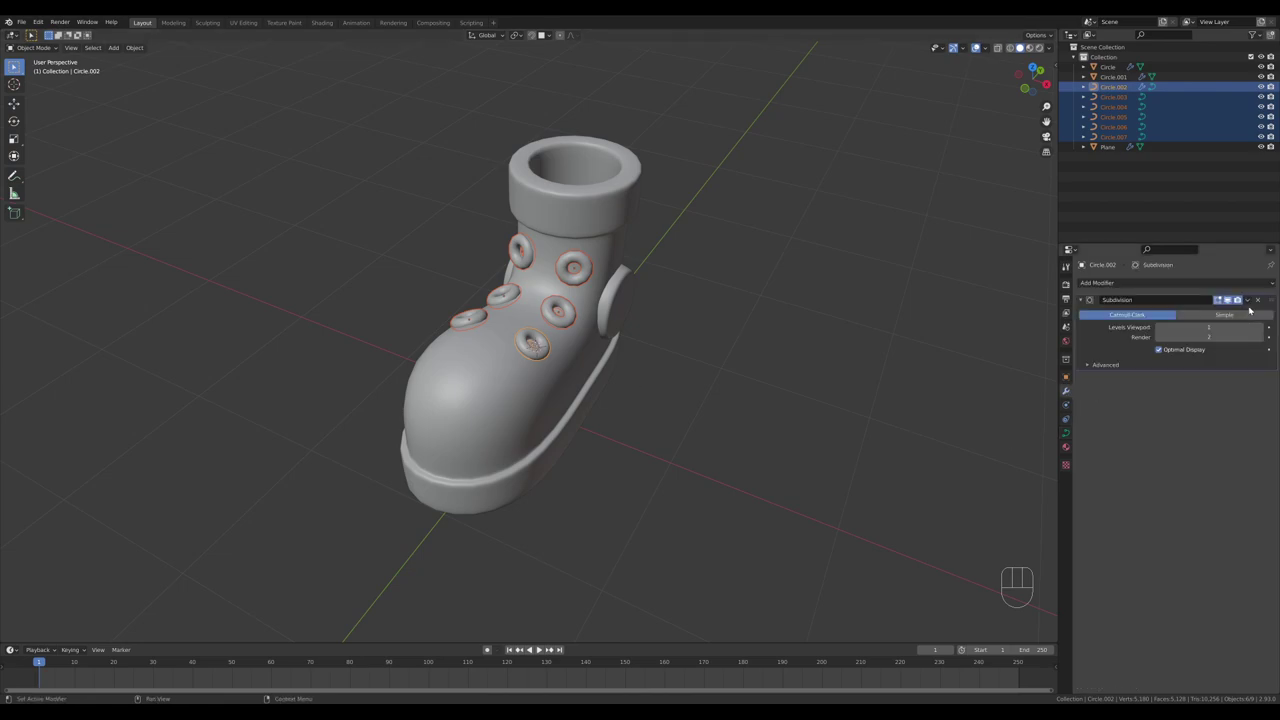
{"action": "left_click_drag", "start_coordinate": [1246, 303], "coordinate": [1223, 299]}
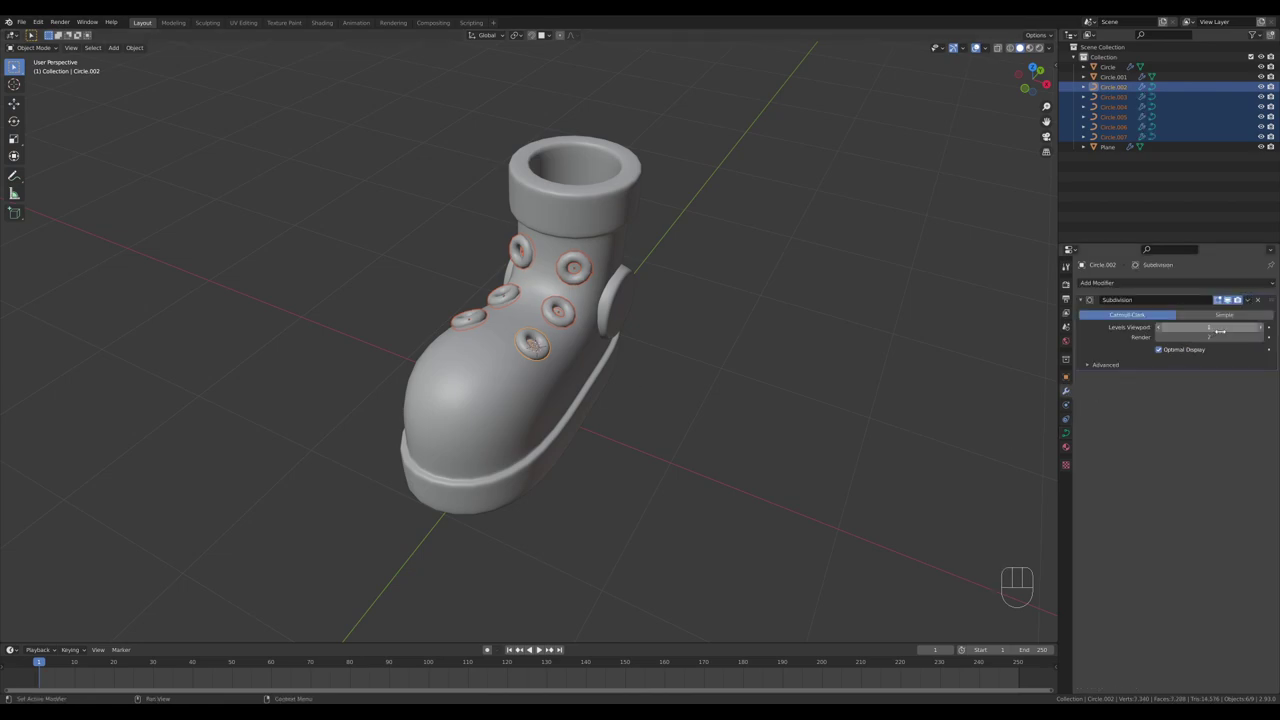
{"action": "left_click", "coordinate": [1223, 299]}
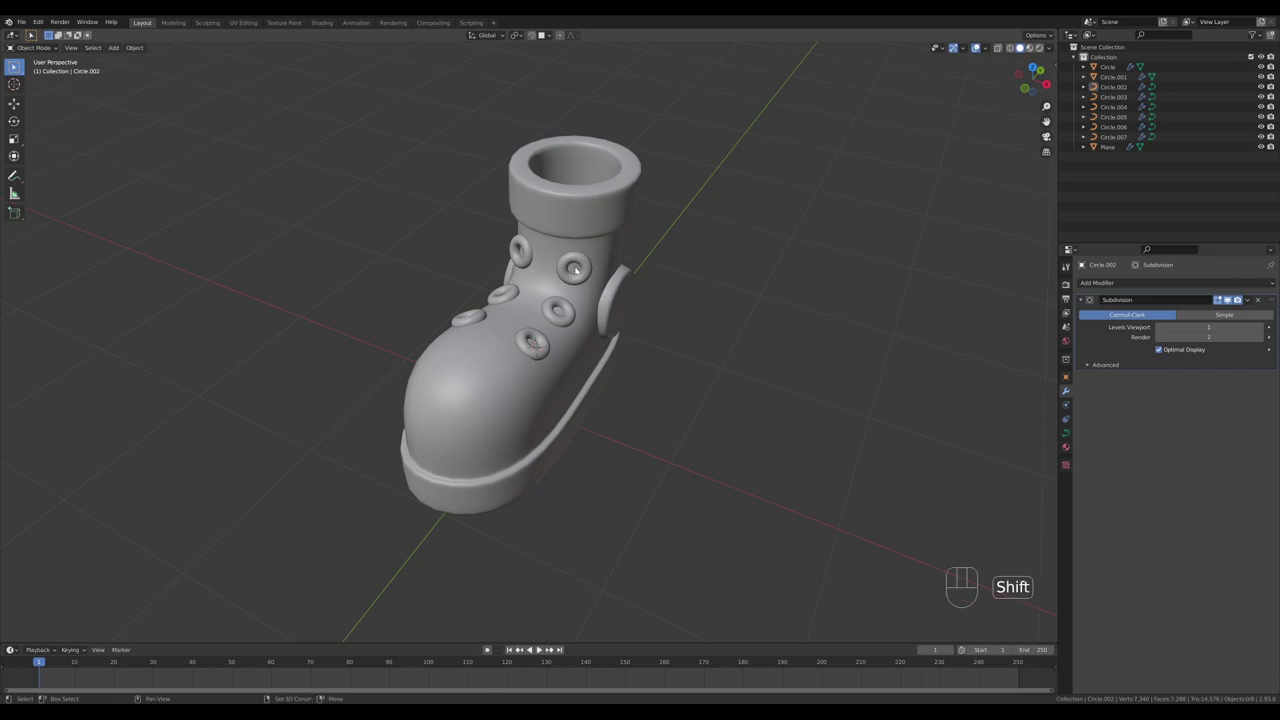
{"action": "right_click", "coordinate": [1223, 299]}
{"action": "middle_click", "coordinate": [1223, 299]}
{"action": "key", "text": "shift+a"}
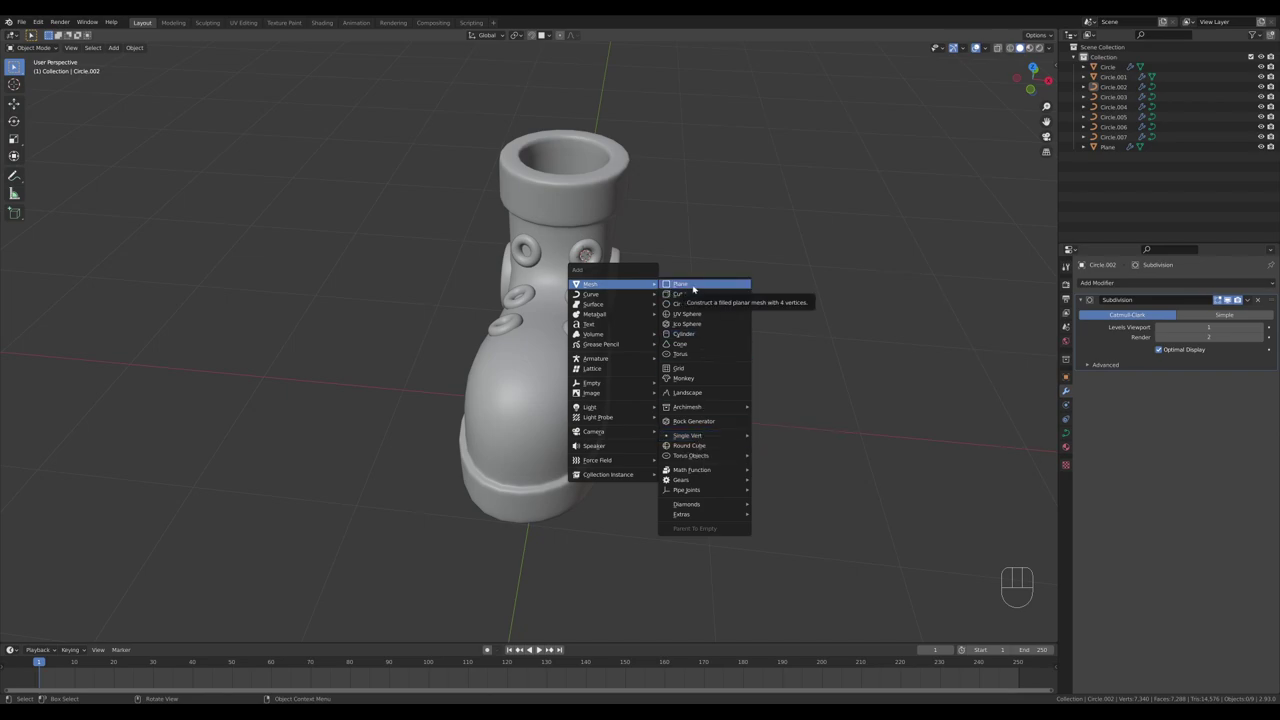
- Merge a new mesh to a single vertex and extrude it between the top eyelets to start the lace path
{"action": "key", "text": "Tab"}
{"action": "key", "text": "m"}
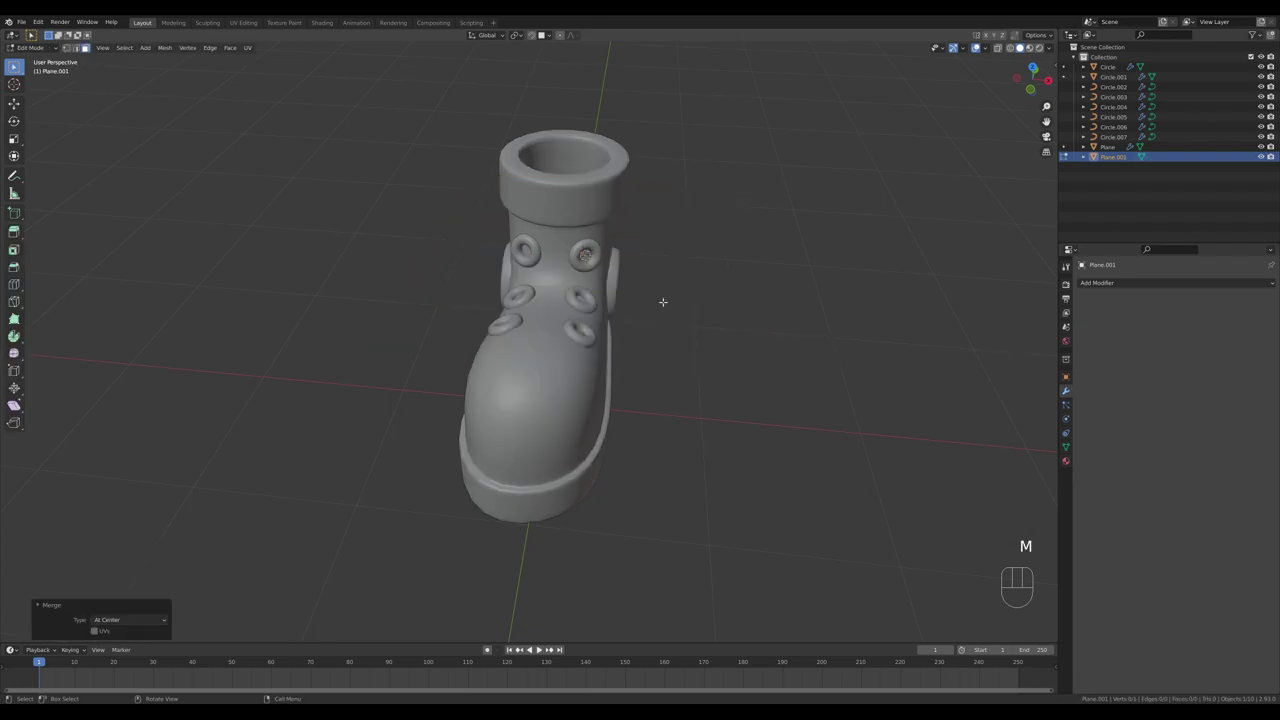
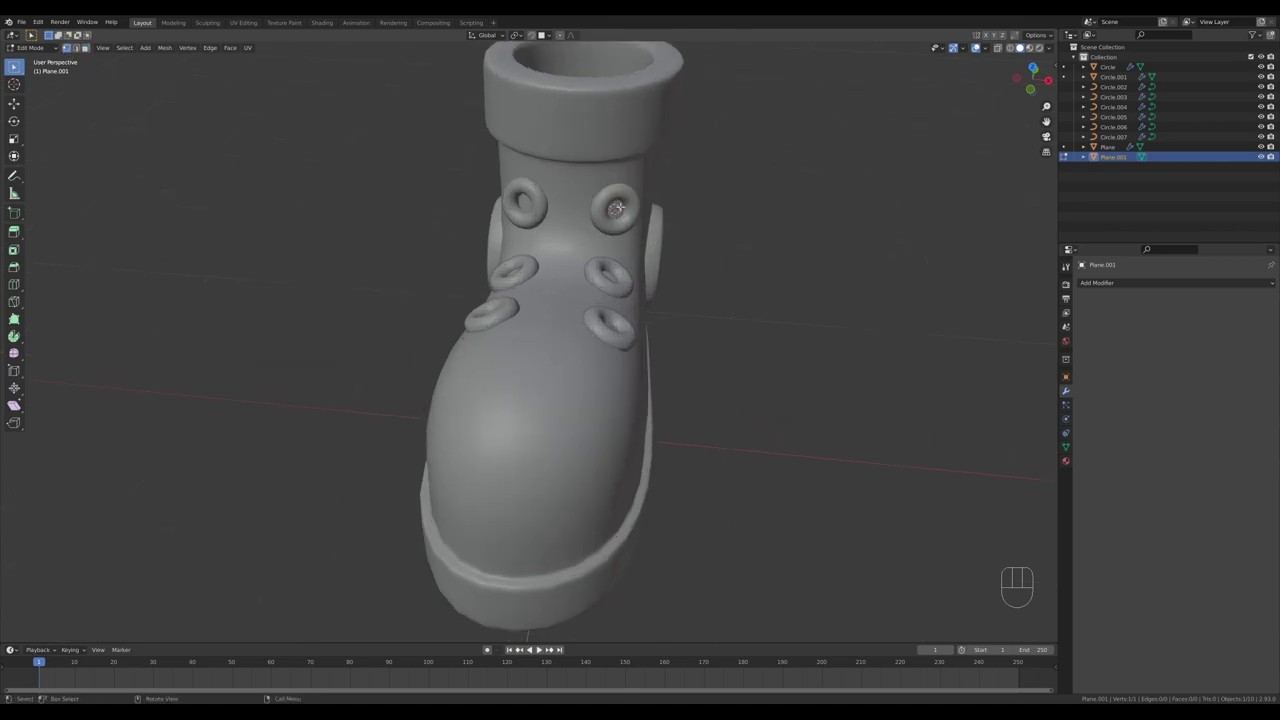
{"action": "key", "text": "KP_7"}
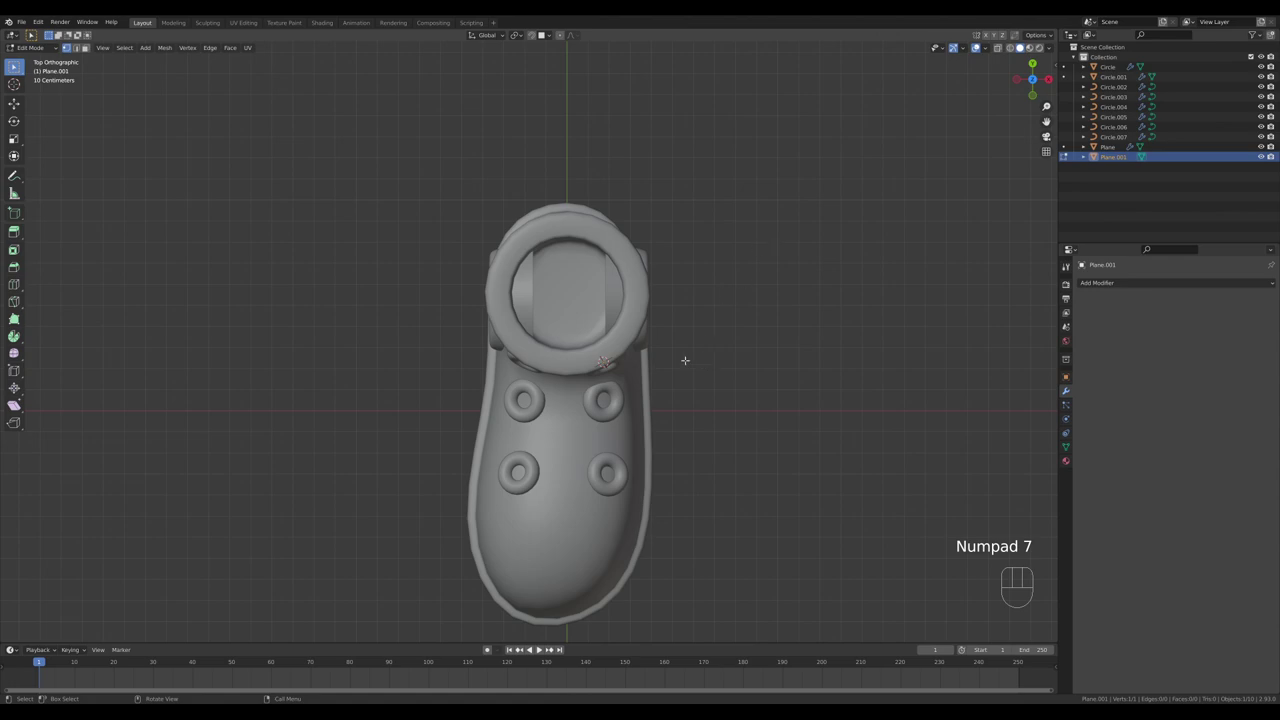
{"action": "key", "text": "e"}
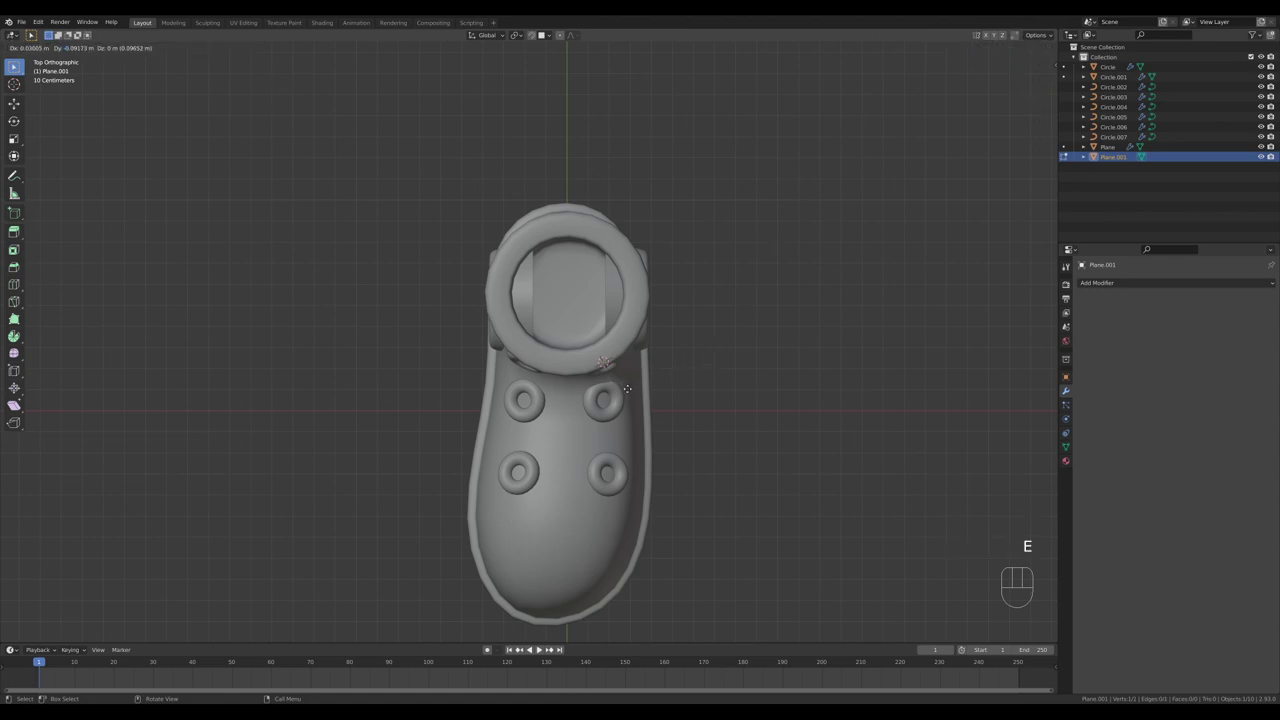
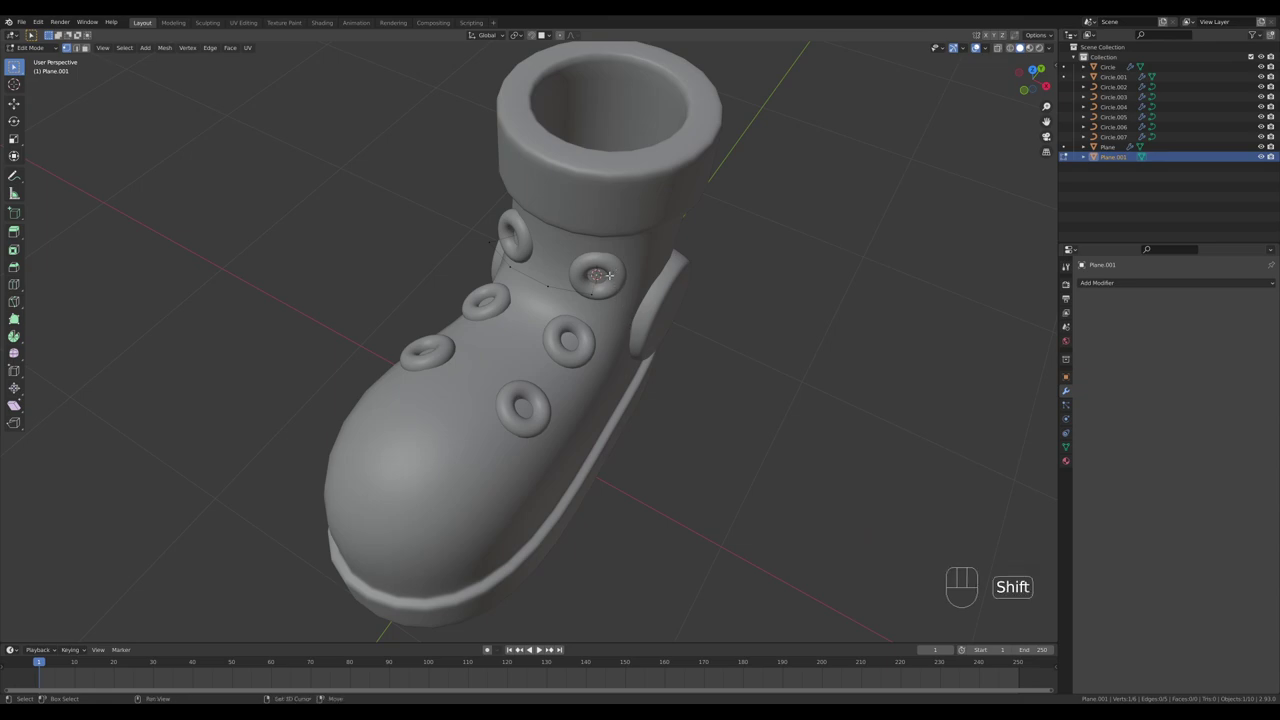
{"action": "key", "text": "shift+d"}
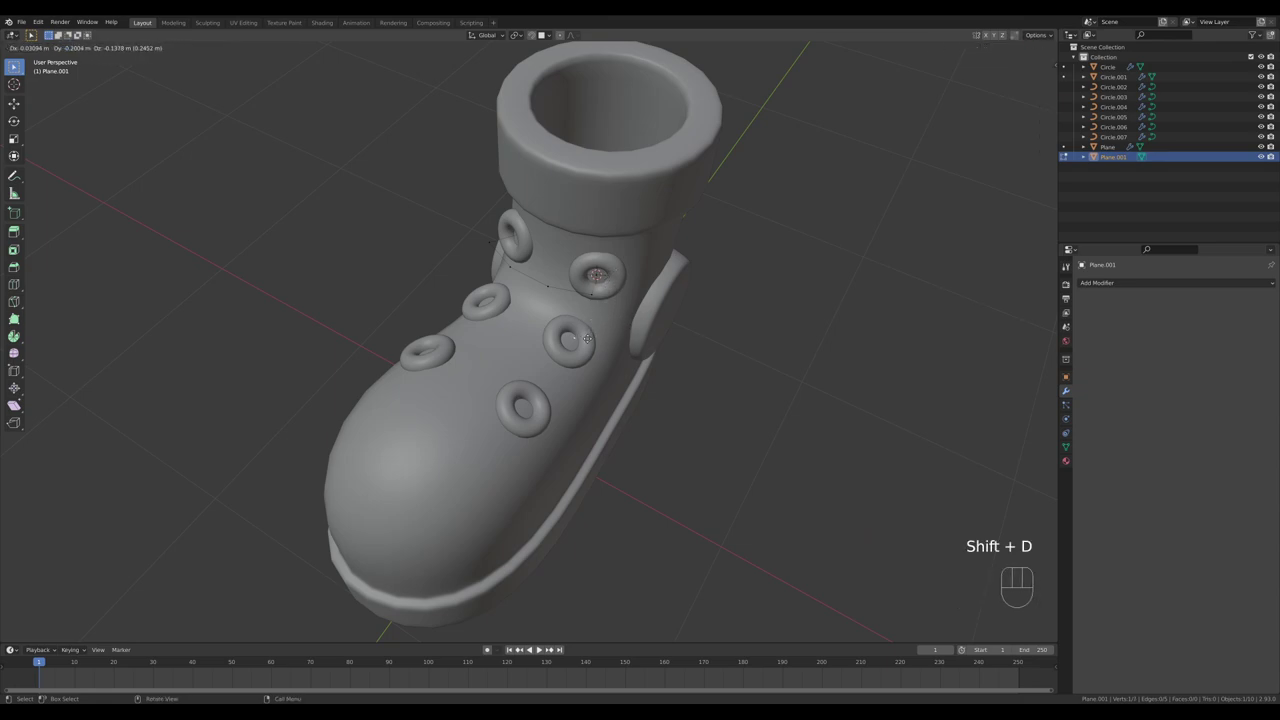
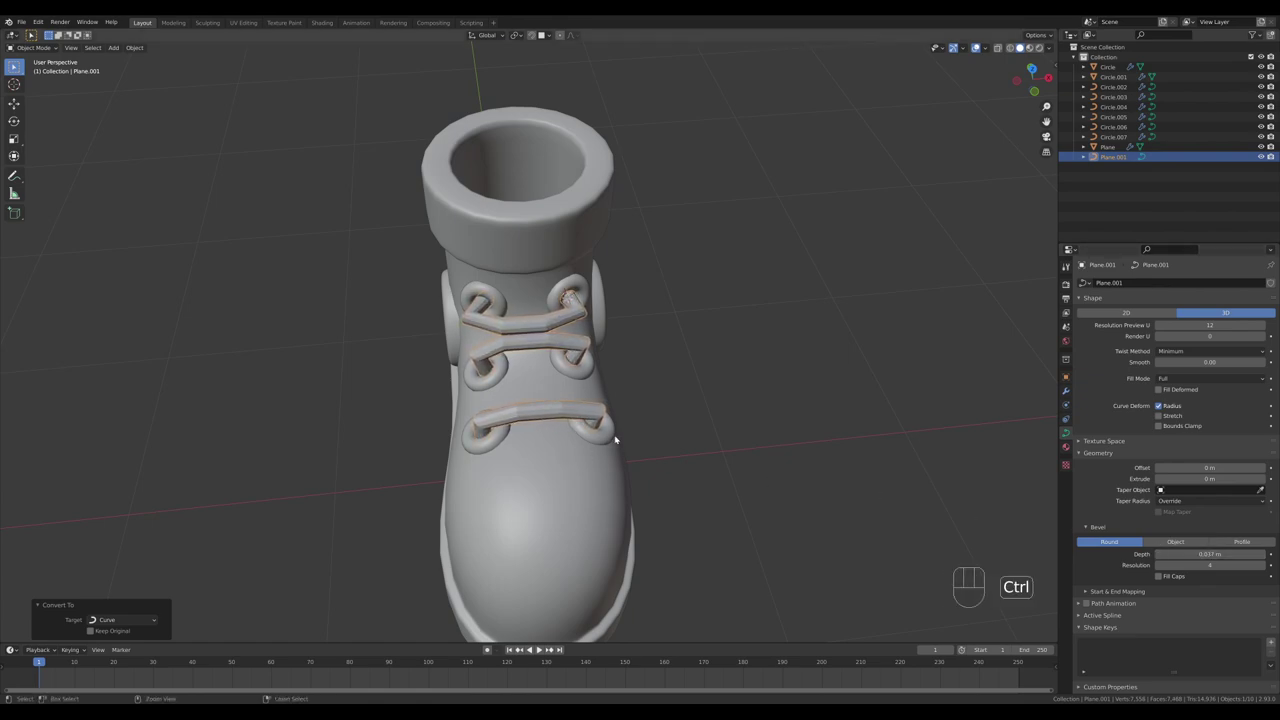
- Smooth the lace tube with subdivision and lower its bevel resolution
{"action": "key", "text": "ctrl+1"}
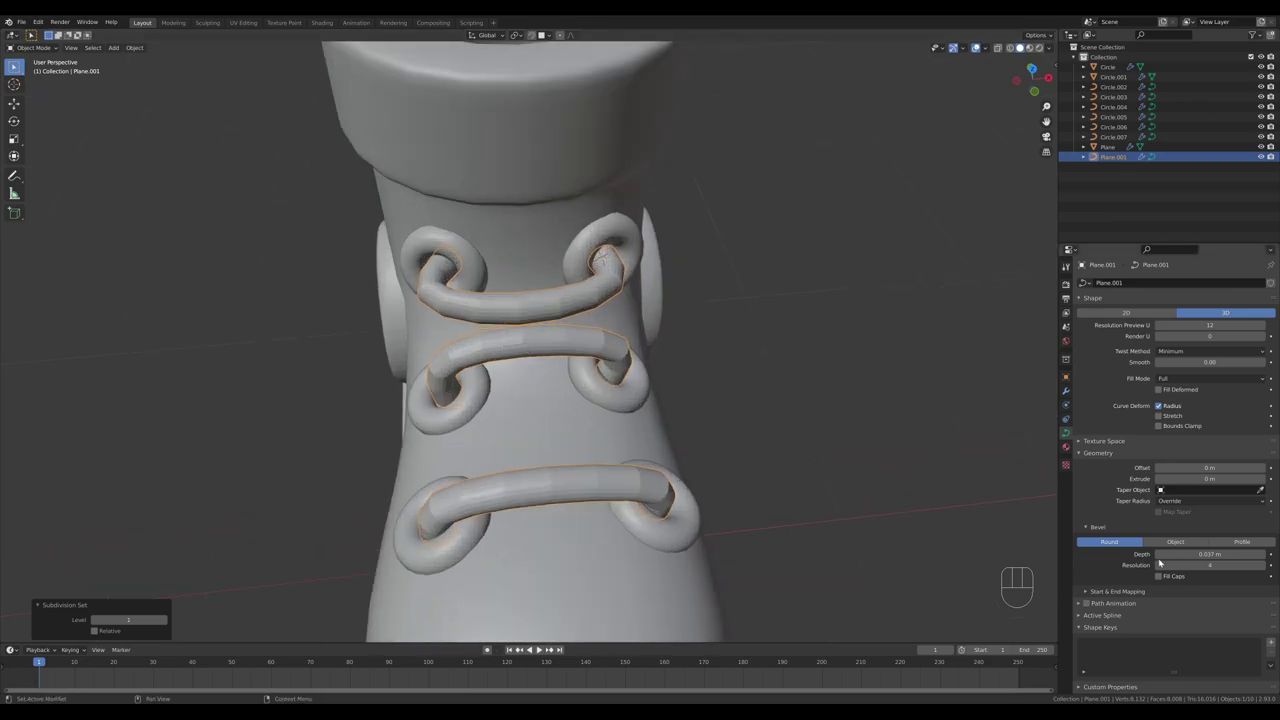
{"action": "left_click", "coordinate": [1154, 568]}
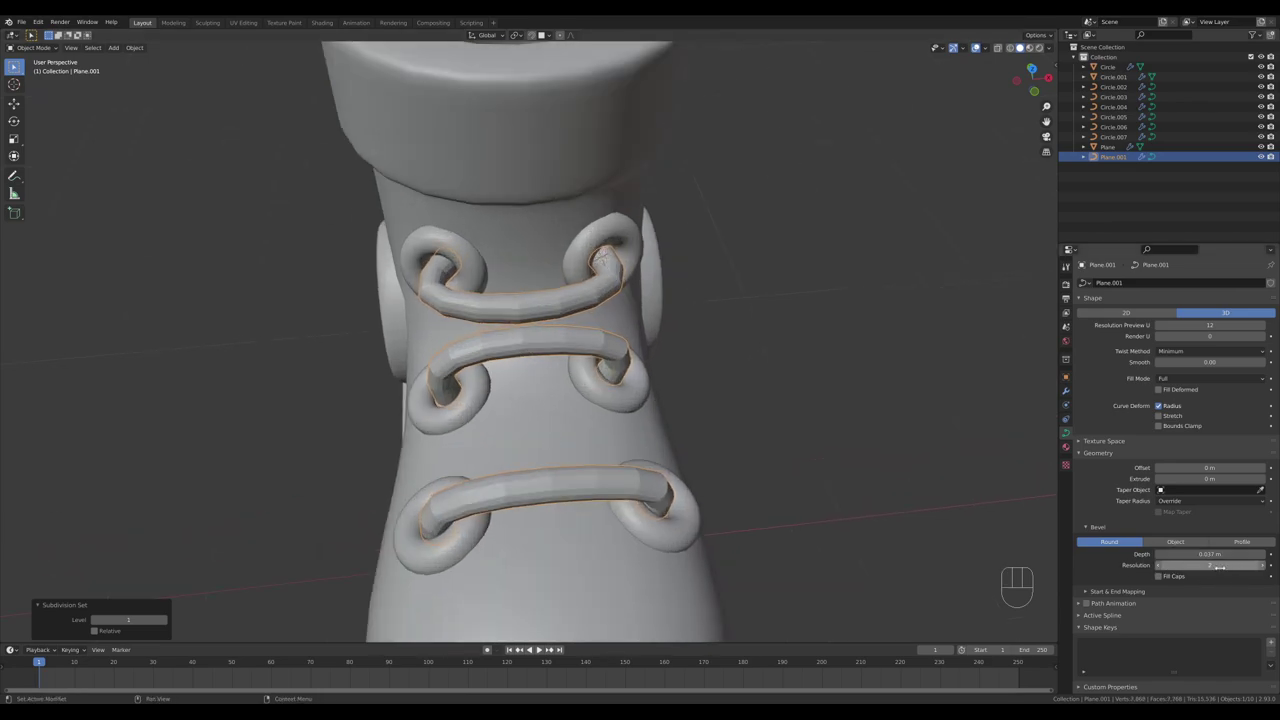
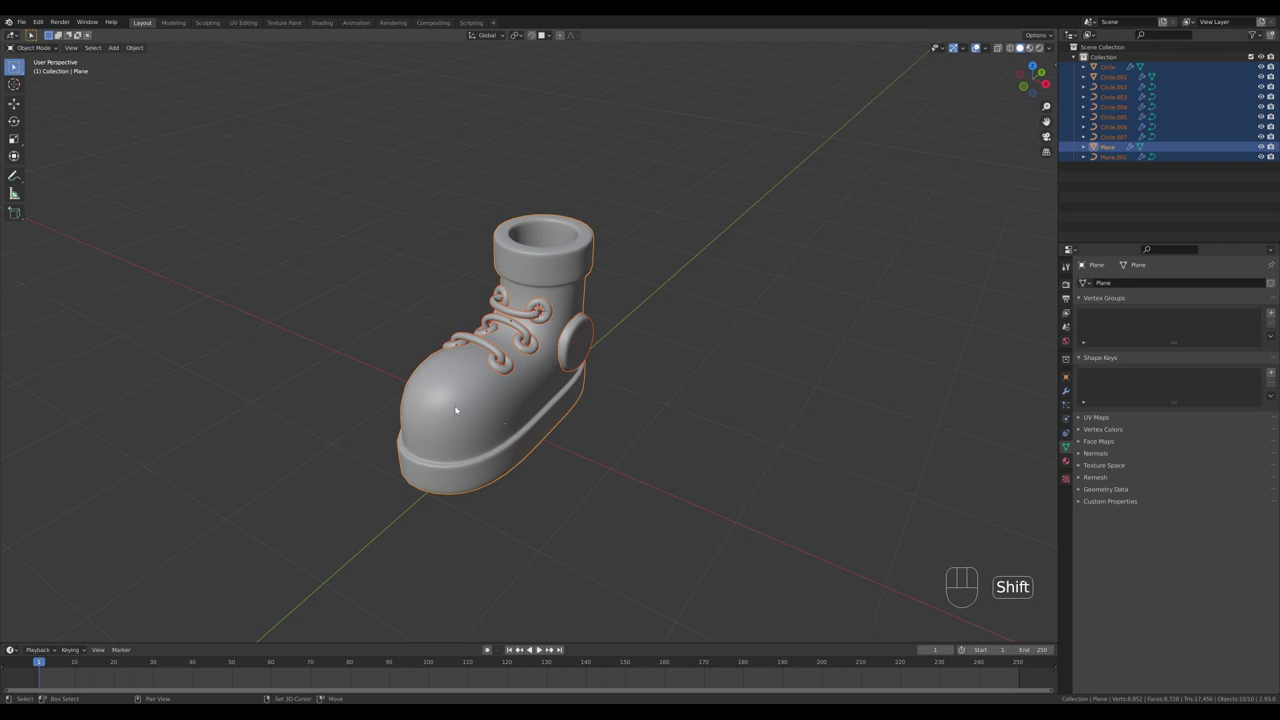
- Parent all parts to the boot body with Keep Transform and select the whole hierarchy
{"action": "key", "text": "ctrl+p"}
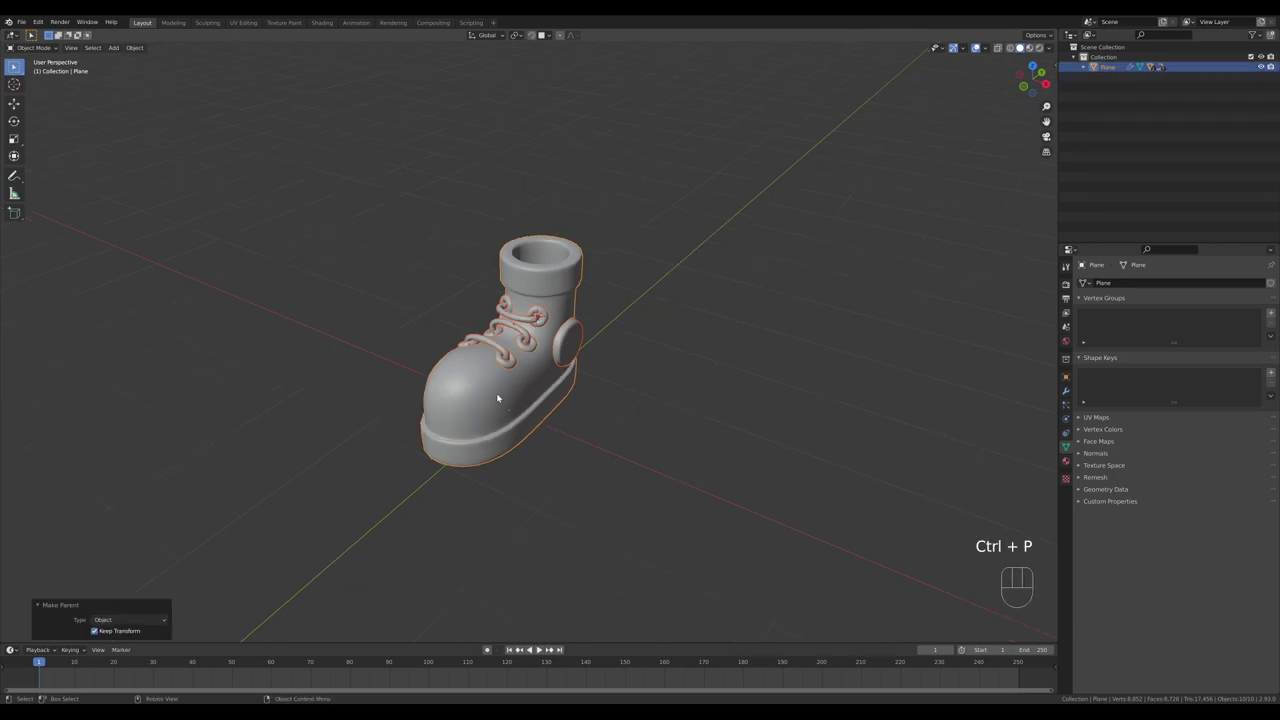
{"action": "middle_click", "coordinate": [665, 431]}
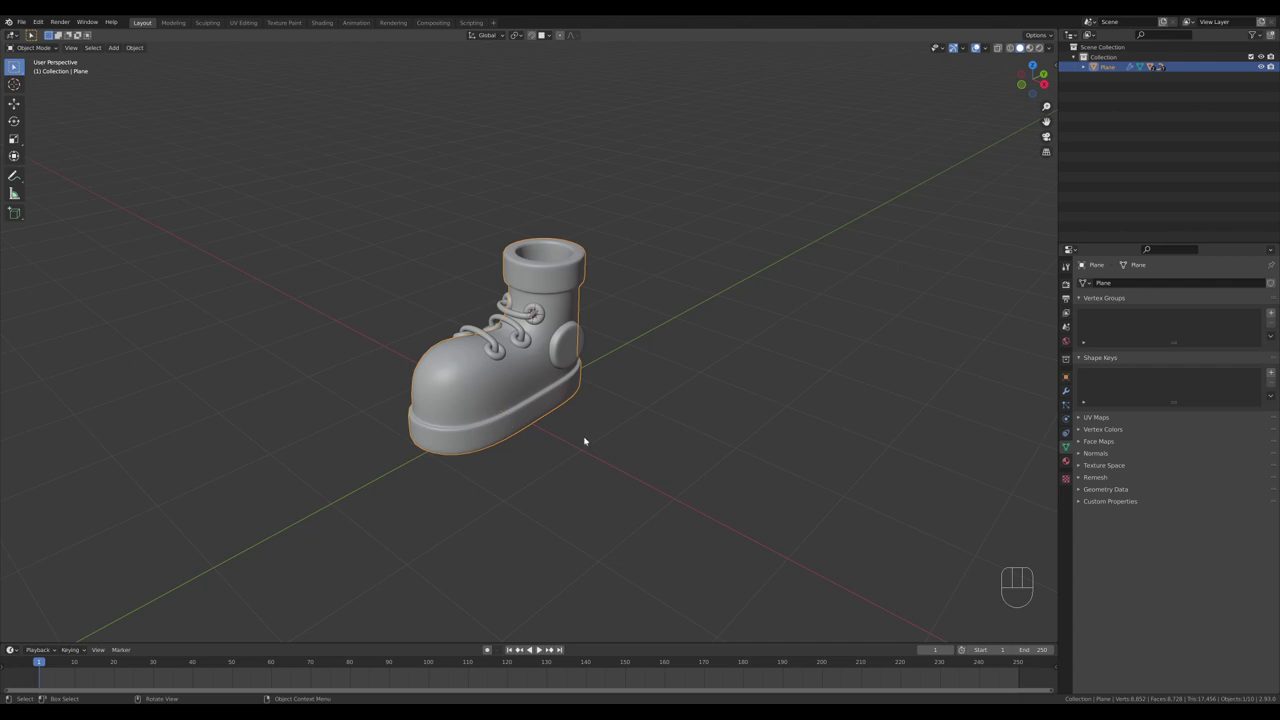
{"action": "key", "text": "shift+]"}
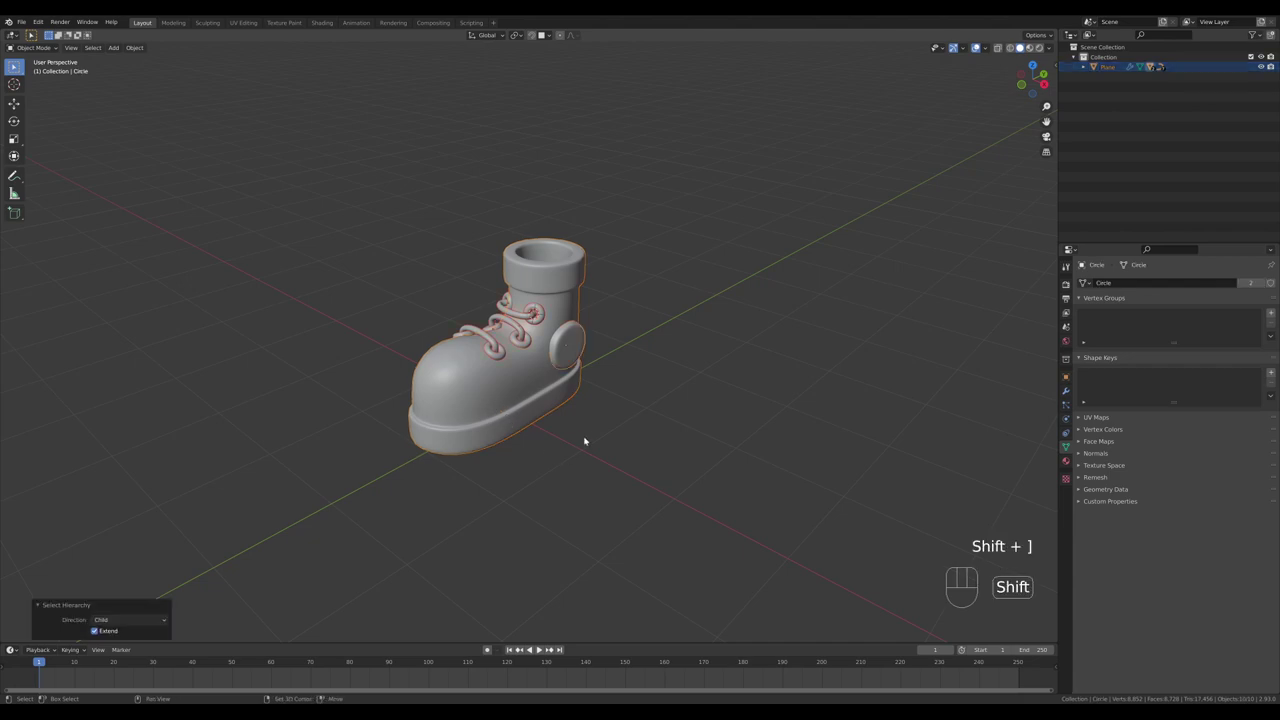
{"action": "left_click_drag", "start_coordinate": [614, 452], "coordinate": [637, 459]}
- Duplicate the complete boot and move the copy sideways along X beside the first
{"action": "key", "text": "alt+d"}
{"action": "key", "text": "z"}
{"action": "key", "text": "x"}
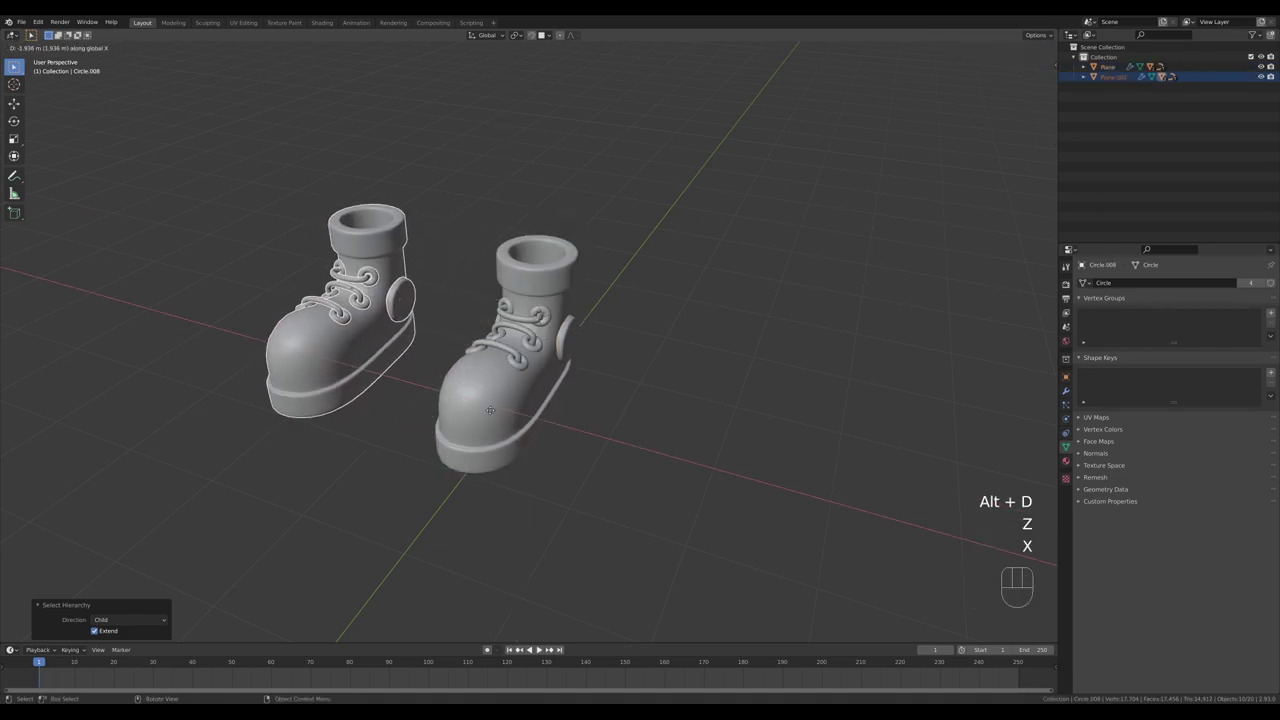
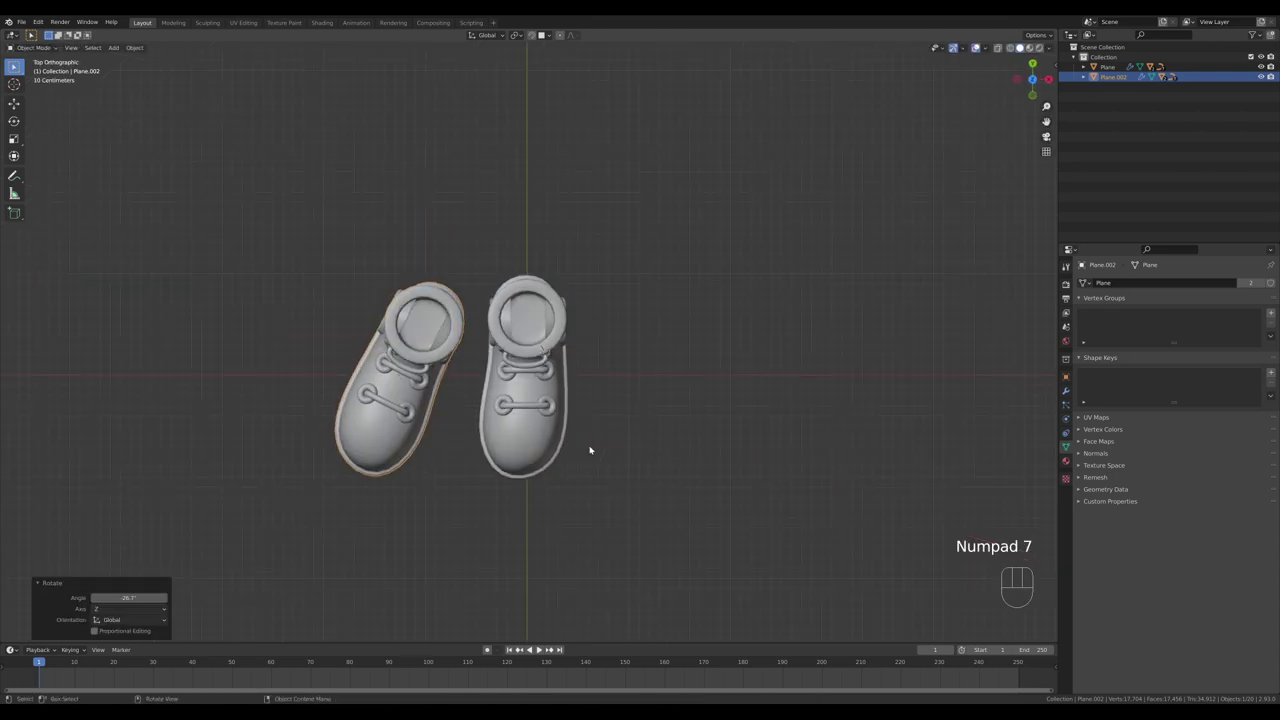
- Move the turned boot close to the other to form a matched pair, viewed in perspective
{"action": "key", "text": "g"}
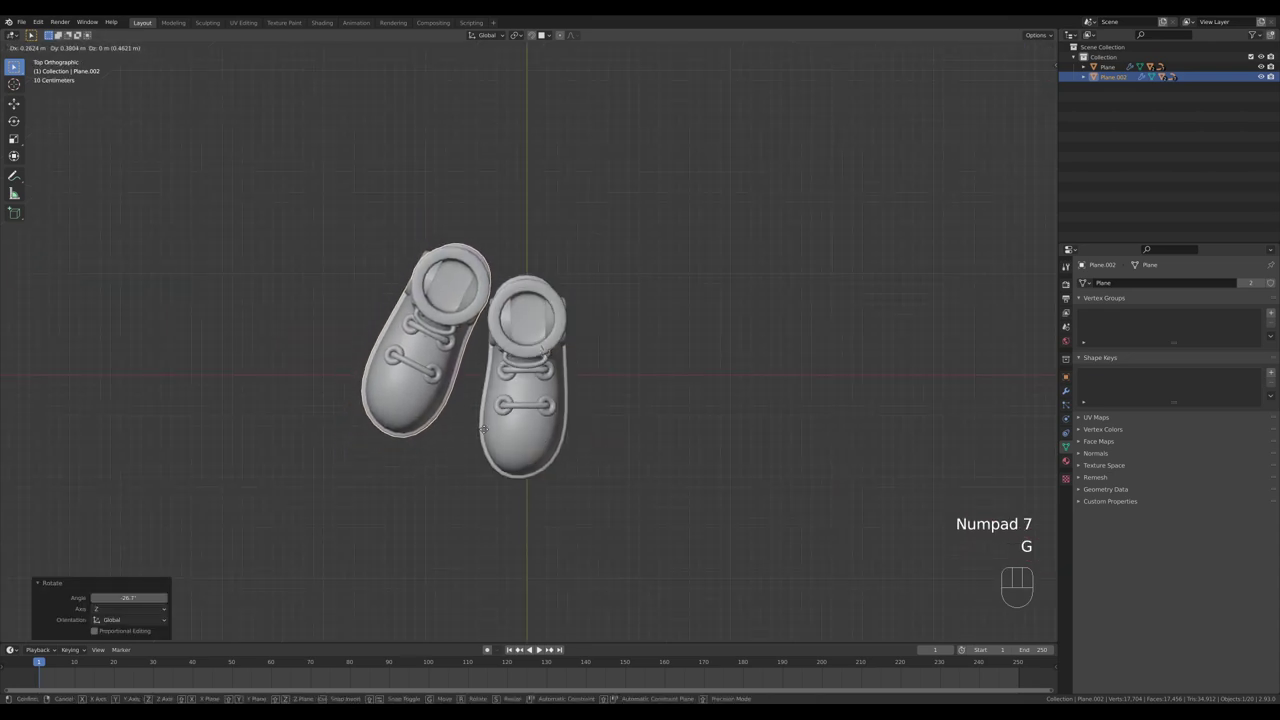
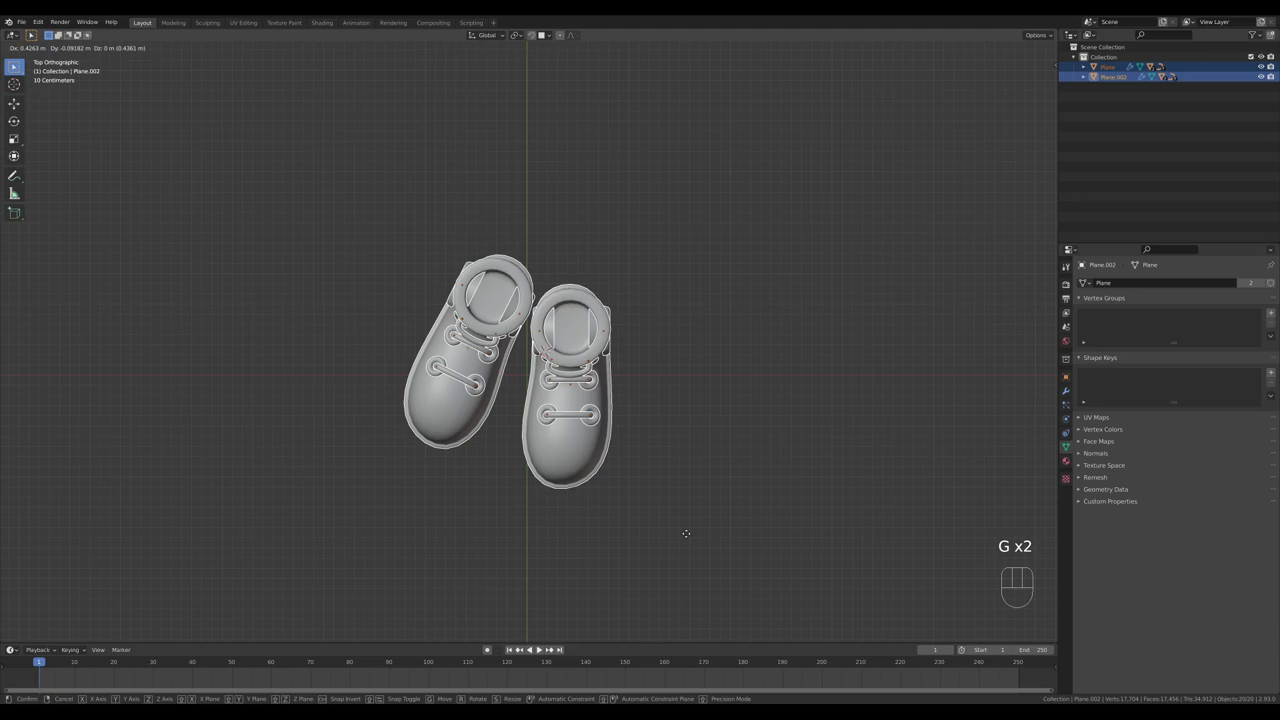
{"action": "left_click", "coordinate": [683, 537]}
{"action": "left_click_drag", "start_coordinate": [699, 514], "coordinate": [660, 441]}
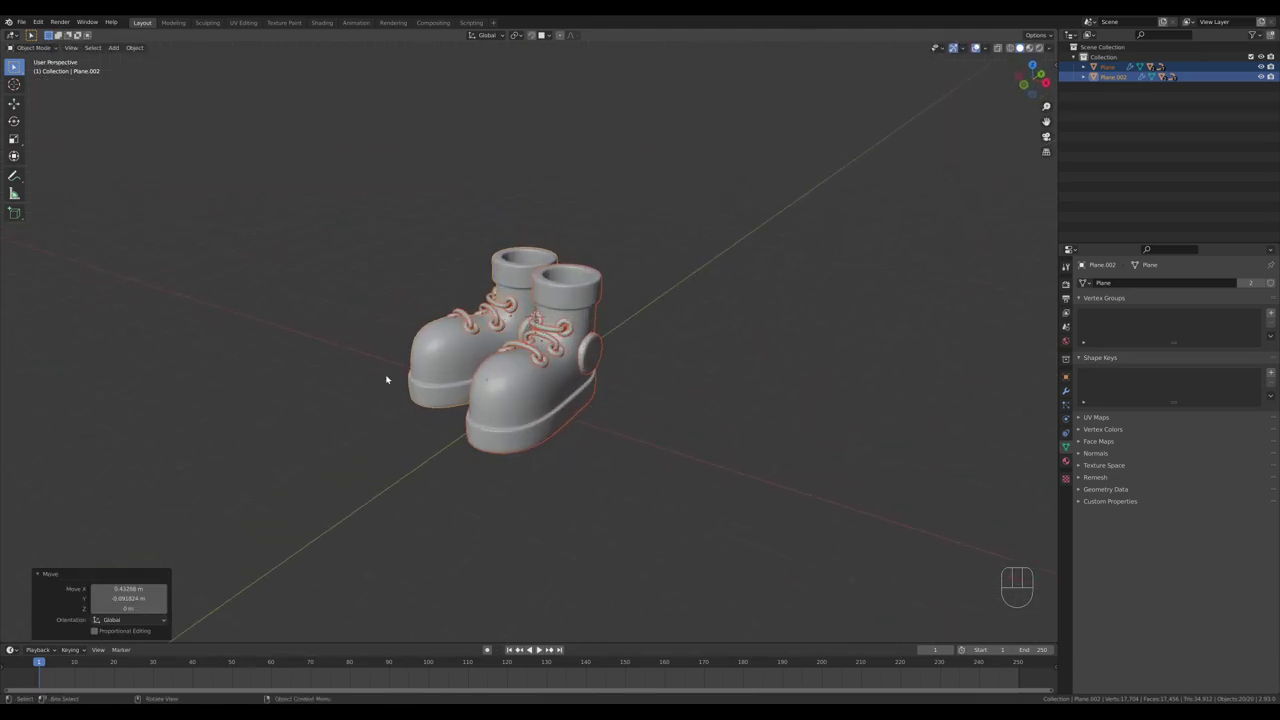
{"action": "left_click_drag", "start_coordinate": [677, 437], "coordinate": [719, 397]}
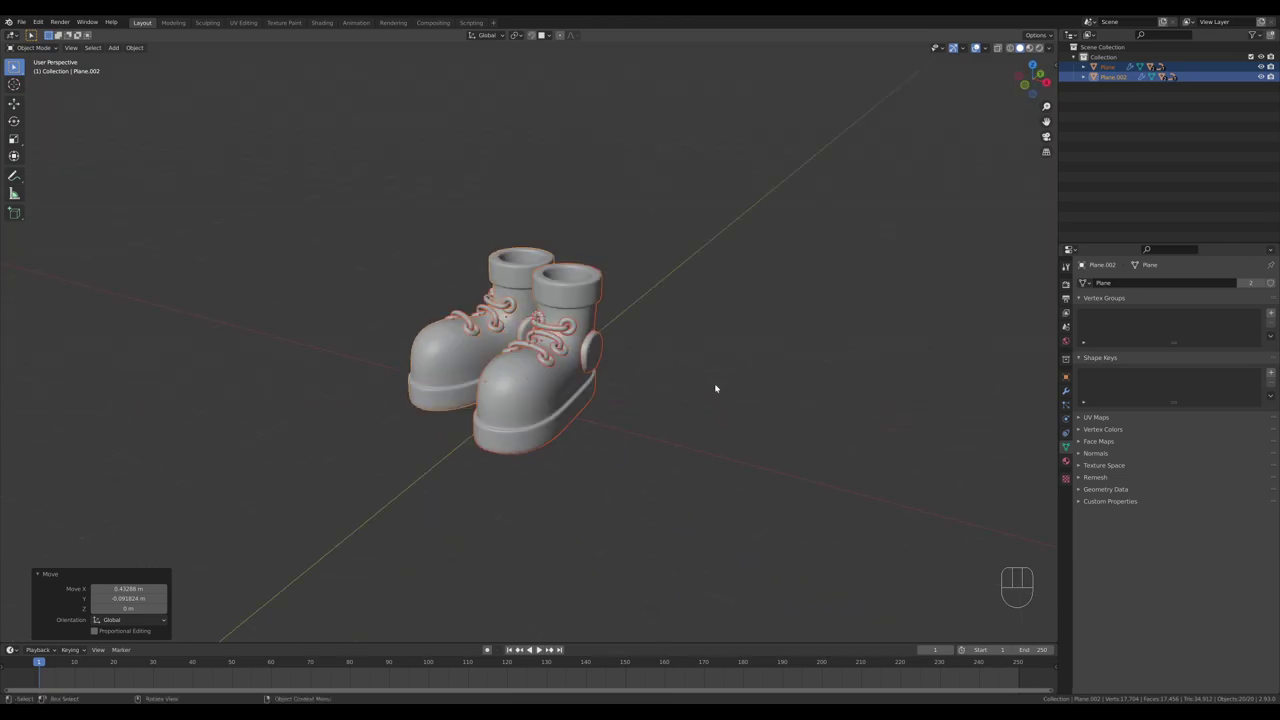
{"action": "key", "text": "shift+s"}
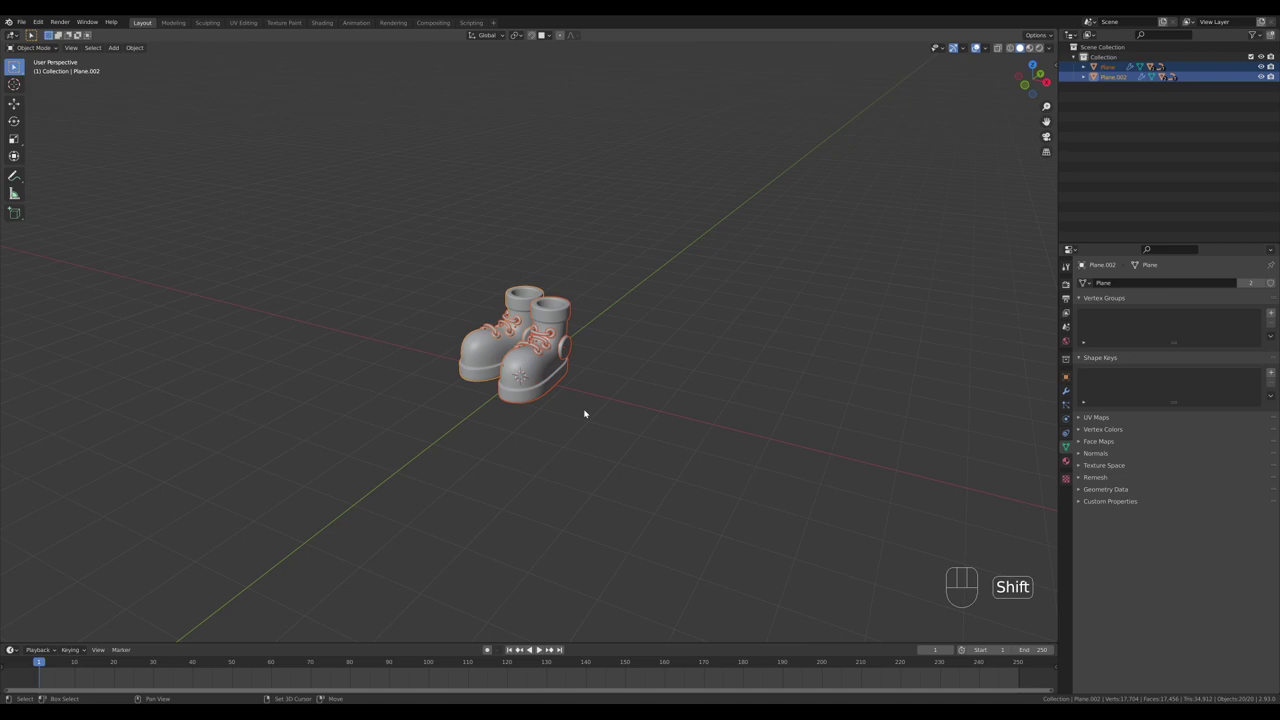
- Add a plane and scale it into a large ground floor about 34 m across beneath the boots
{"action": "key", "text": "shift+a"}
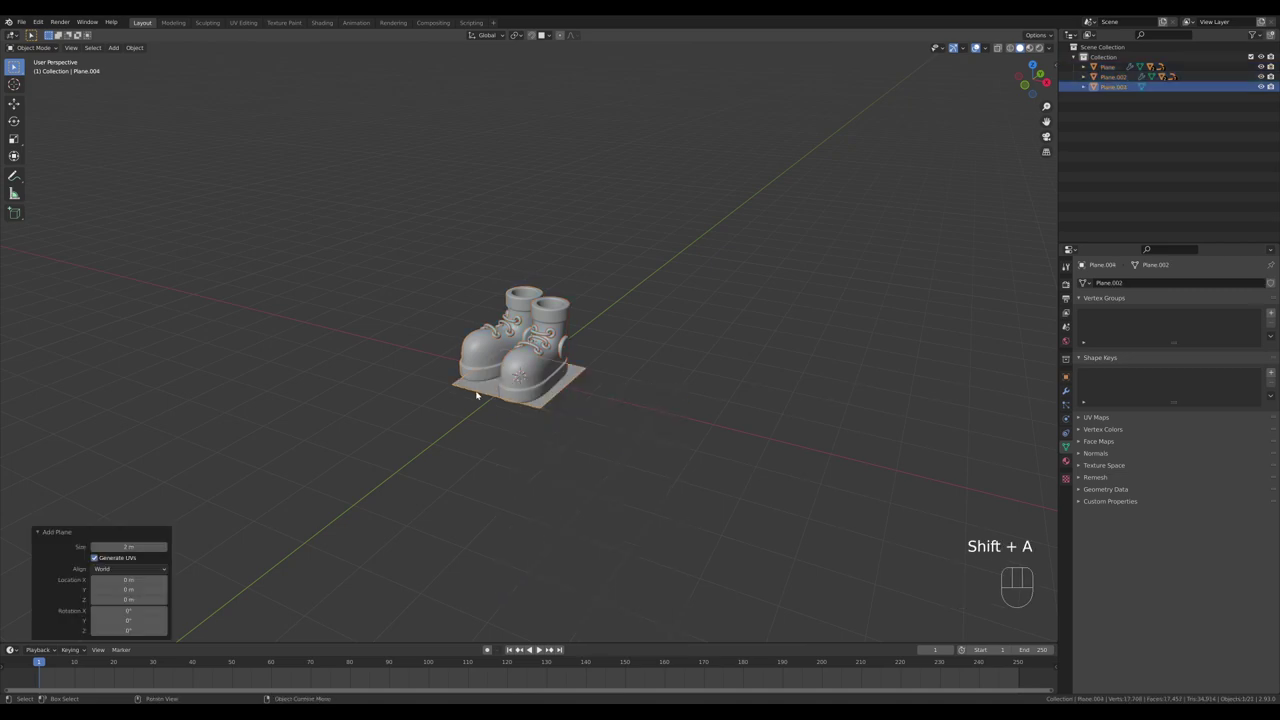
{"action": "key", "text": "Tab"}
{"action": "key", "text": "s"}
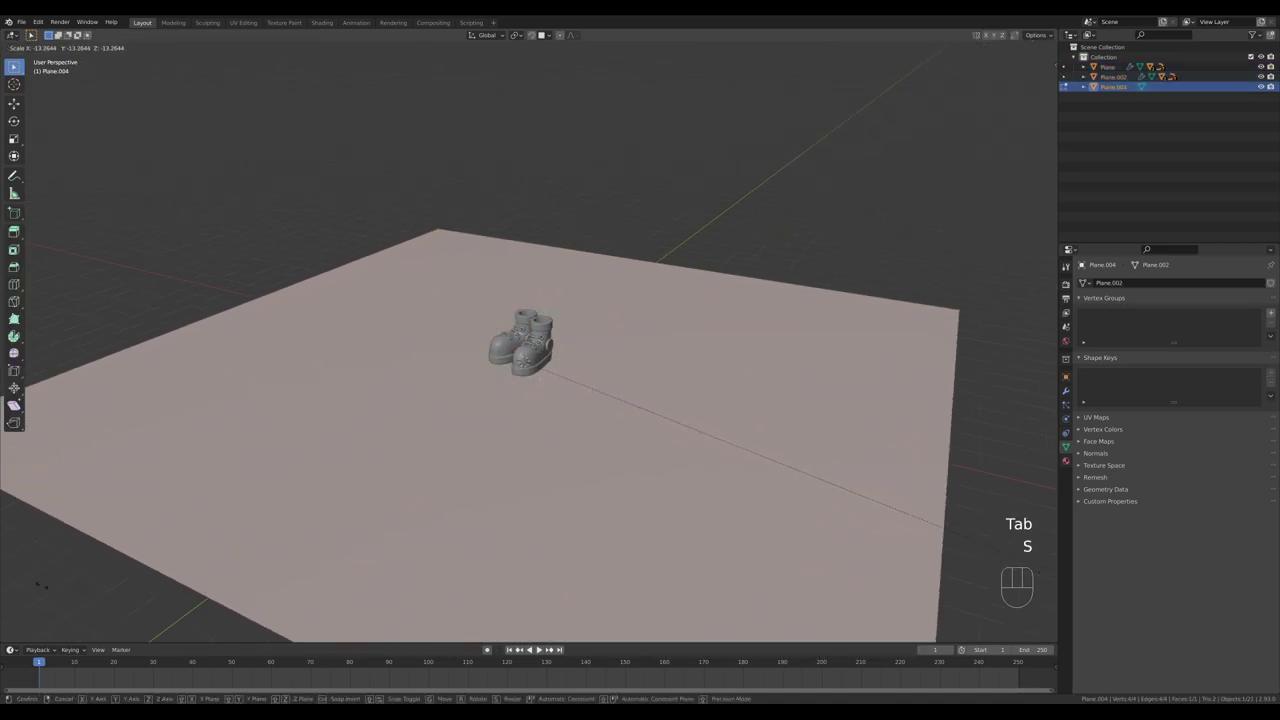
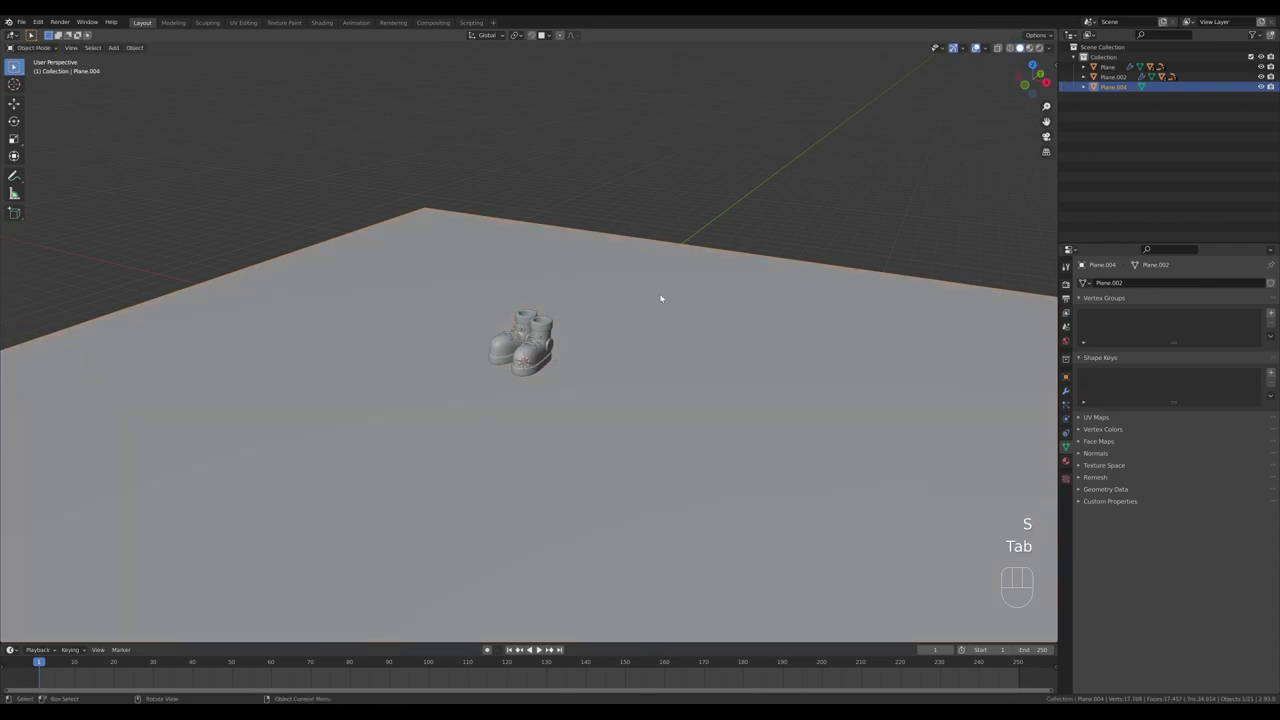
{"action": "key", "text": "n"}
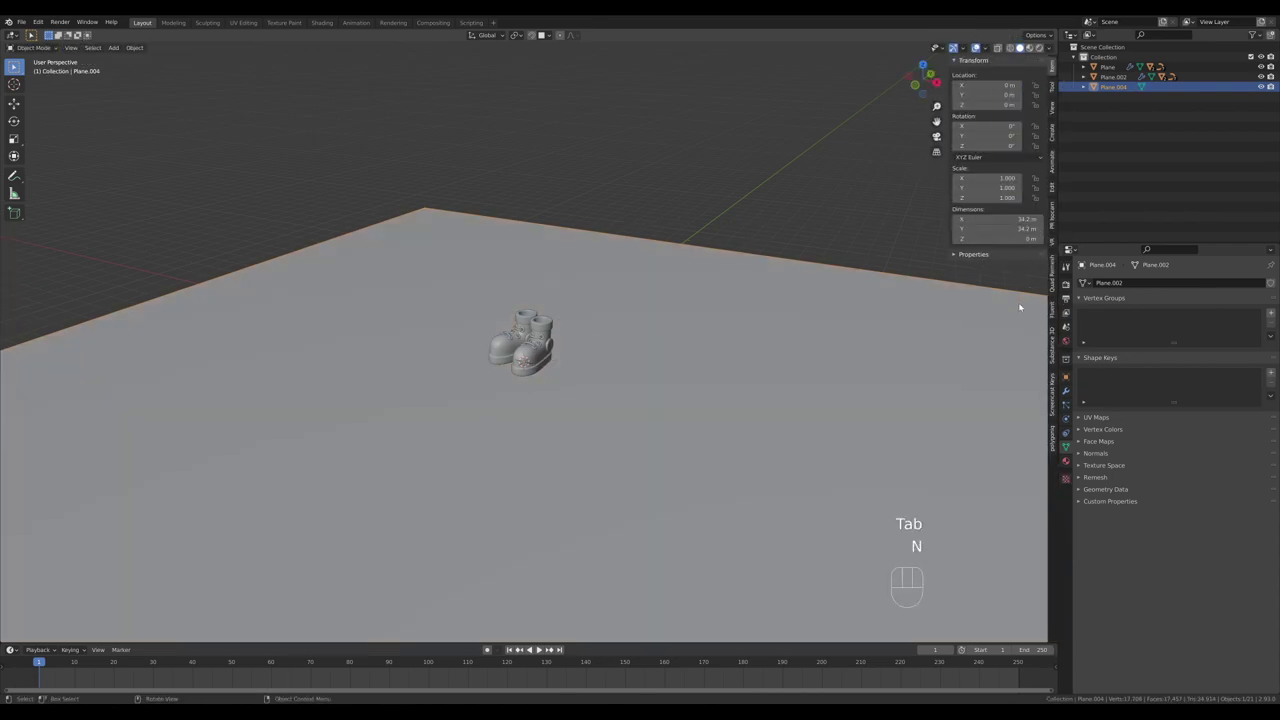
- Create a TrueIsoCam camera with Perspective lens and dolly it along its local Z to frame the boots
{"action": "left_click", "coordinate": [1048, 222]}
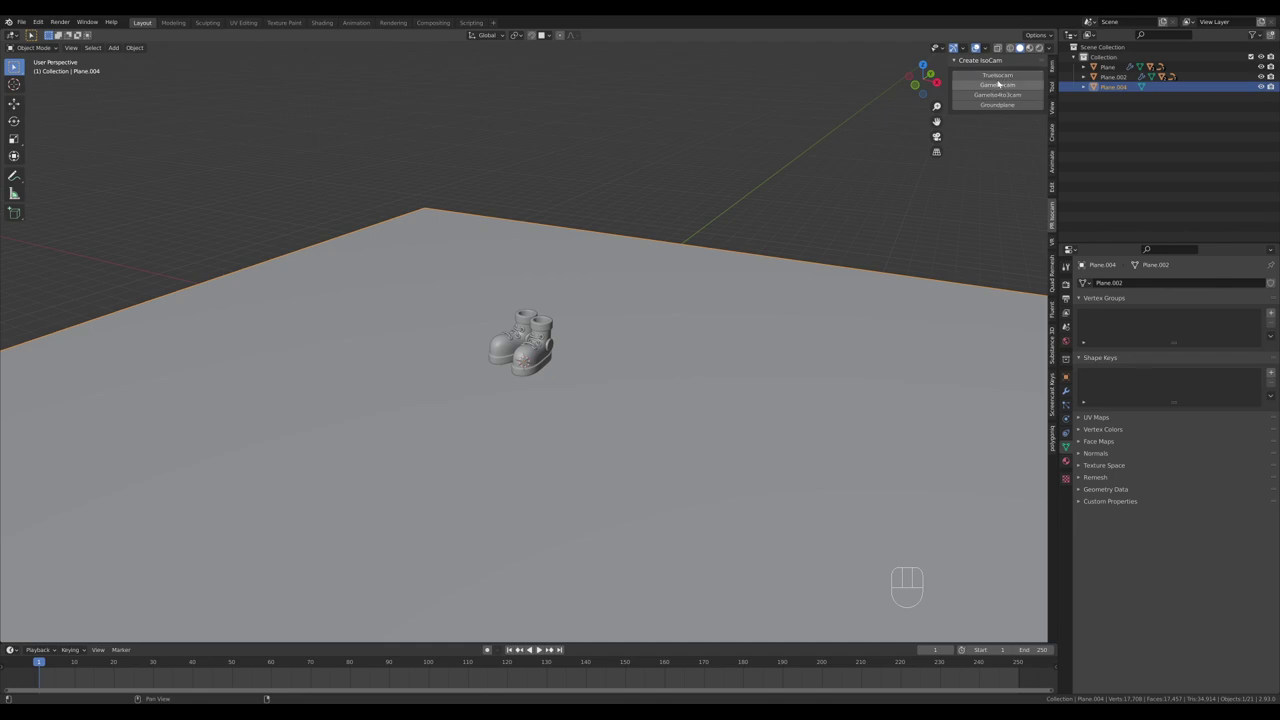
{"action": "left_click_drag", "start_coordinate": [994, 78], "coordinate": [681, 278]}
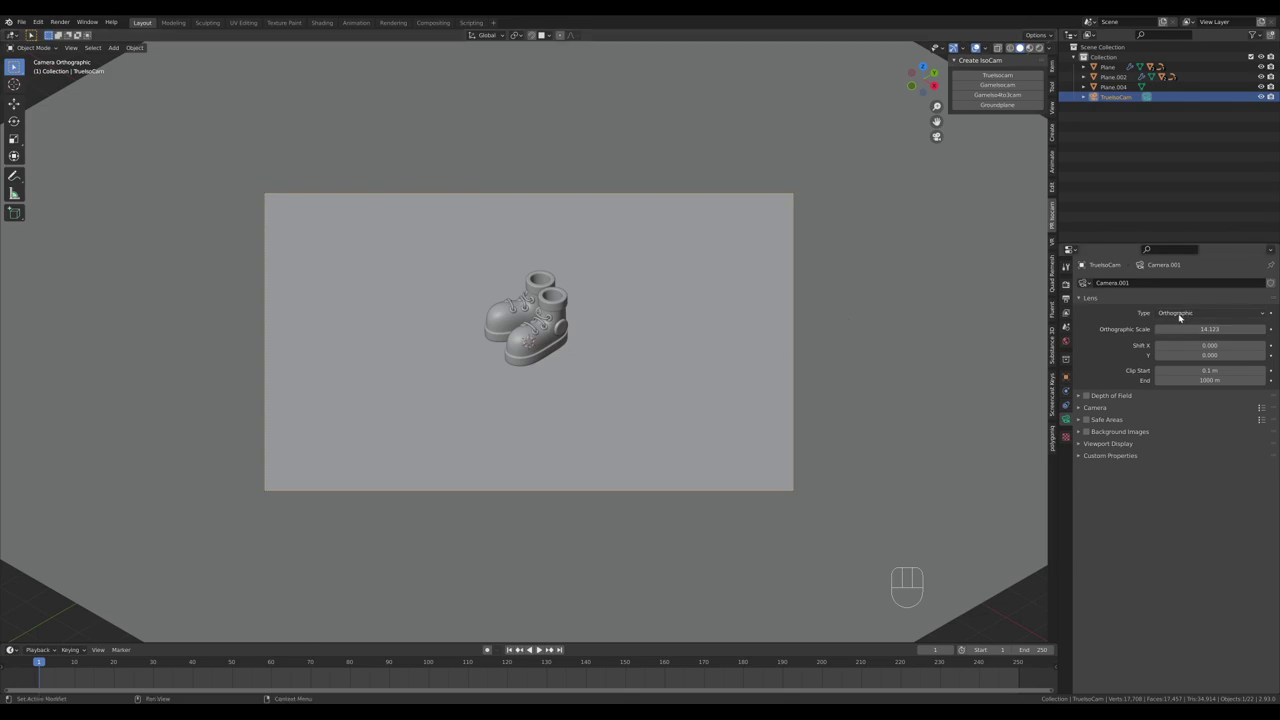
{"action": "left_click_drag", "start_coordinate": [1175, 317], "coordinate": [545, 648]}
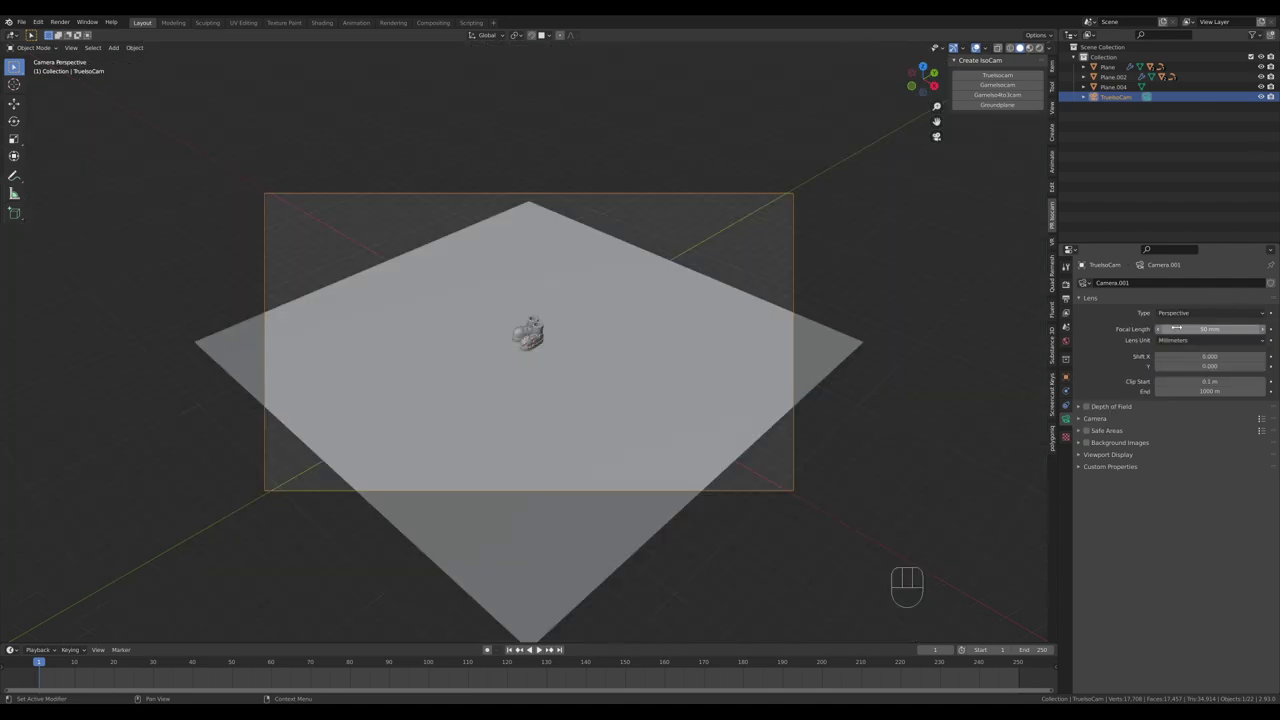
{"action": "key", "text": "g"}
{"action": "key", "text": "z"}
{"action": "key", "text": "z"}
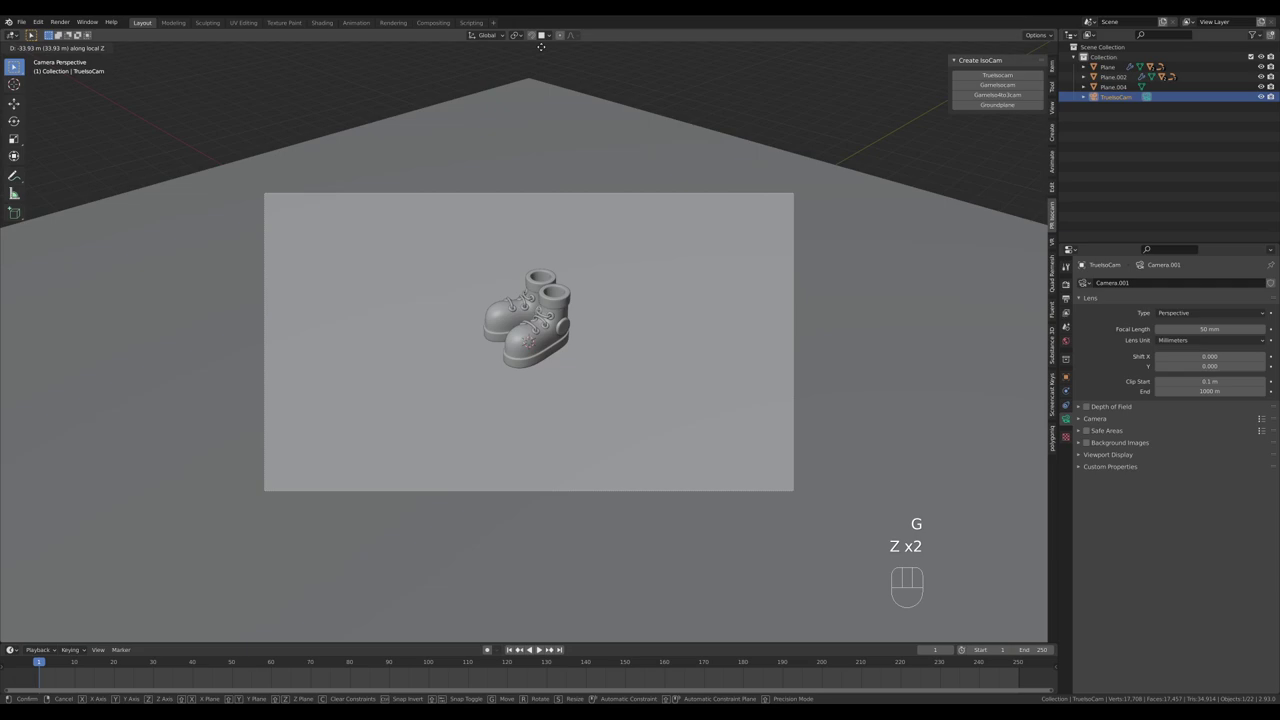
{"action": "left_click", "coordinate": [519, 623]}
{"action": "key", "text": "g"}
- Set the output resolution to 1600 × 1200 and refine the camera position through the camera view
{"action": "left_click", "coordinate": [545, 648]}
{"action": "left_click", "coordinate": [545, 648]}
{"action": "left_click", "coordinate": [545, 648]}
{"action": "key", "text": "KP_6"}
{"action": "key", "text": "KP_0"}
{"action": "key", "text": "KP_0"}
{"action": "left_click", "coordinate": [545, 648]}
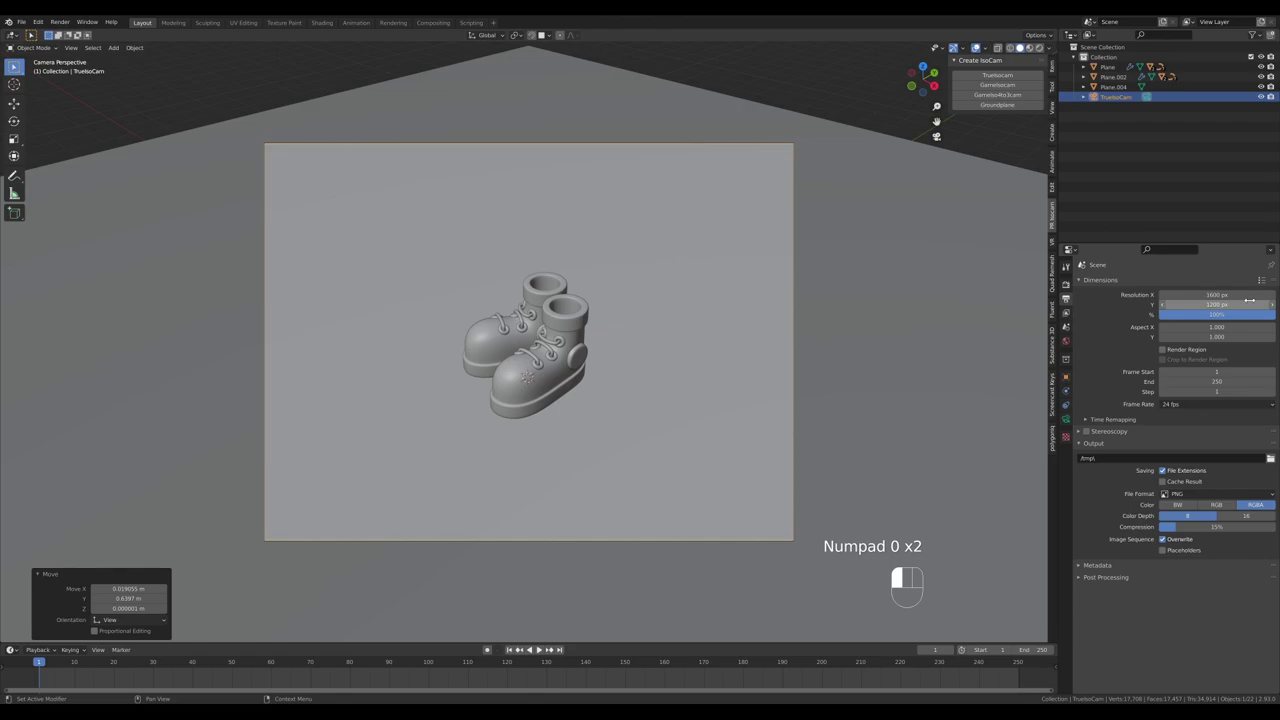
- Move the camera closer along its local Z so the boots fill the frame
{"action": "key", "text": "g"}
{"action": "key", "text": "z"}
{"action": "key", "text": "z"}
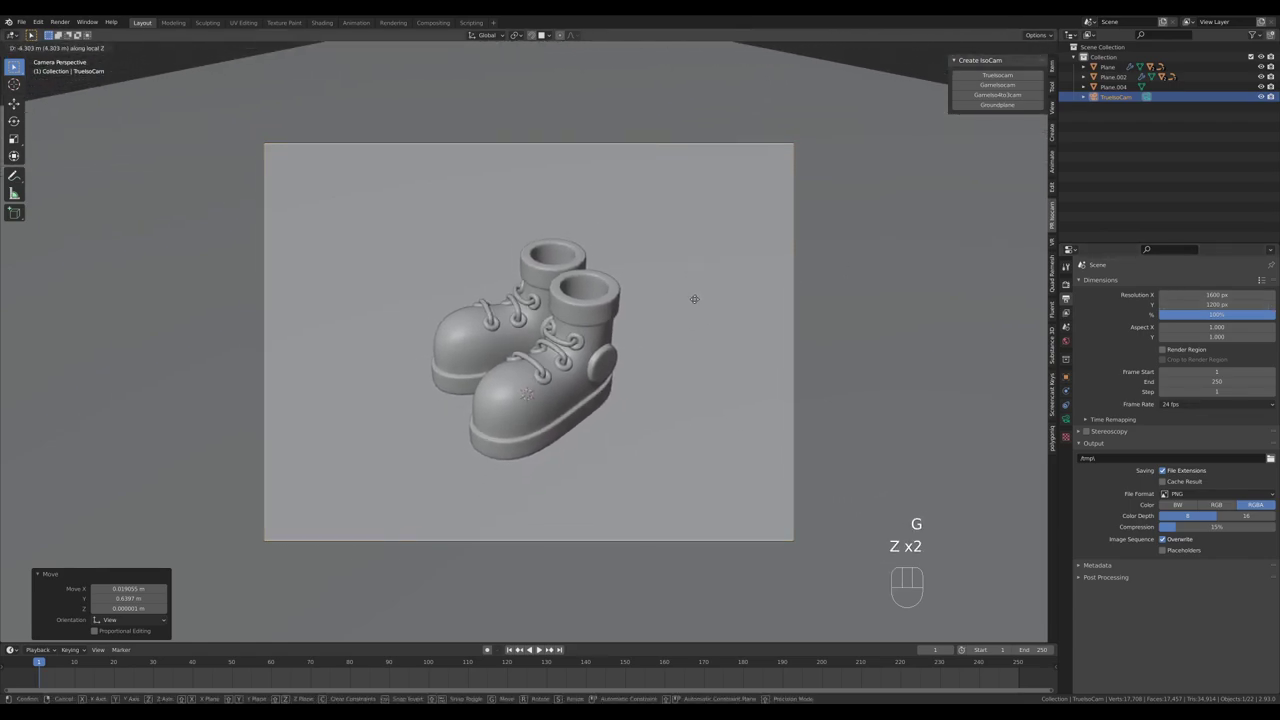
{"action": "left_click", "coordinate": [545, 648]}
- Rotate the boot pair about 20° around Z and switch the viewport to Rendered shading
{"action": "left_click", "coordinate": [545, 648]}
{"action": "left_click", "coordinate": [545, 648]}
{"action": "key", "text": "r"}
{"action": "key", "text": "z"}
{"action": "left_click", "coordinate": [545, 648]}
{"action": "key", "text": "g"}
{"action": "key", "text": "shift+z"}
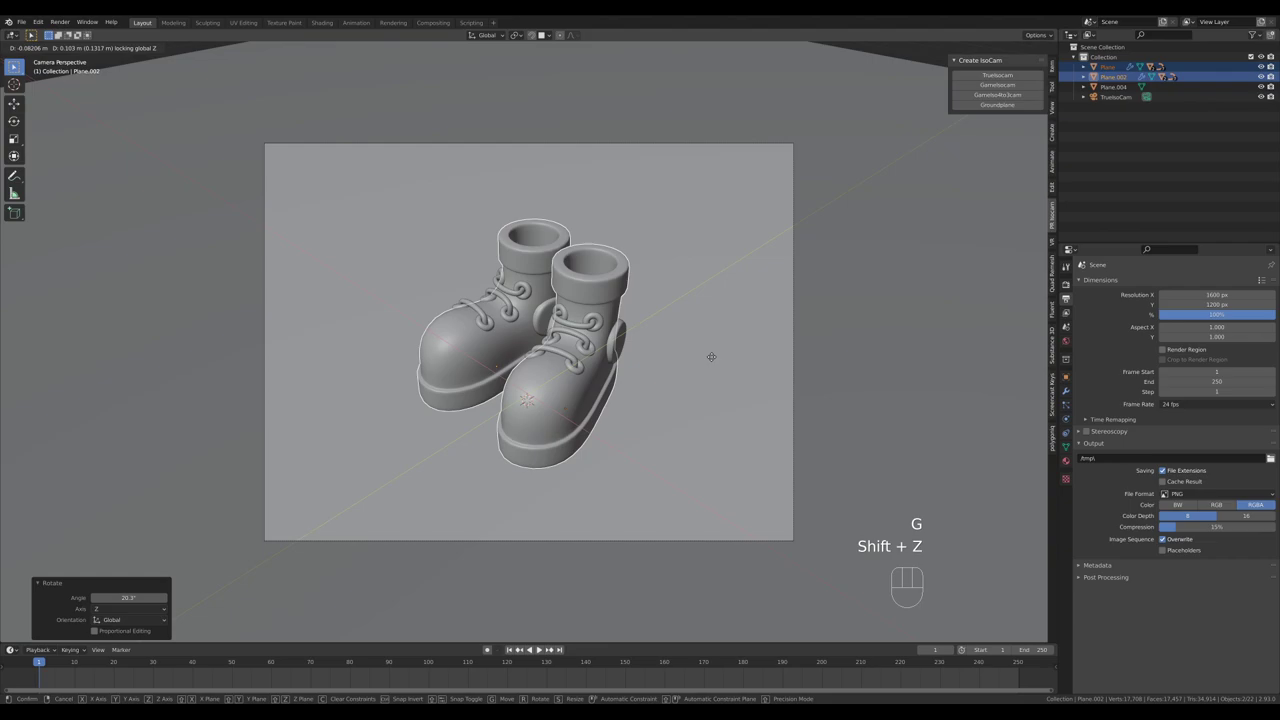
{"action": "left_click", "coordinate": [545, 648]}
{"action": "key", "text": "z"}
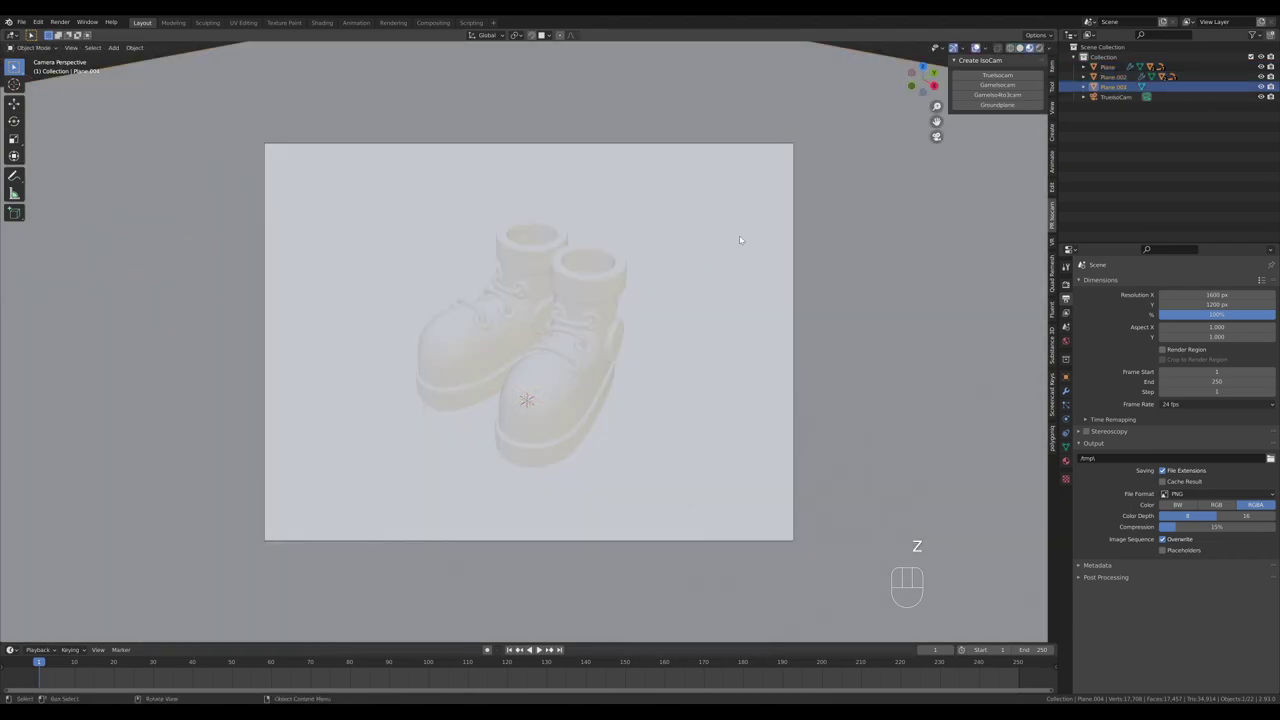
- Enable Ambient Occlusion and Bloom in the Eevee render settings
{"action": "left_click", "coordinate": [545, 648]}
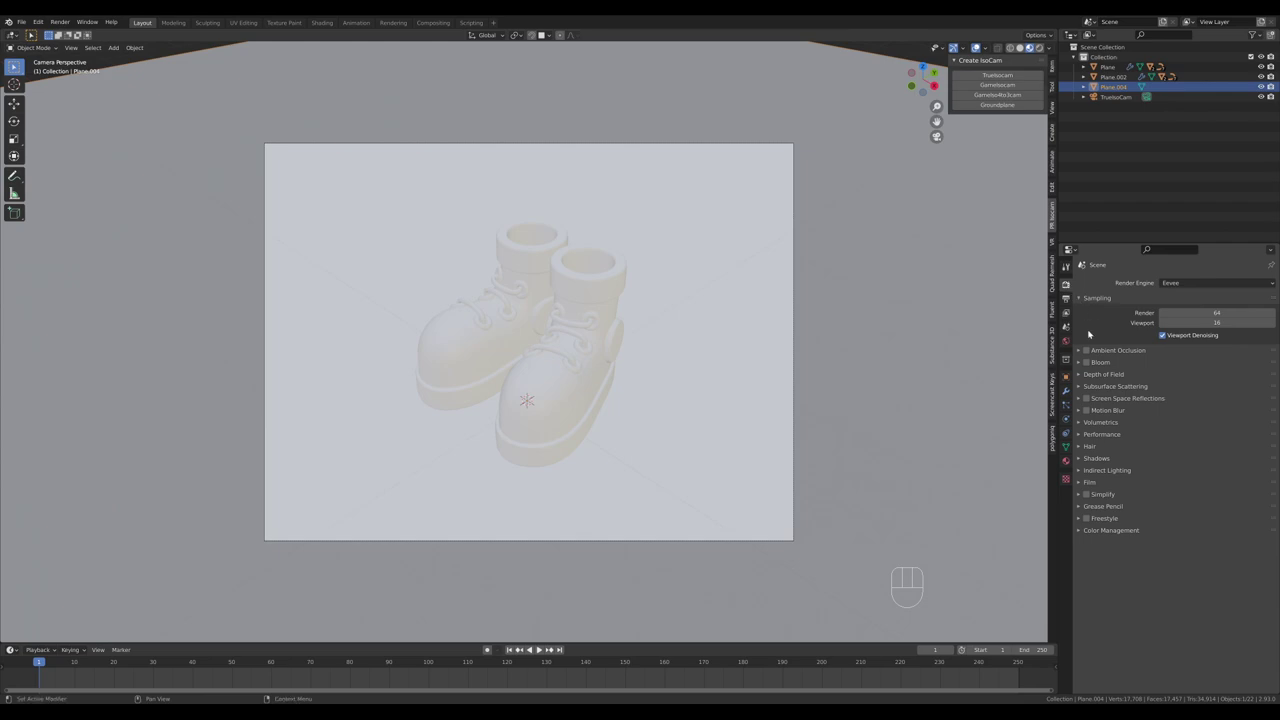
{"action": "left_click", "coordinate": [545, 648]}
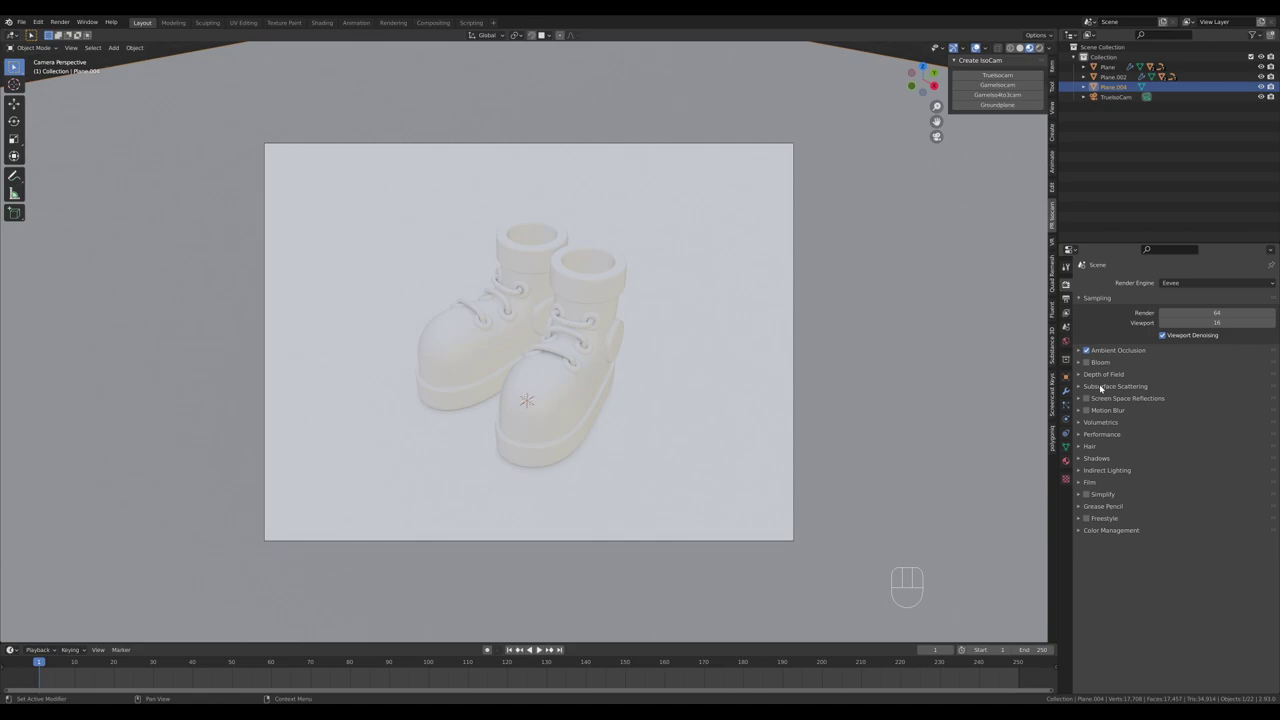
{"action": "left_click", "coordinate": [545, 648]}
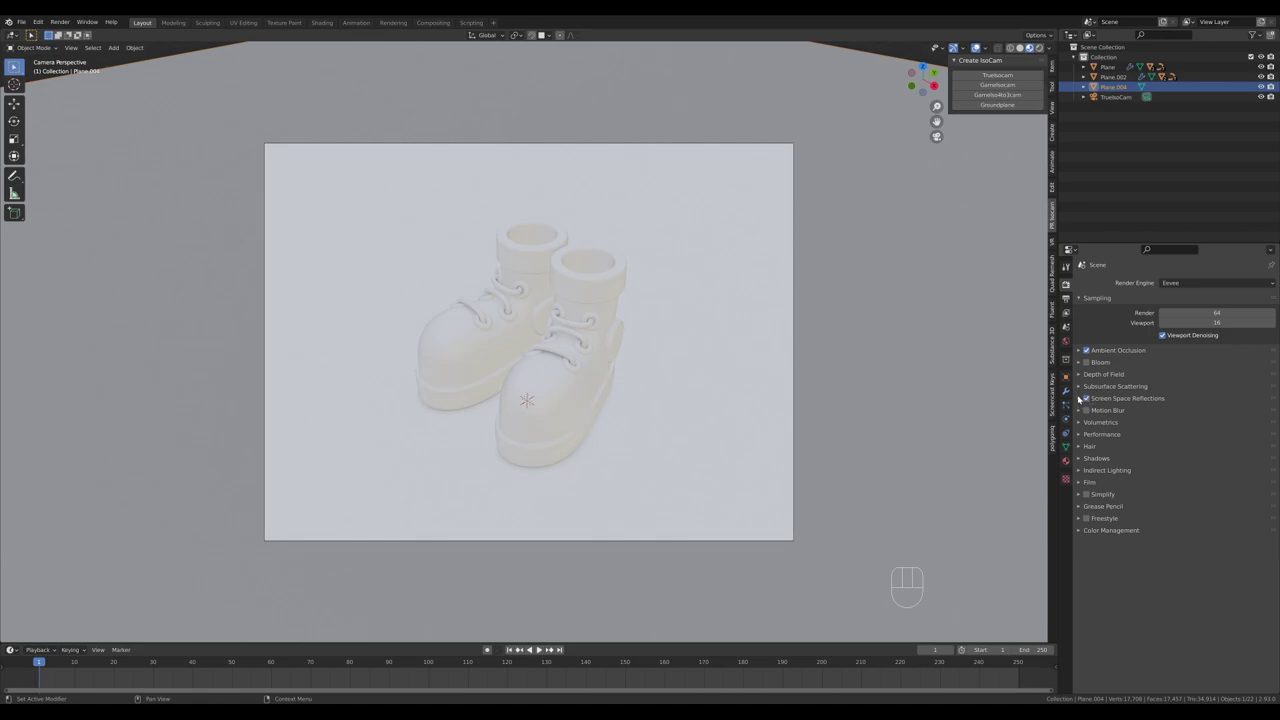
{"action": "left_click", "coordinate": [545, 648]}
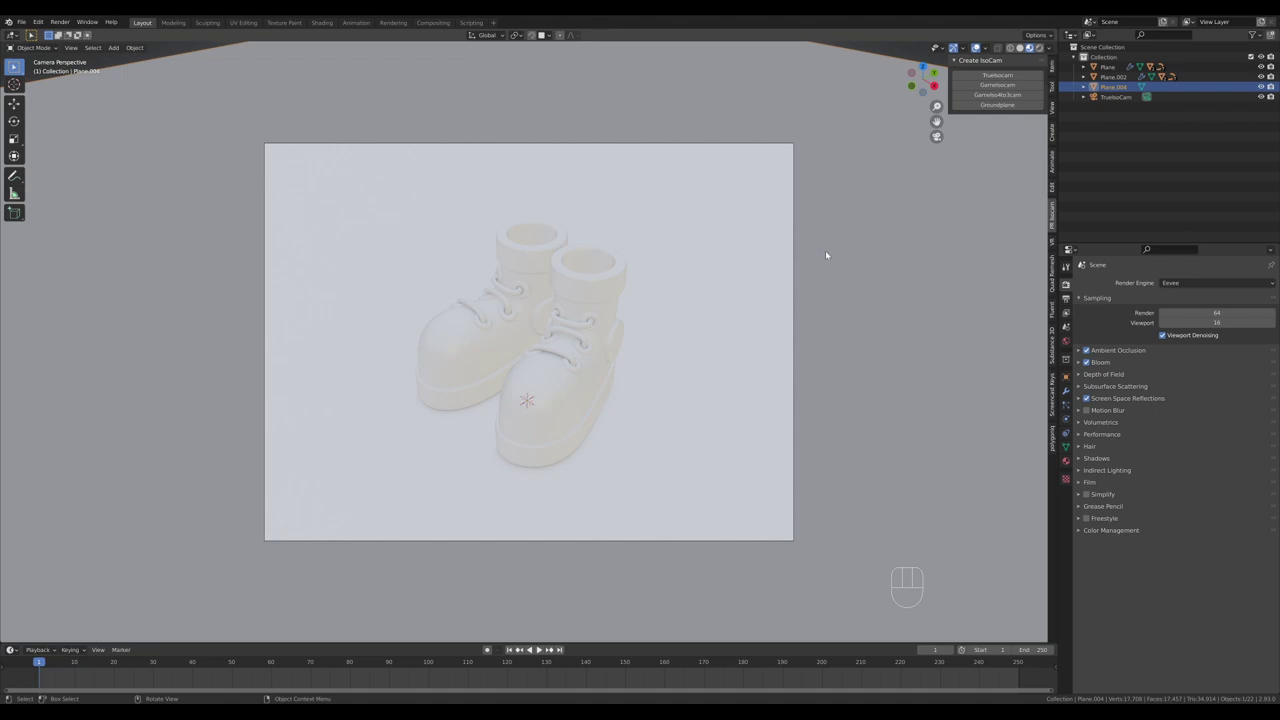
- Switch the render engine to Cycles on GPU Compute with 512 render samples and adjusted denoising
{"action": "left_click", "coordinate": [545, 648]}
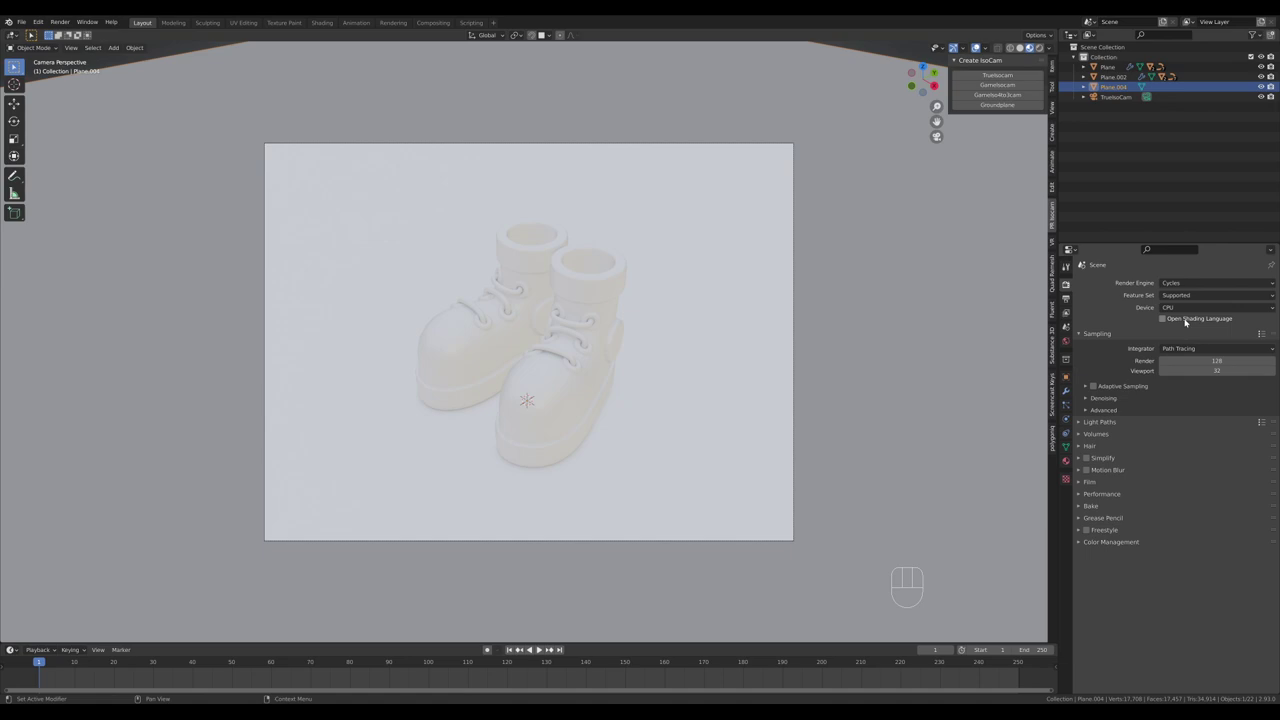
{"action": "left_click", "coordinate": [545, 648]}
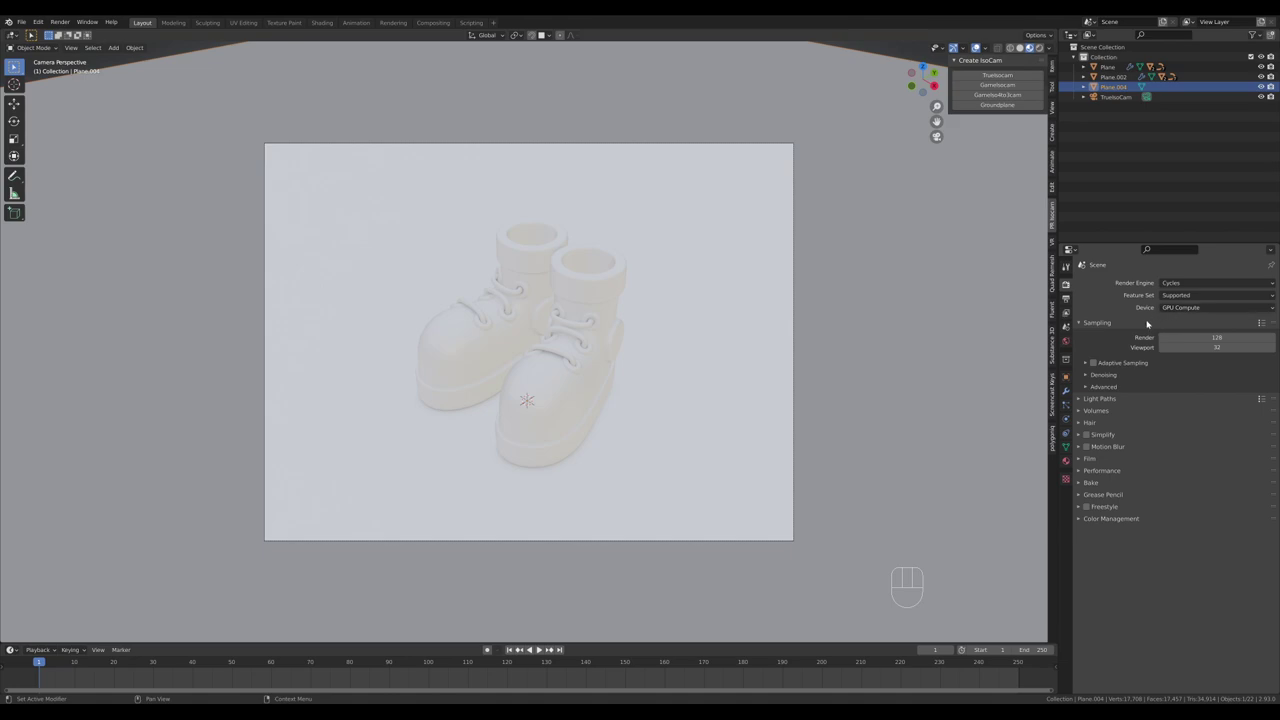
{"action": "left_click", "coordinate": [545, 648]}
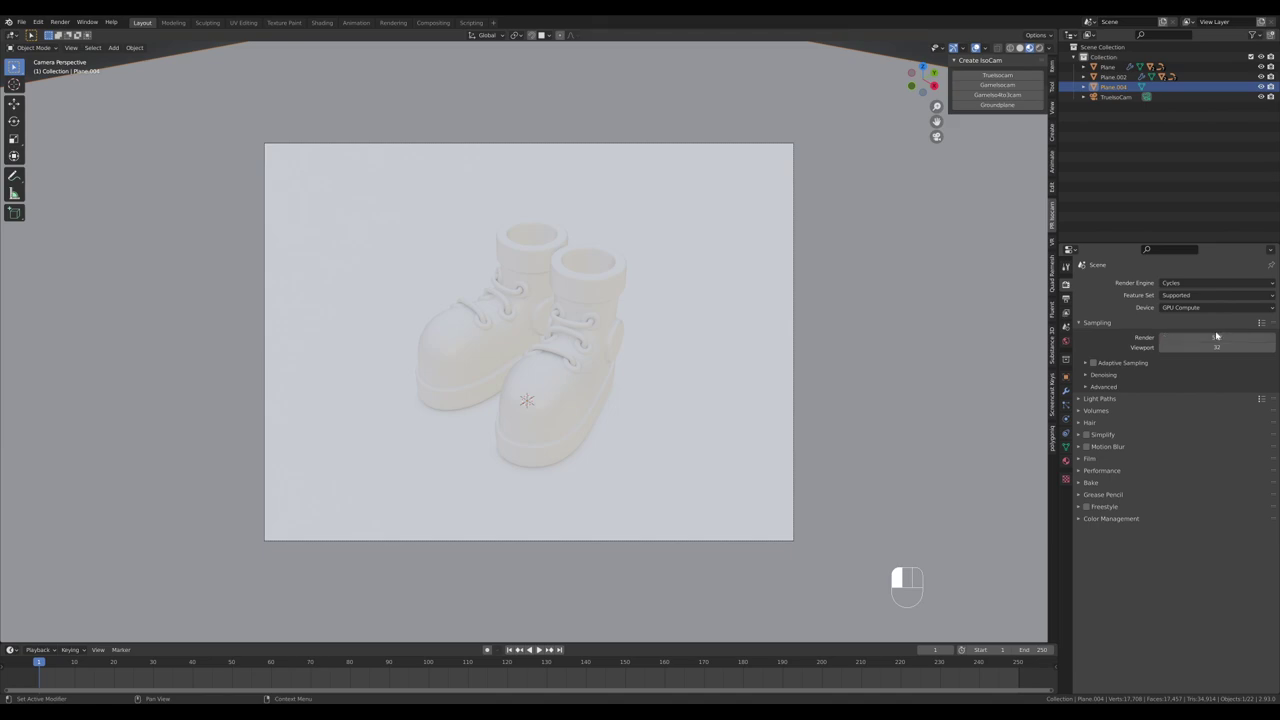
{"action": "right_click", "coordinate": [545, 648]}
{"action": "left_click", "coordinate": [545, 648]}
{"action": "double_click", "coordinate": [545, 648]}
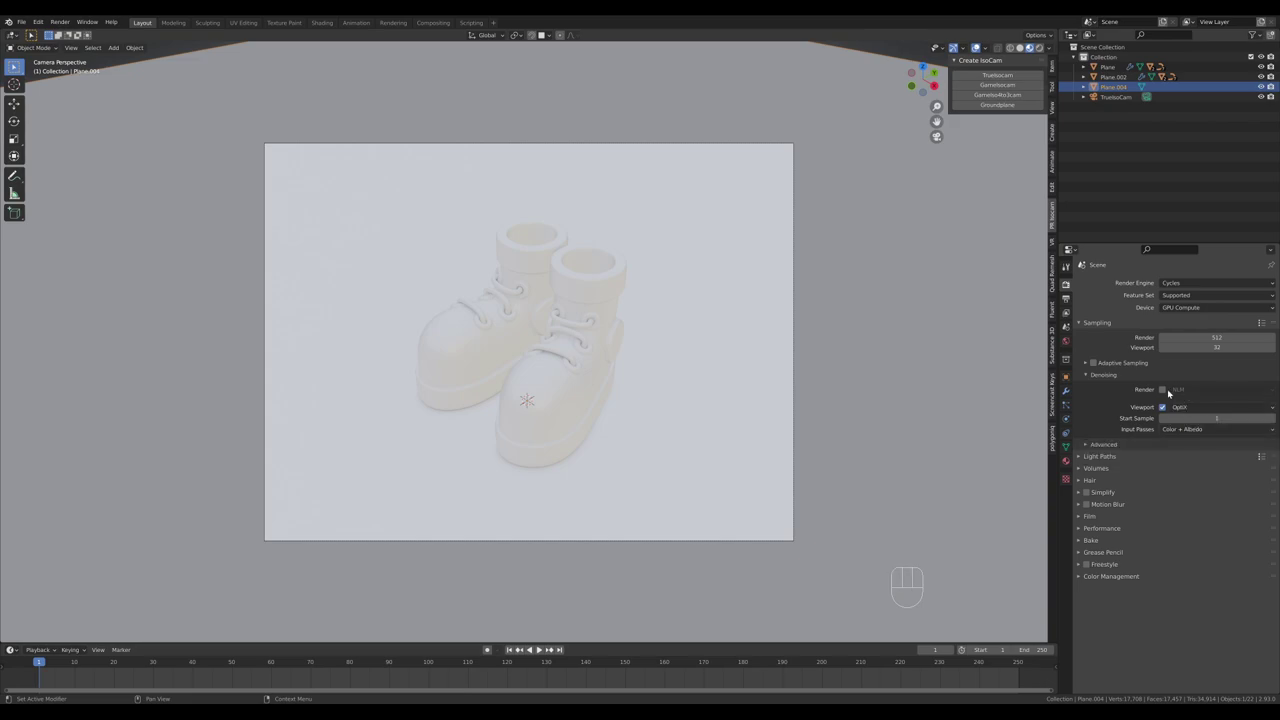
{"action": "left_click", "coordinate": [545, 648]}
{"action": "left_click", "coordinate": [545, 648]}
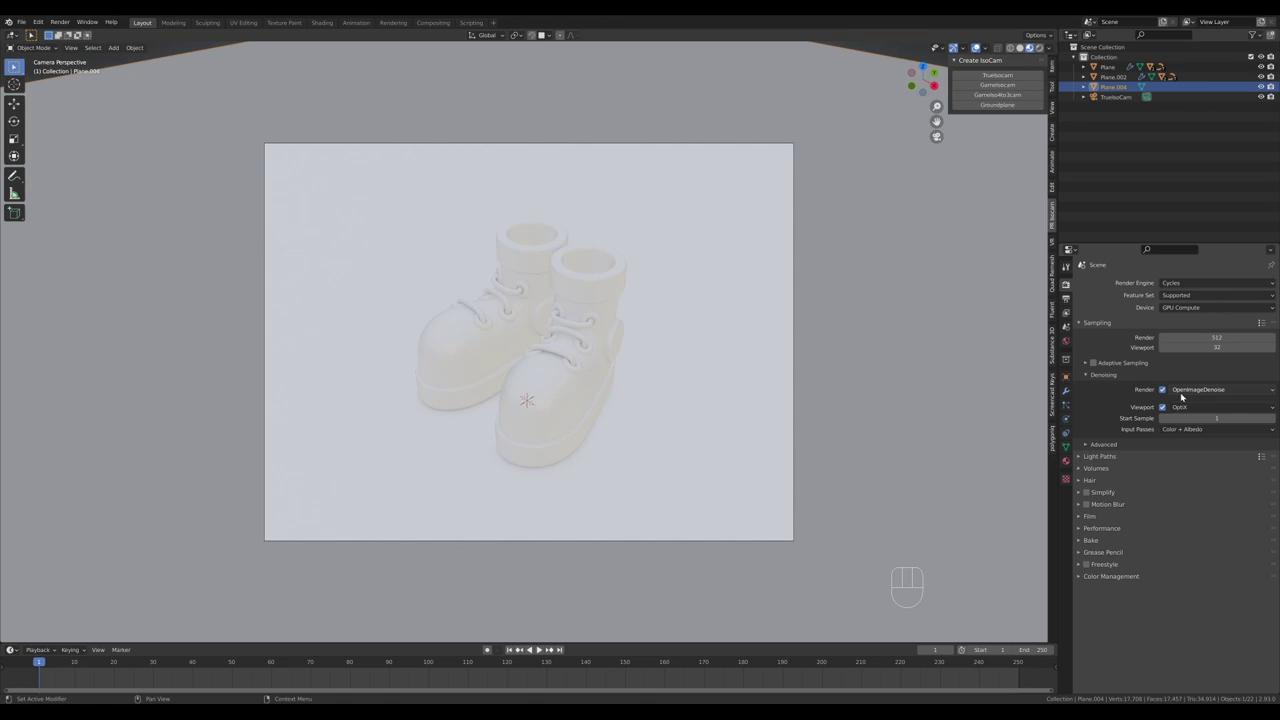
- Set the Performance tile size to 512 × 512 px
{"action": "left_click", "coordinate": [545, 648]}
{"action": "left_click", "coordinate": [545, 648]}
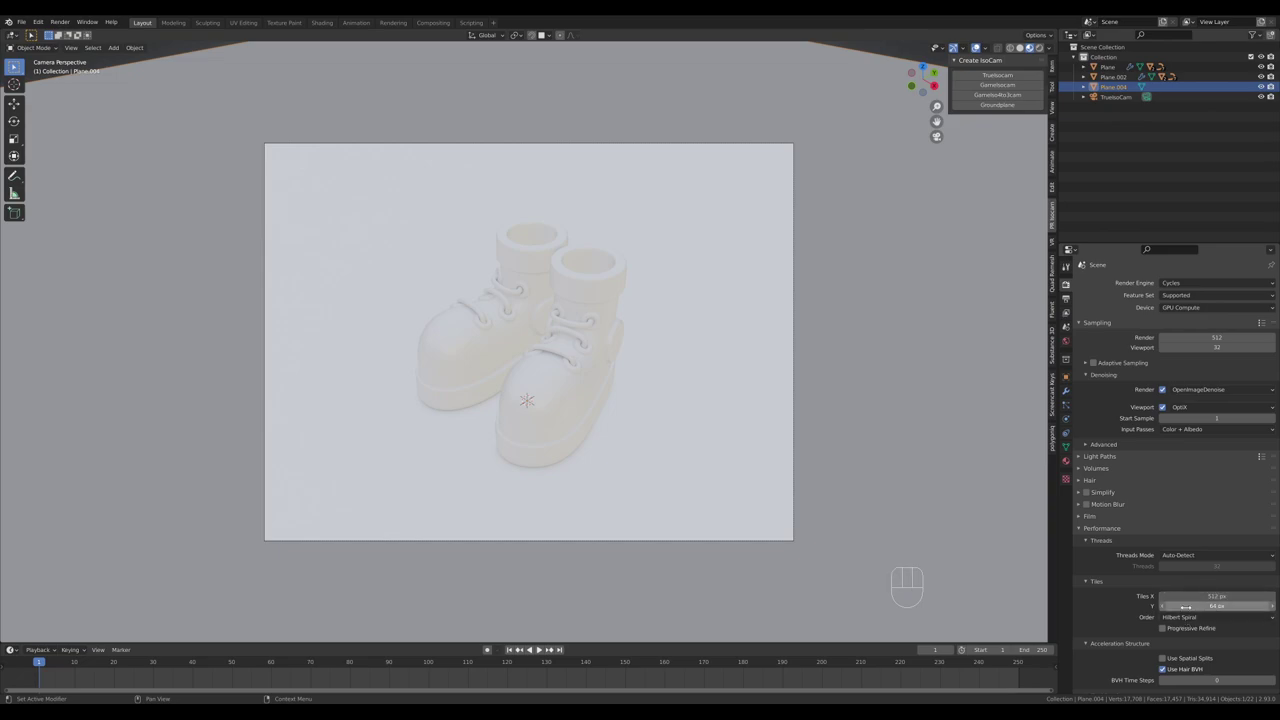
{"action": "left_click", "coordinate": [545, 648]}
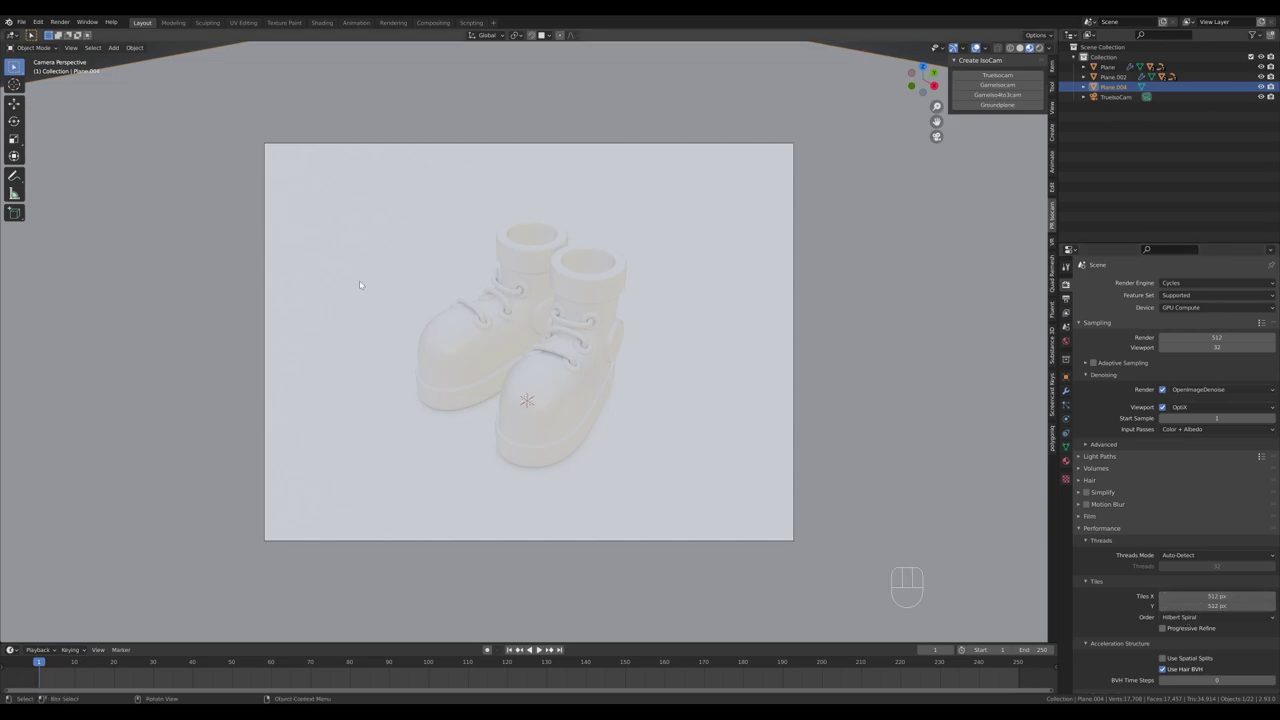
- Give the ground plane a new material with a purple base colour
{"action": "key", "text": "ctrl+b"}
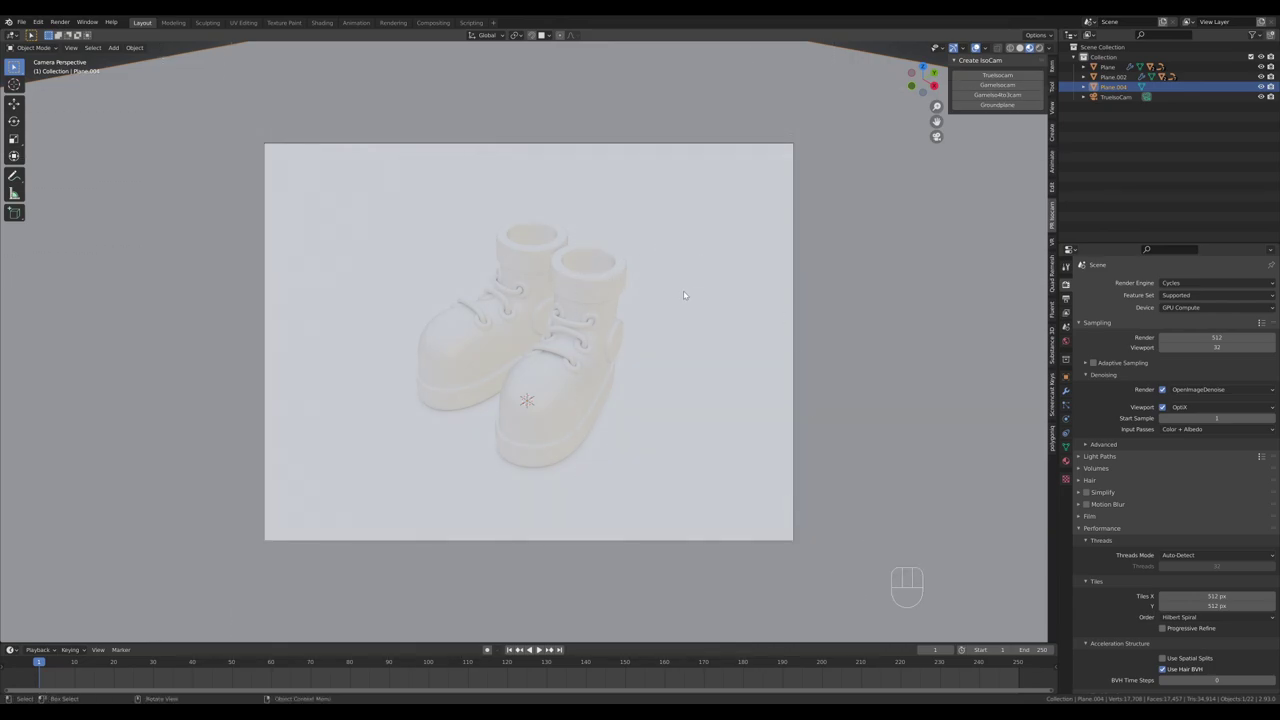
{"action": "left_click", "coordinate": [545, 648]}
{"action": "left_click", "coordinate": [545, 648]}
{"action": "left_click", "coordinate": [545, 648]}
{"action": "left_click", "coordinate": [545, 648]}
{"action": "key", "text": "ctrl+z"}
{"action": "left_click", "coordinate": [545, 648]}
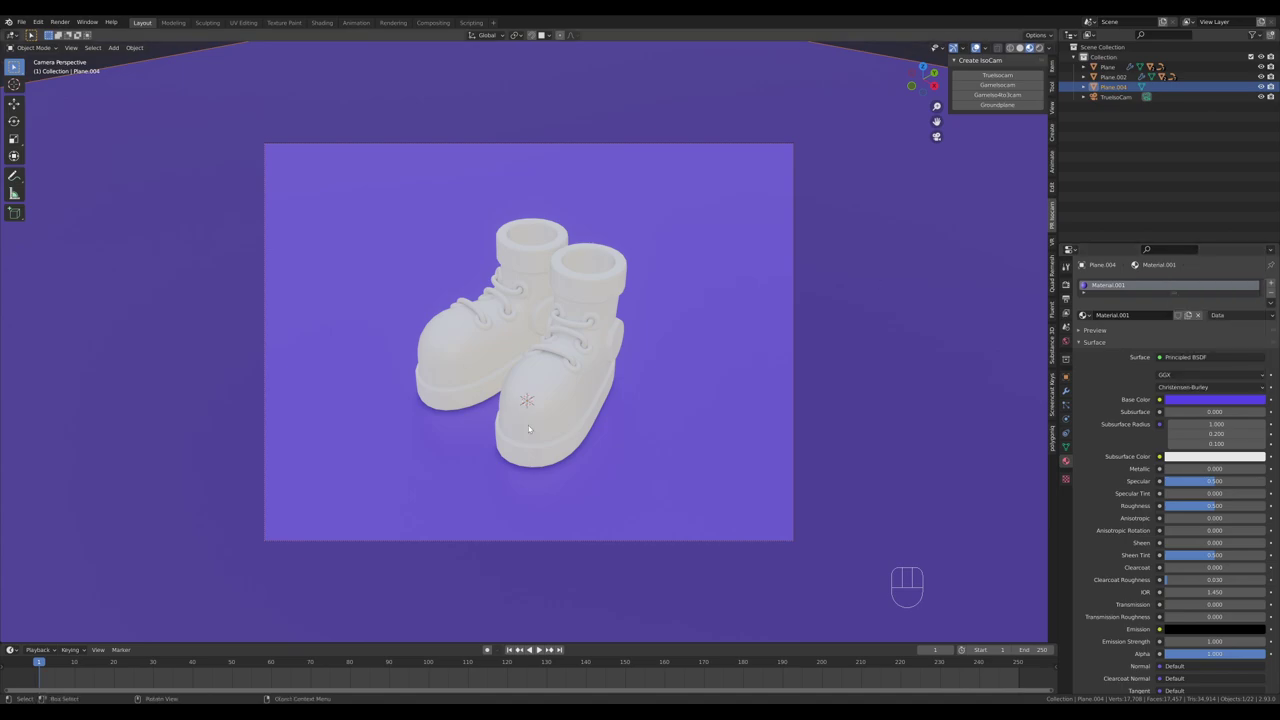
- Give the boots a teal material and the round side pieces and laces a shared yellow material
{"action": "left_click", "coordinate": [545, 648]}
{"action": "left_click", "coordinate": [545, 648]}
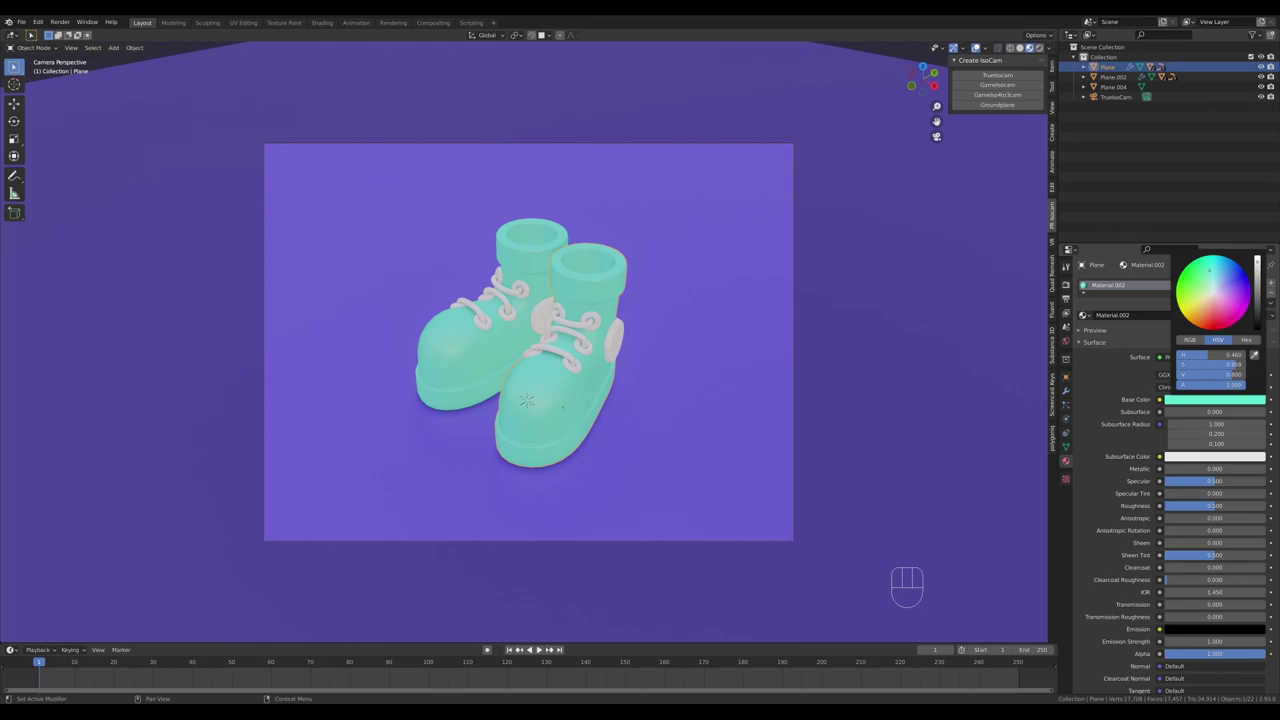
{"action": "left_click", "coordinate": [545, 648]}
{"action": "left_click", "coordinate": [545, 648]}
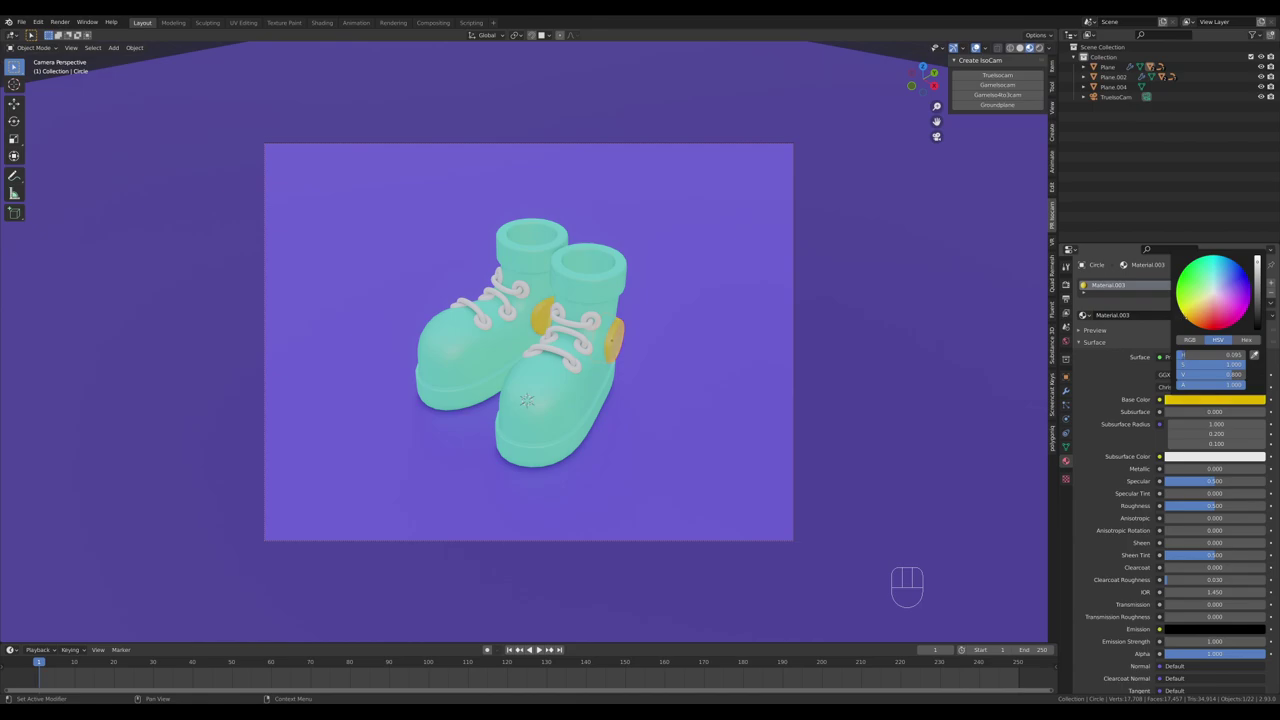
{"action": "double_click", "coordinate": [545, 648]}
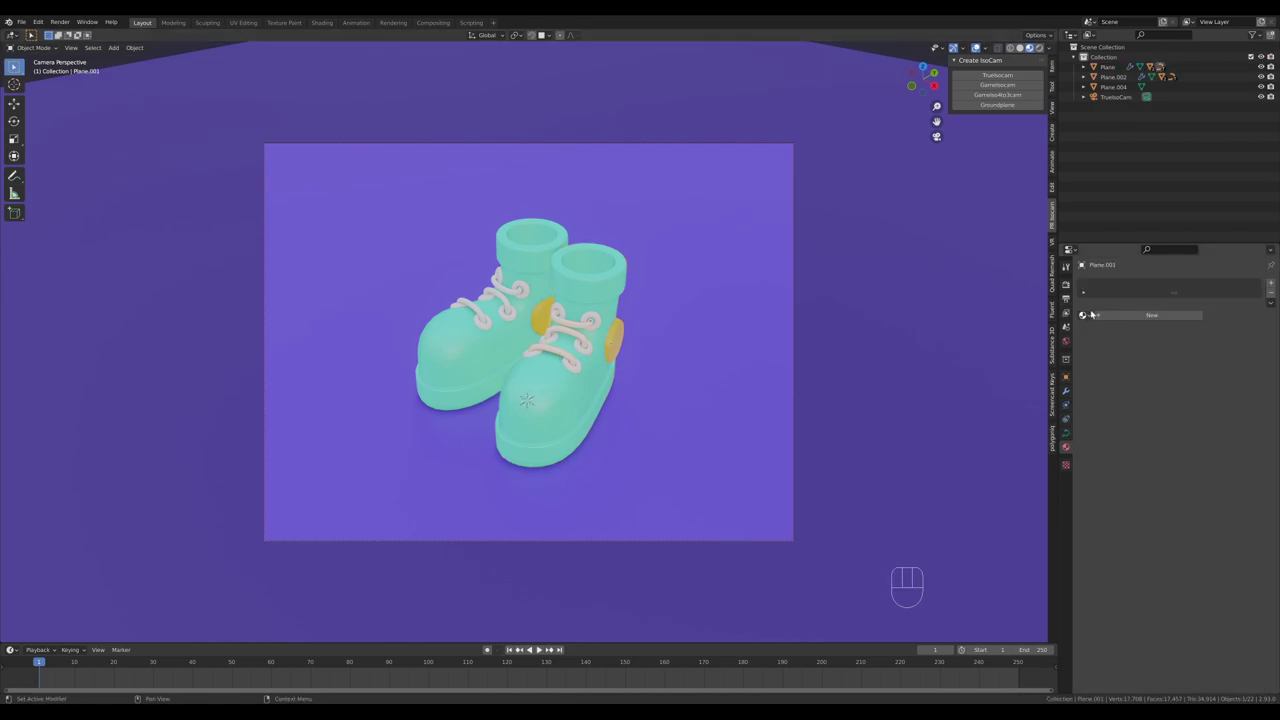
{"action": "left_click", "coordinate": [545, 648]}
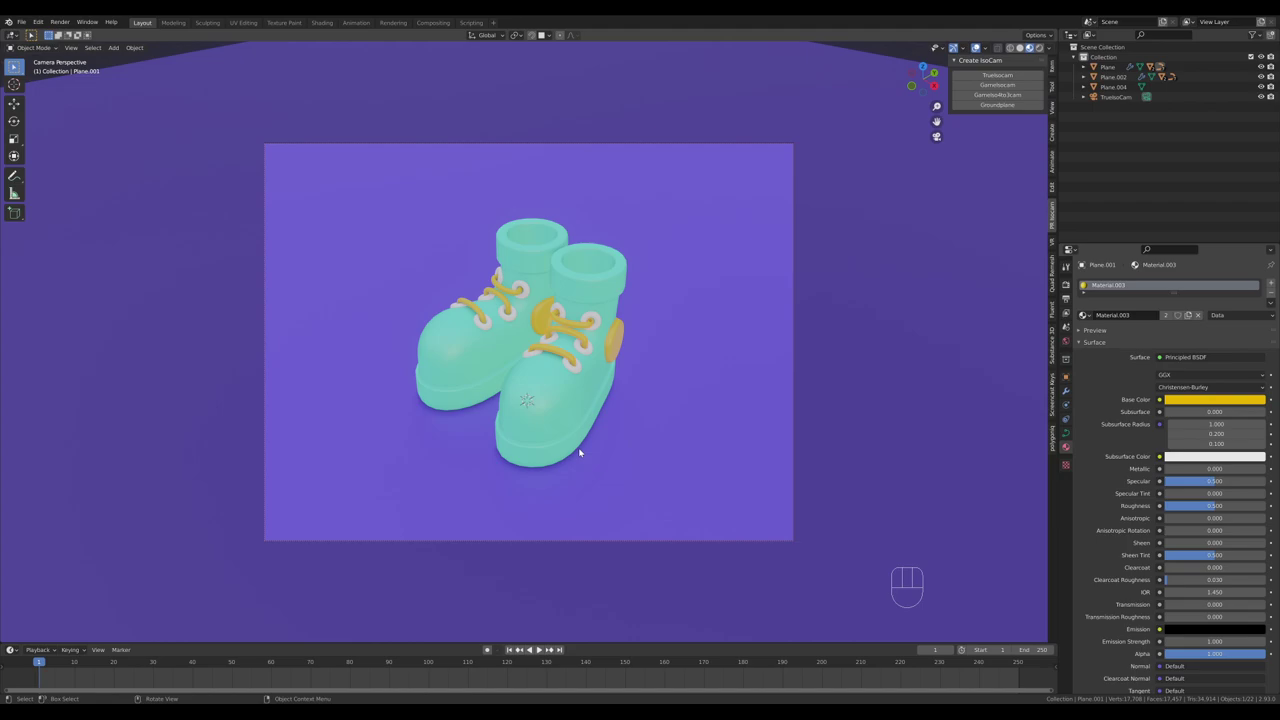
- Select the sole faces in Edit Mode, grow the selection and assign a new white material
{"action": "middle_click", "coordinate": [545, 648]}
{"action": "key", "text": "Tab"}
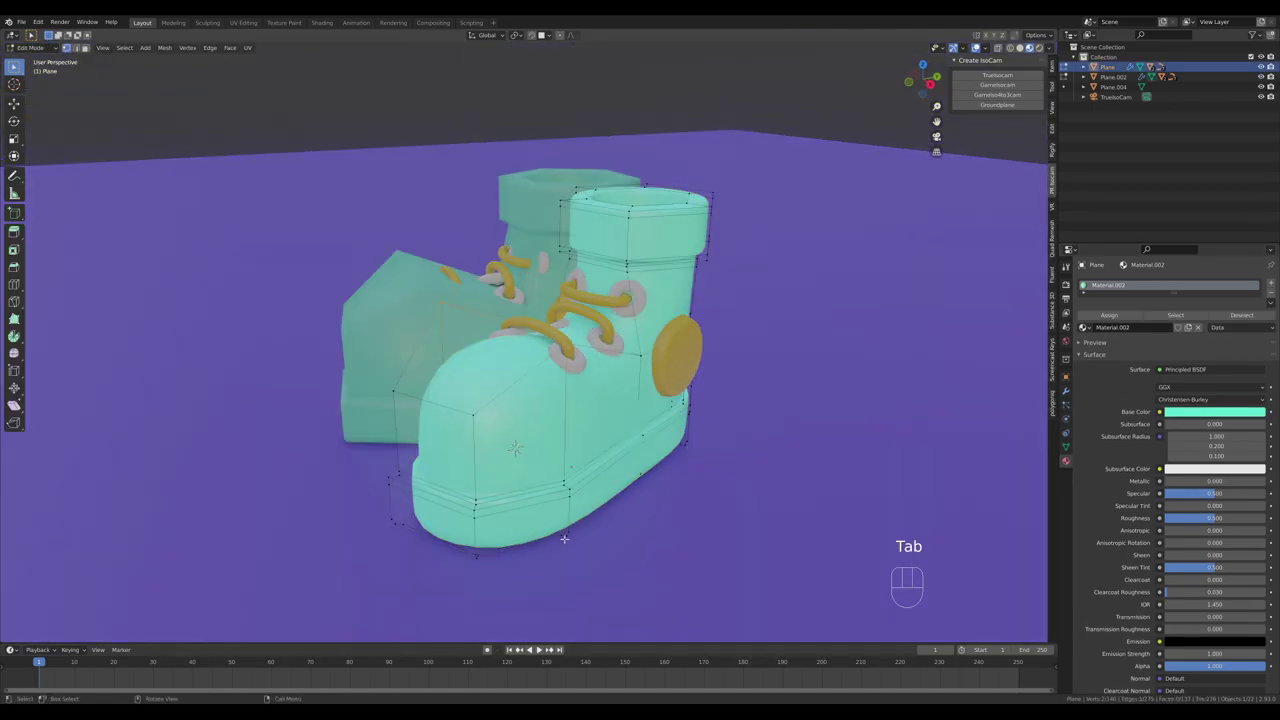
{"action": "key", "text": "3"}
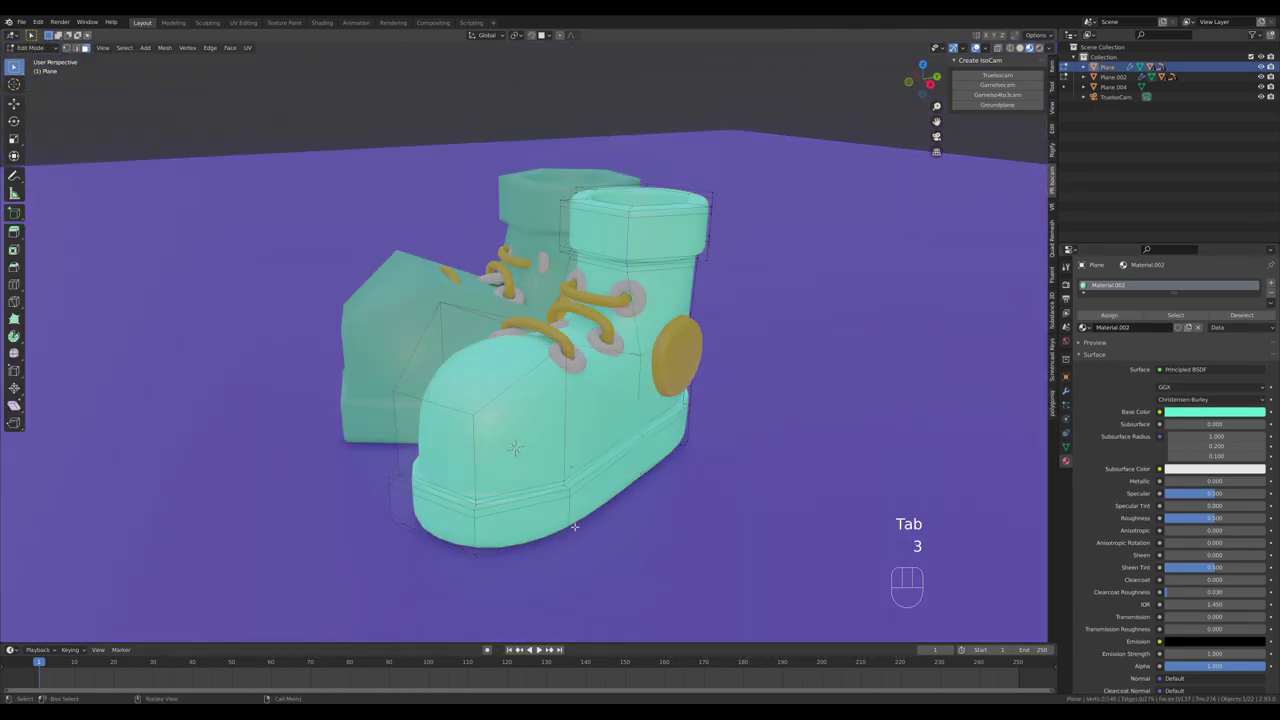
{"action": "left_click", "coordinate": [545, 648]}
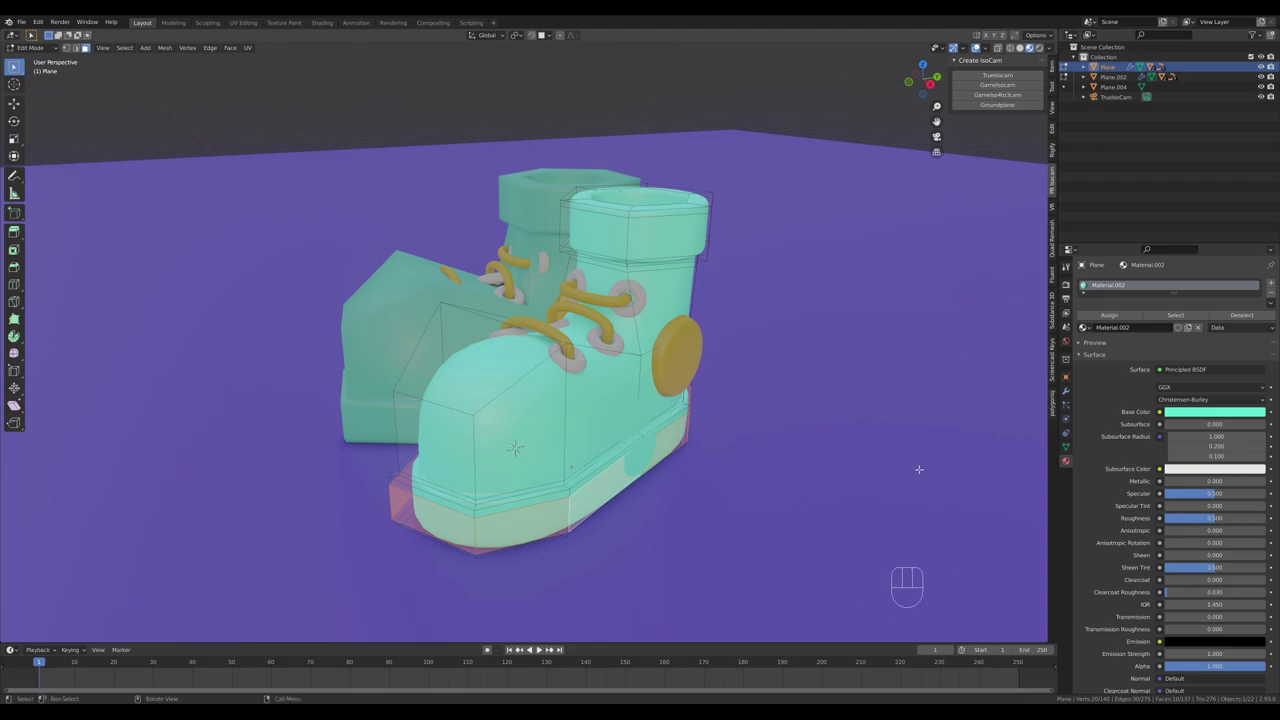
{"action": "key", "text": "ctrl+KP_Add"}
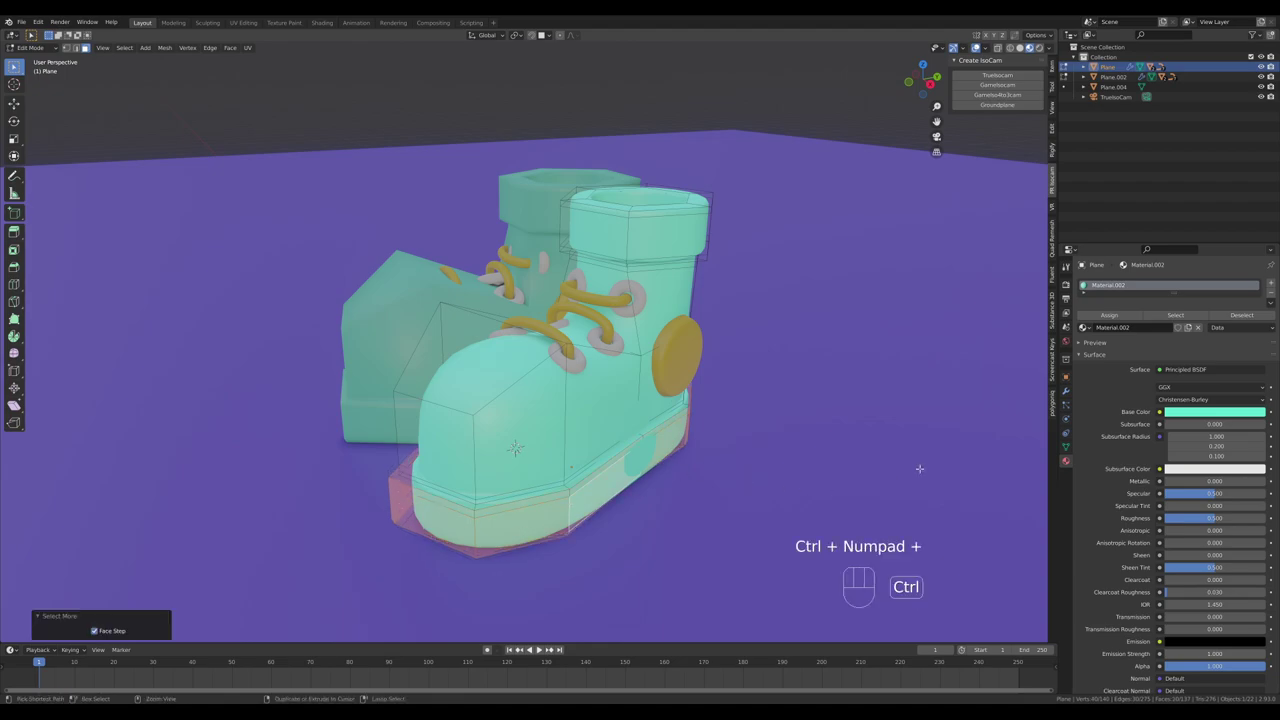
{"action": "key", "text": "ctrl+KP_Add"}
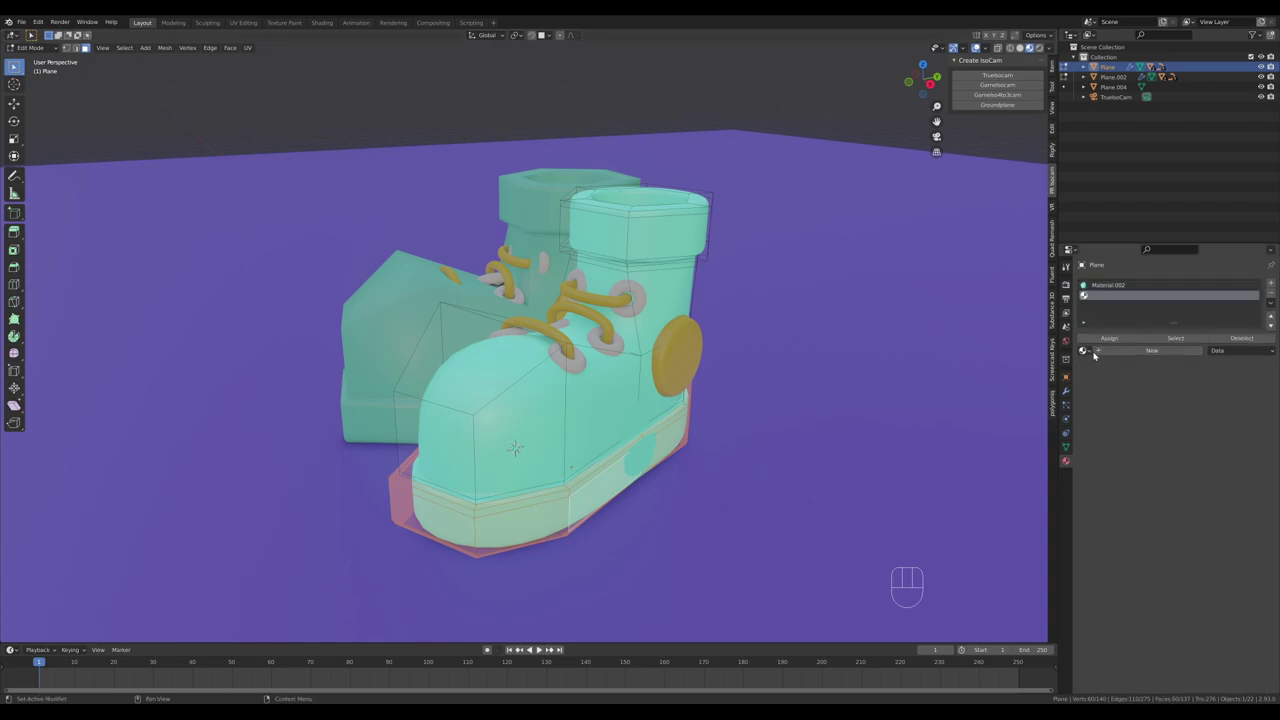
{"action": "left_click", "coordinate": [545, 648]}
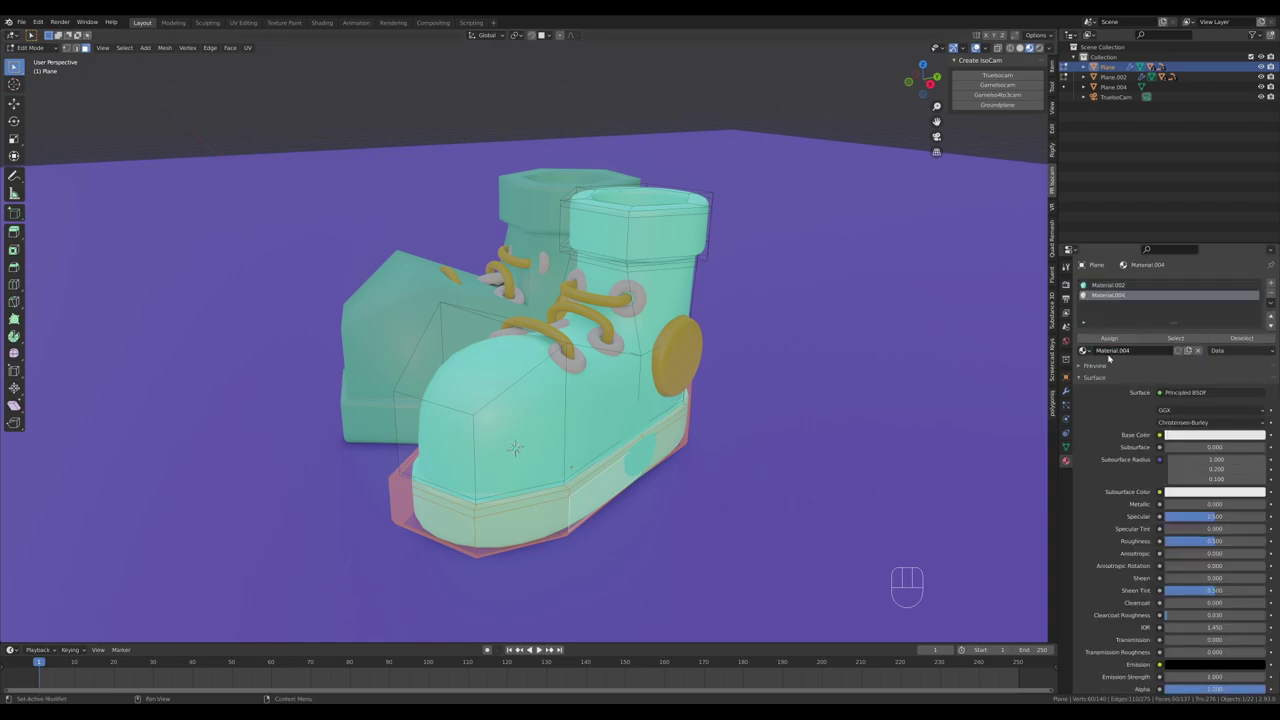
{"action": "key", "text": "Tab"}
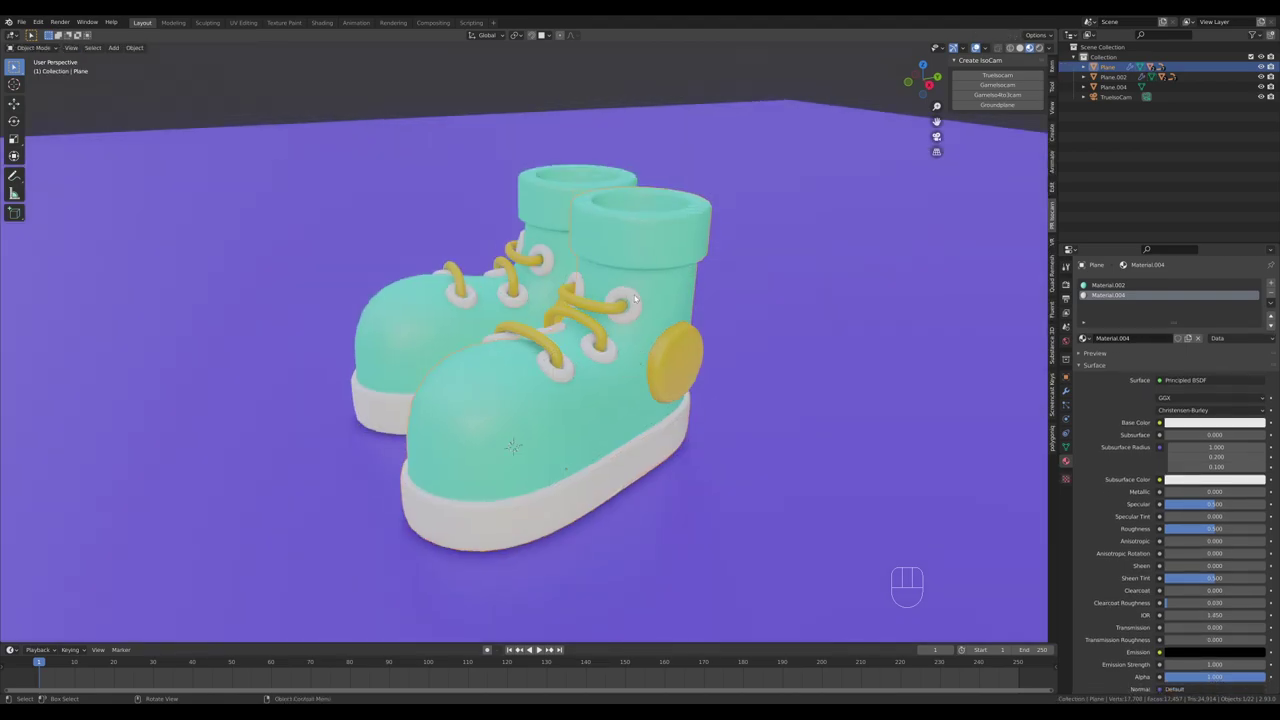
- Give the eyelet rings a metallic material and look through the scene camera
{"action": "left_click", "coordinate": [545, 648]}
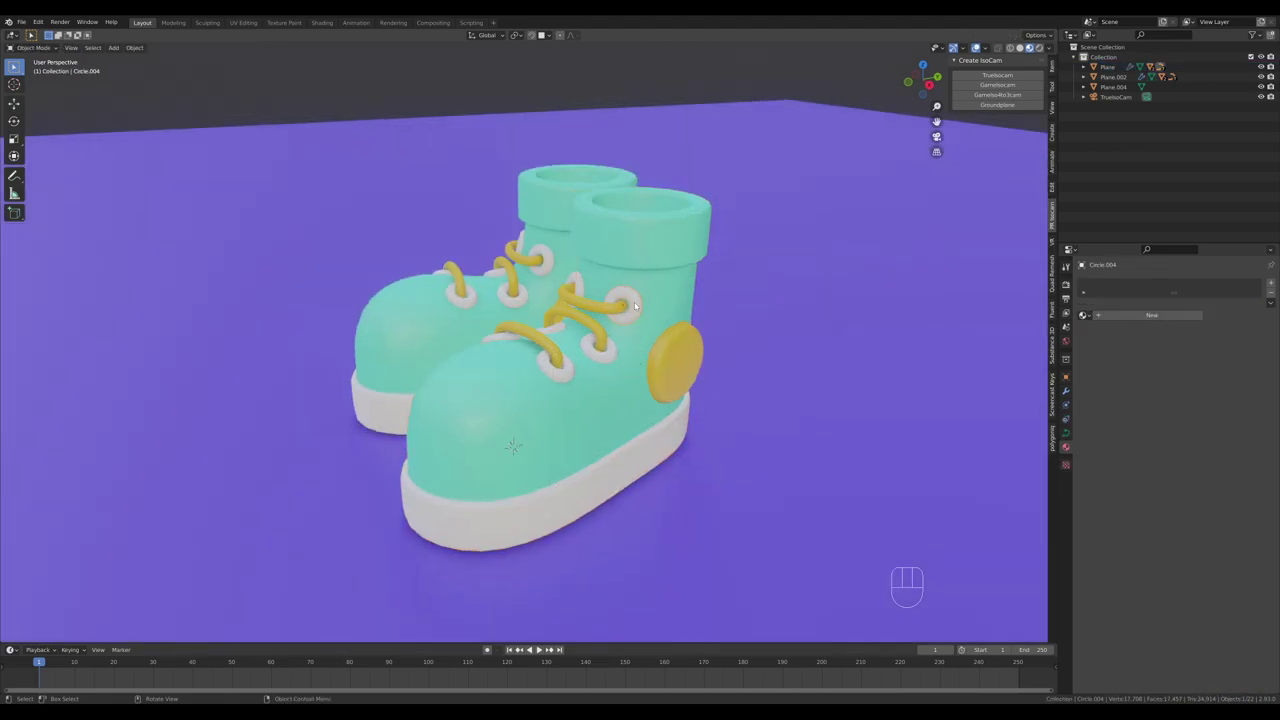
{"action": "left_click", "coordinate": [545, 648]}
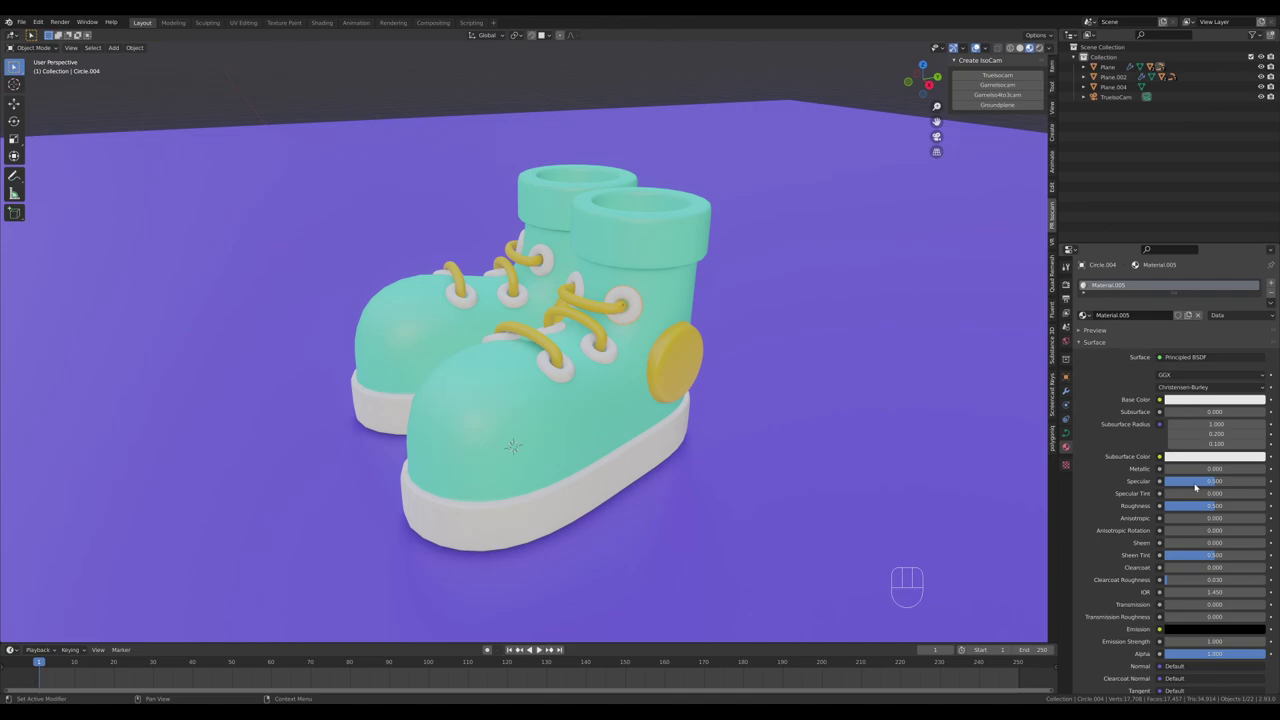
{"action": "left_click", "coordinate": [545, 648]}
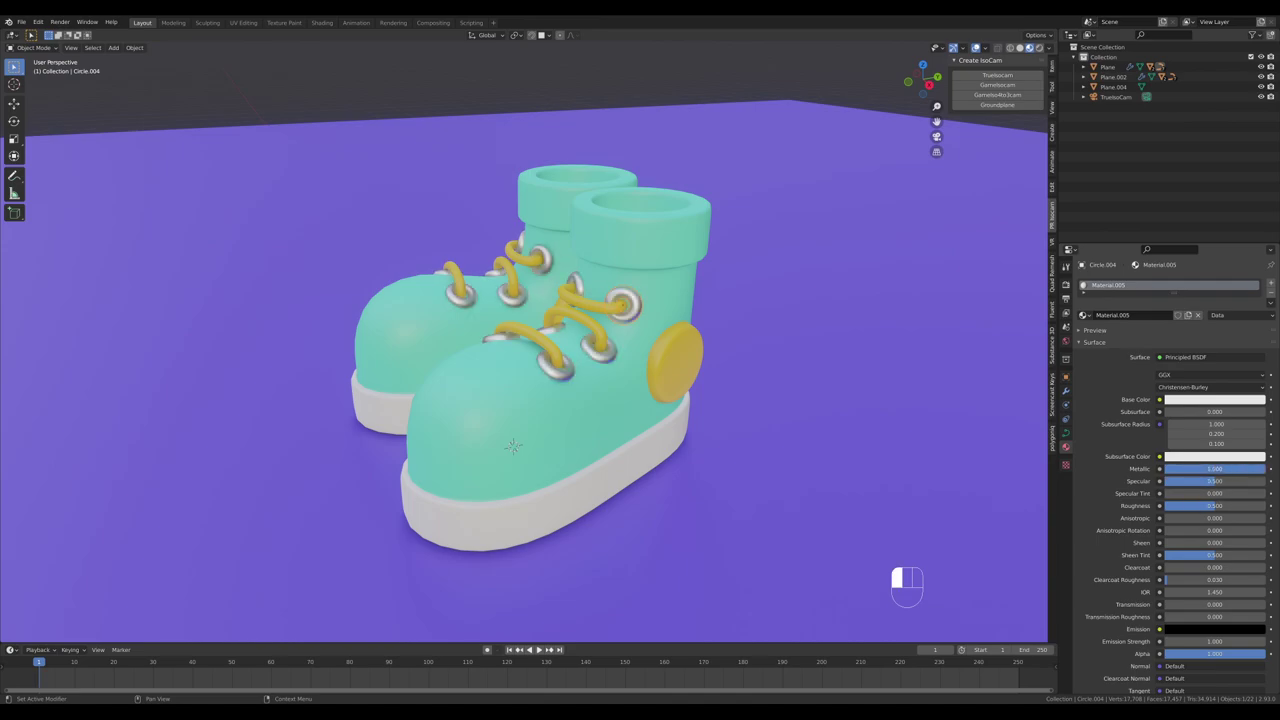
{"action": "key", "text": "KP_0"}
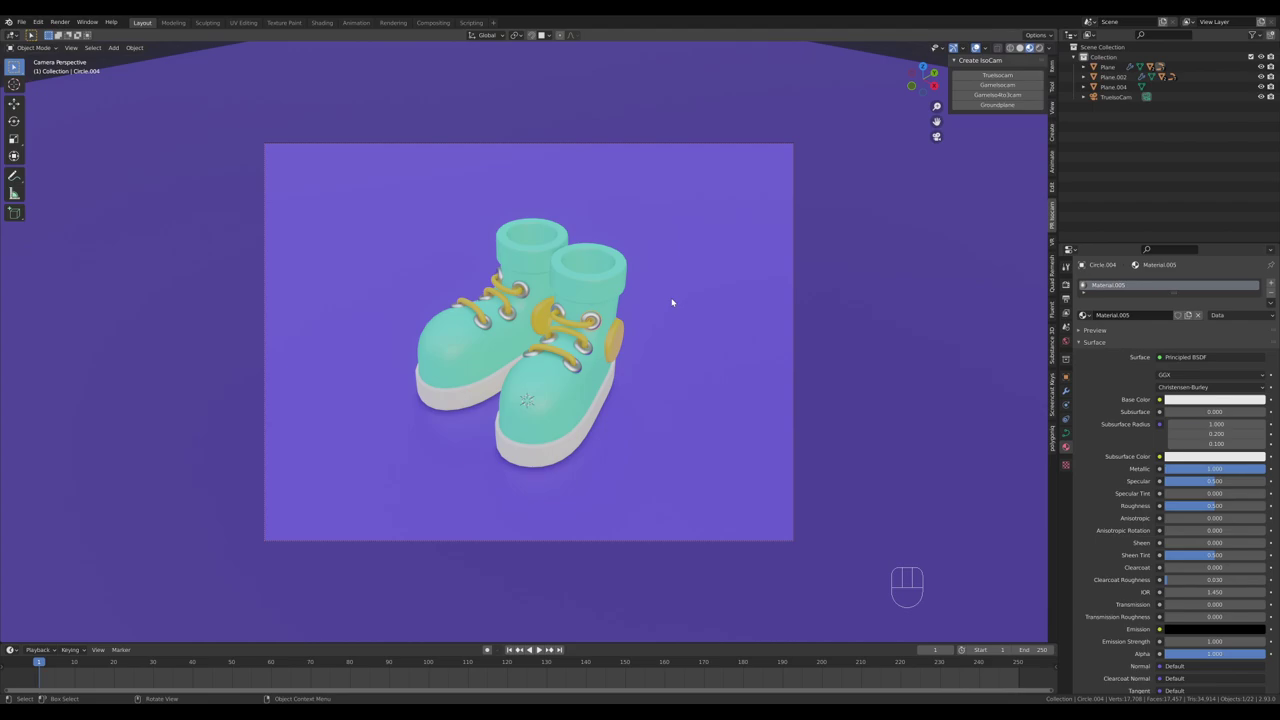
- Switch to the rendered preview and add an Area light to the scene
{"action": "key", "text": "z"}
{"action": "key", "text": "z"}
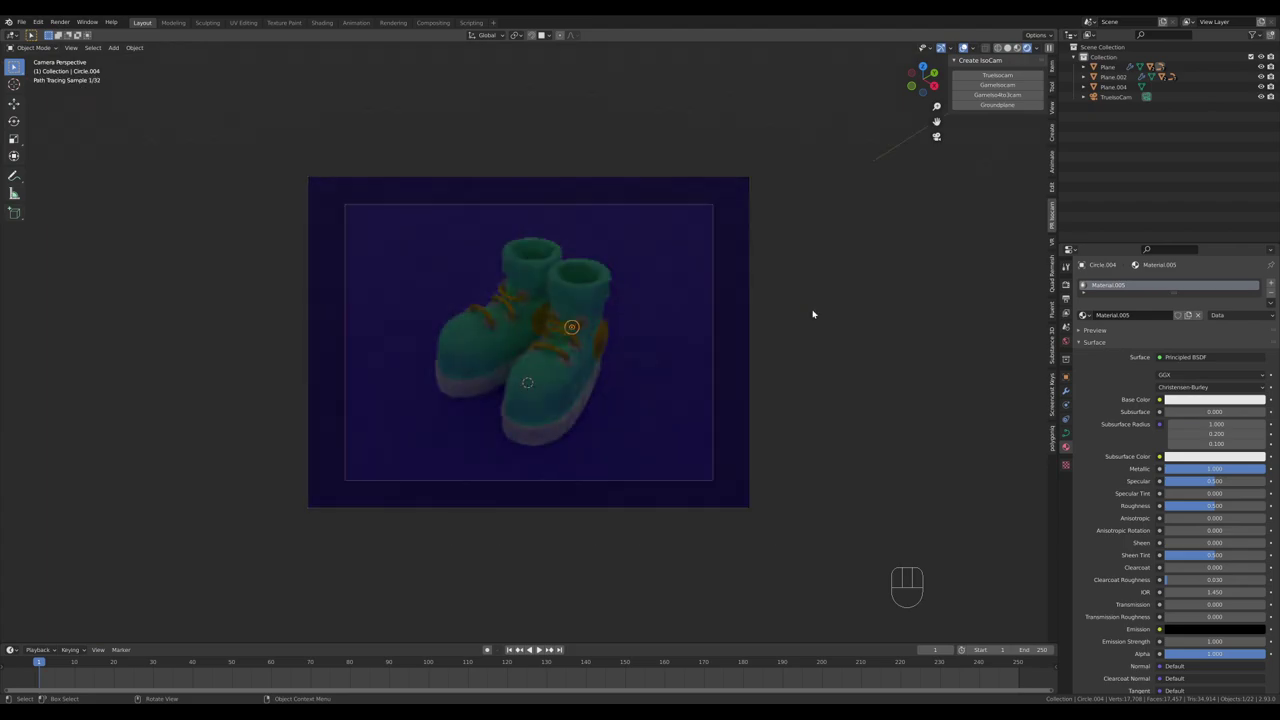
{"action": "key", "text": "z"}
{"action": "left_click", "coordinate": [545, 648]}
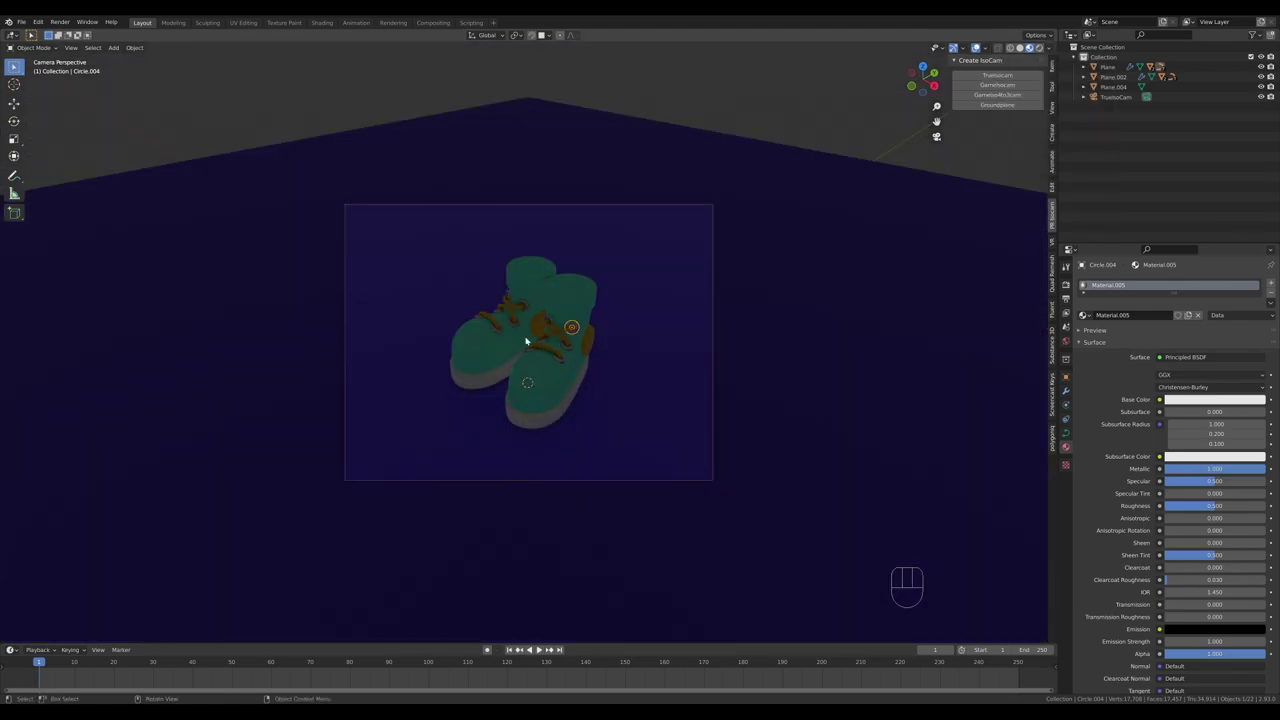
{"action": "key", "text": "shift+a"}
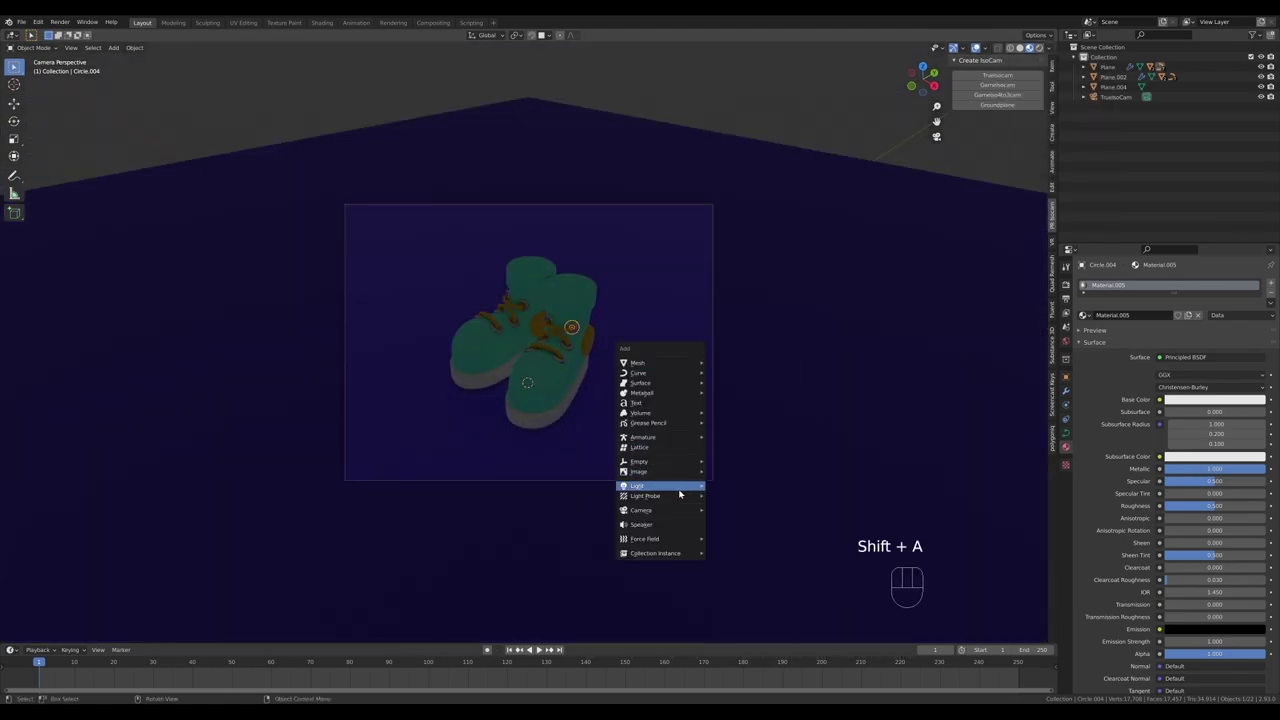
{"action": "key", "text": "g"}
{"action": "key", "text": "z"}
{"action": "left_click", "coordinate": [545, 648]}
{"action": "left_click", "coordinate": [545, 648]}
- Move the area light vertically to hang above the boots
{"action": "key", "text": "KP_0"}
{"action": "key", "text": "BackSpace"}
{"action": "left_click", "coordinate": [545, 648]}
{"action": "key", "text": "KP_0"}
{"action": "key", "text": "g"}
{"action": "key", "text": "z"}
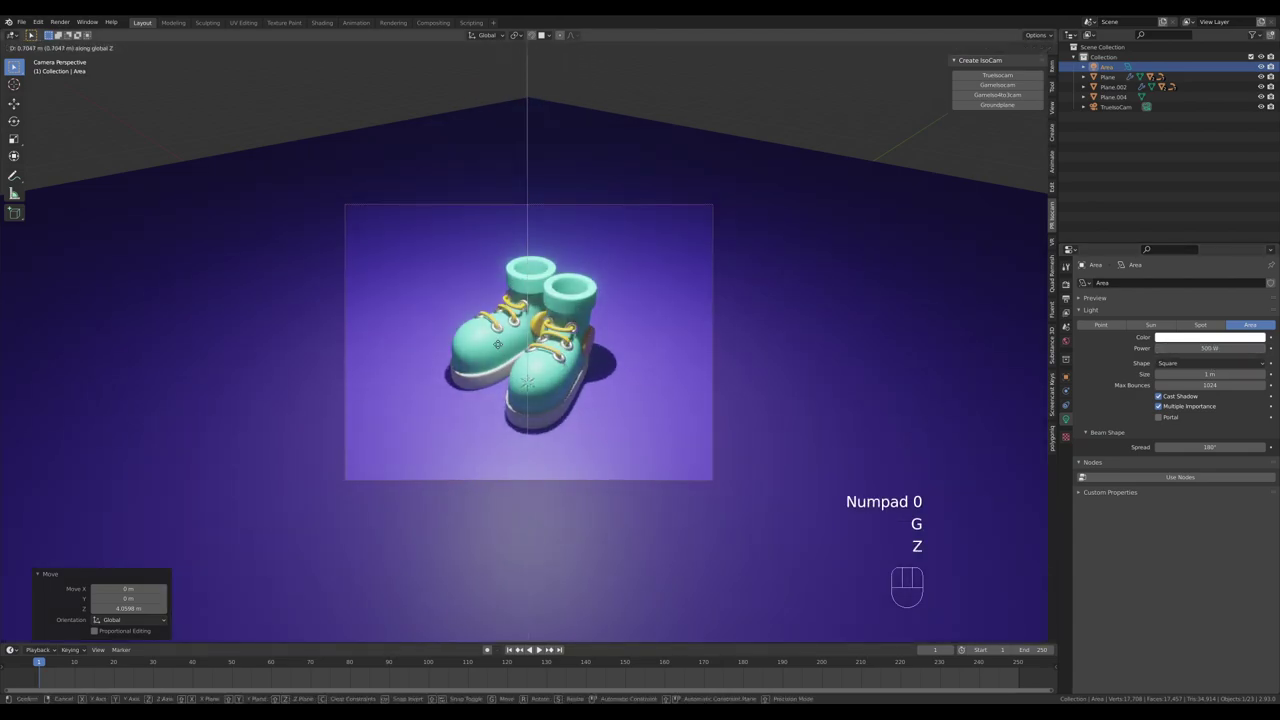
{"action": "left_click", "coordinate": [545, 648]}
- Brighten the world background colour and set a higher-contrast Look in Color Management
{"action": "key", "text": "z"}
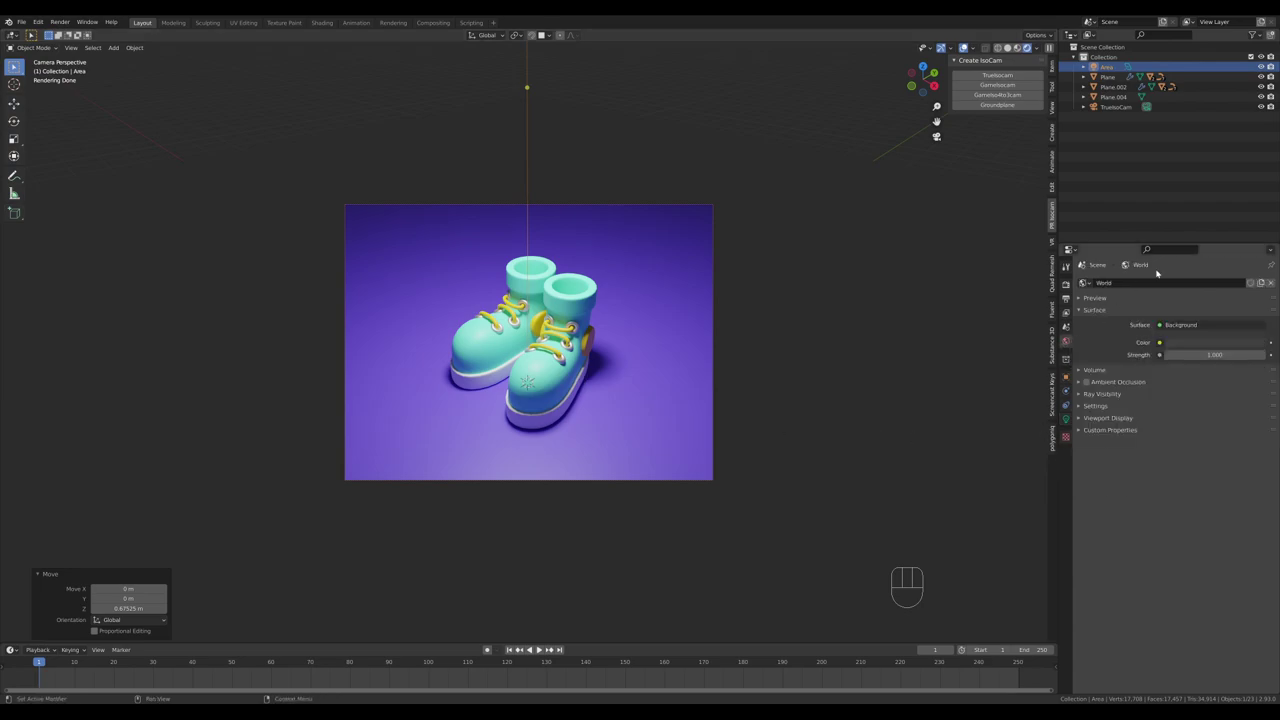
{"action": "left_click", "coordinate": [545, 648]}
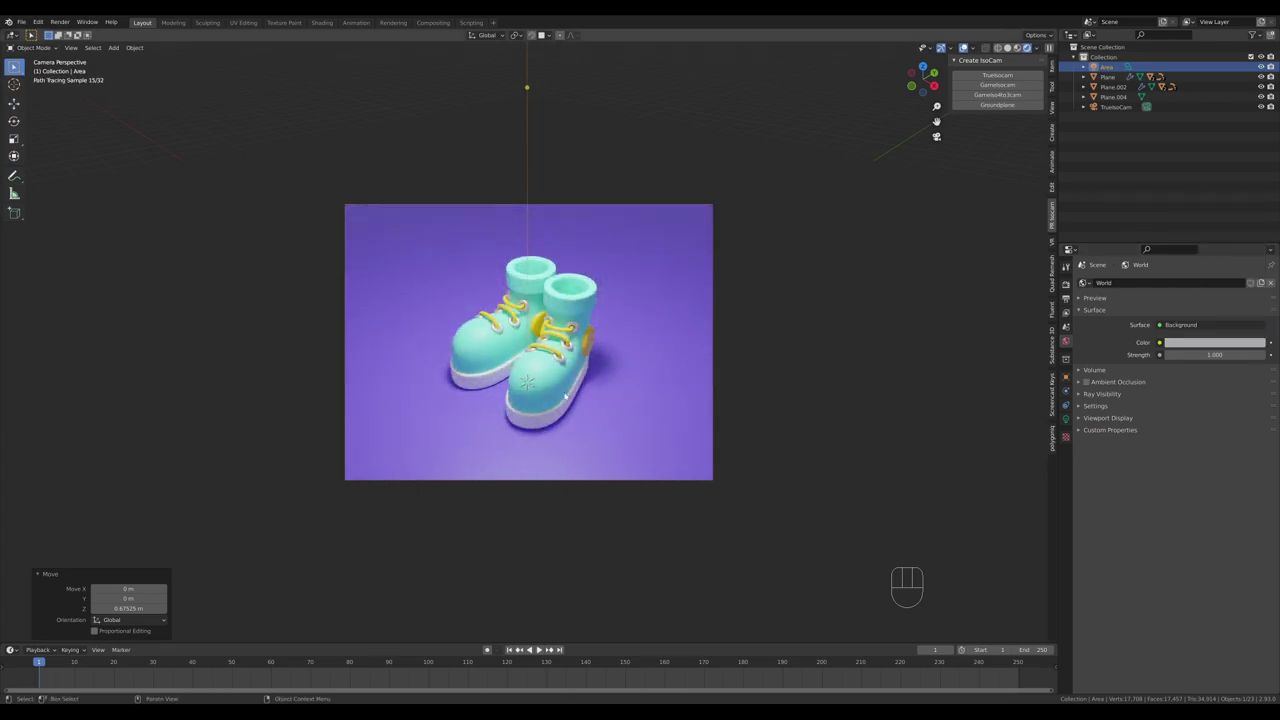
{"action": "left_click", "coordinate": [545, 648]}
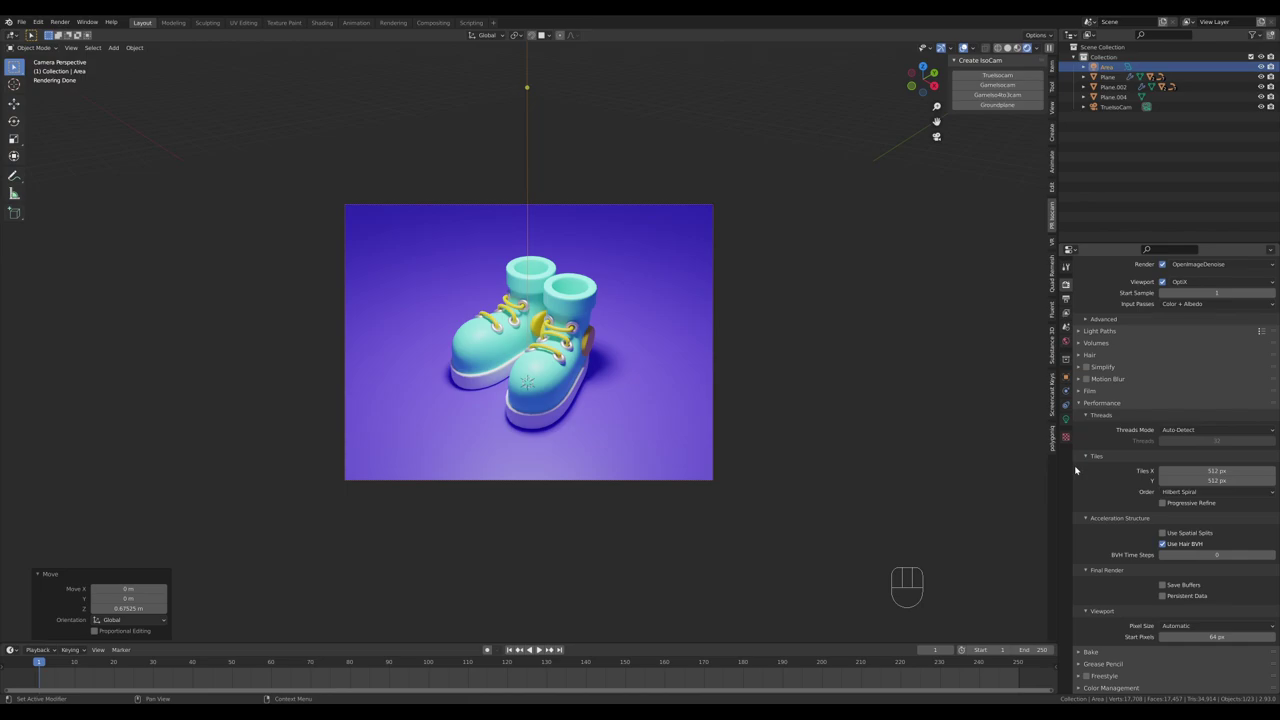
{"action": "left_click", "coordinate": [545, 648]}
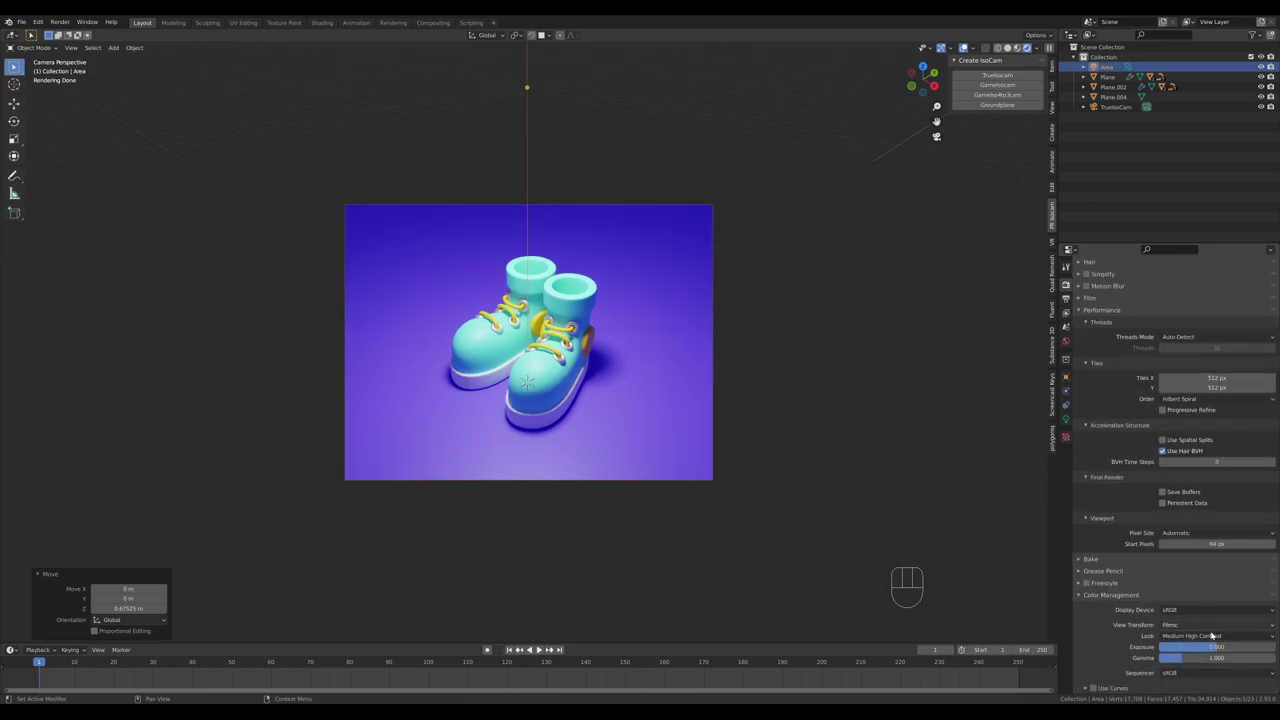
{"action": "left_click", "coordinate": [545, 648]}
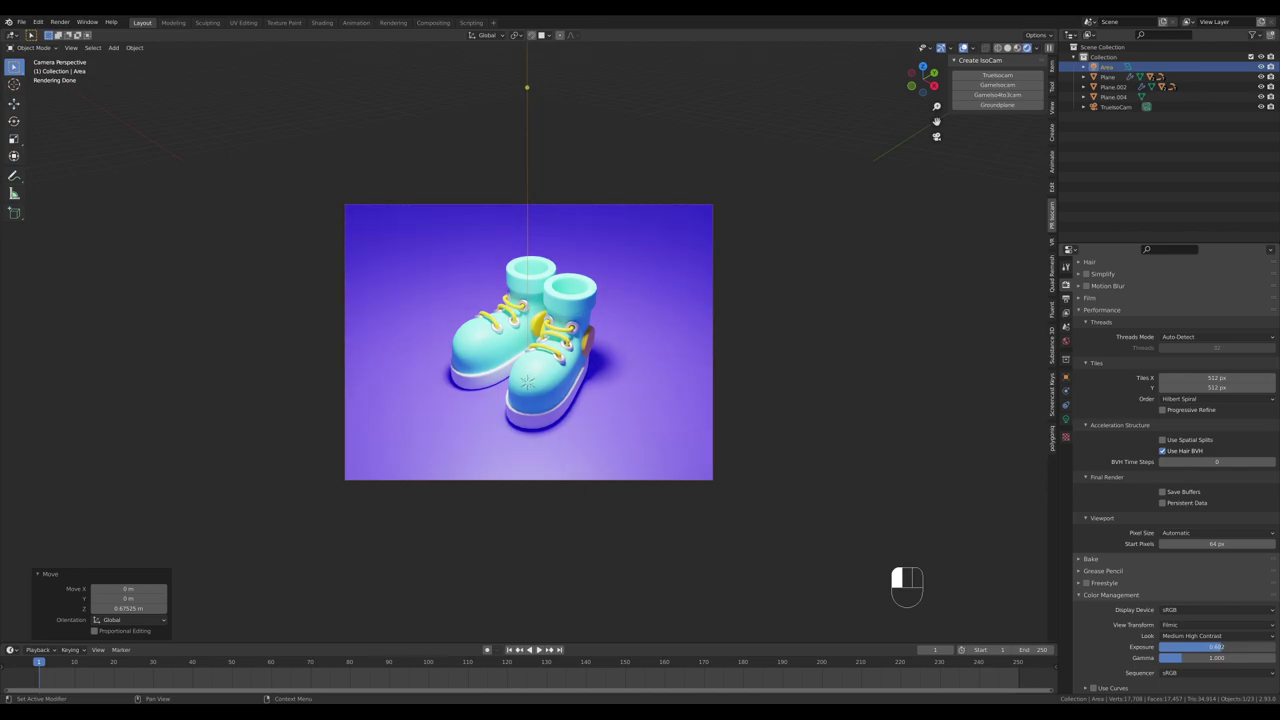
- Lower the area light's power from 500 W to 250 W
{"action": "left_click", "coordinate": [545, 648]}
{"action": "left_click", "coordinate": [545, 648]}
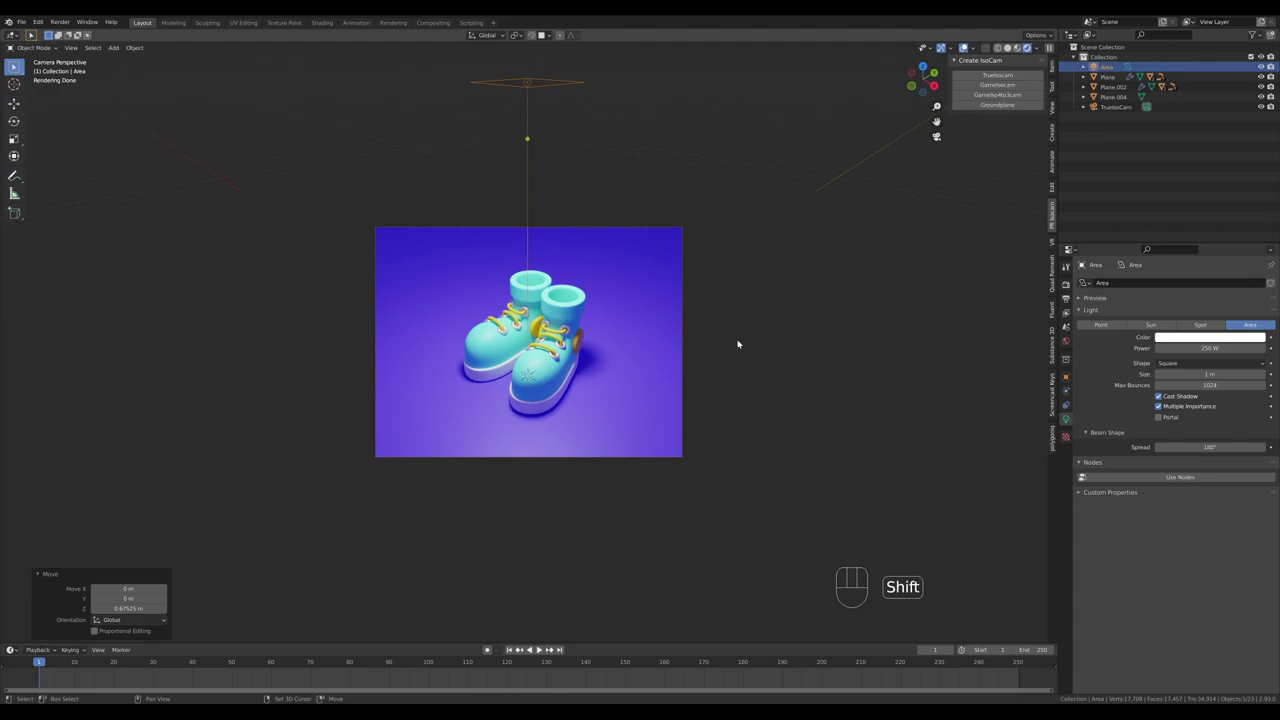
- Duplicate the area light in place and rotate the copy -45° around X, then tilt it toward the boots
{"action": "key", "text": "shift+d"}
{"action": "right_click", "coordinate": [545, 648]}
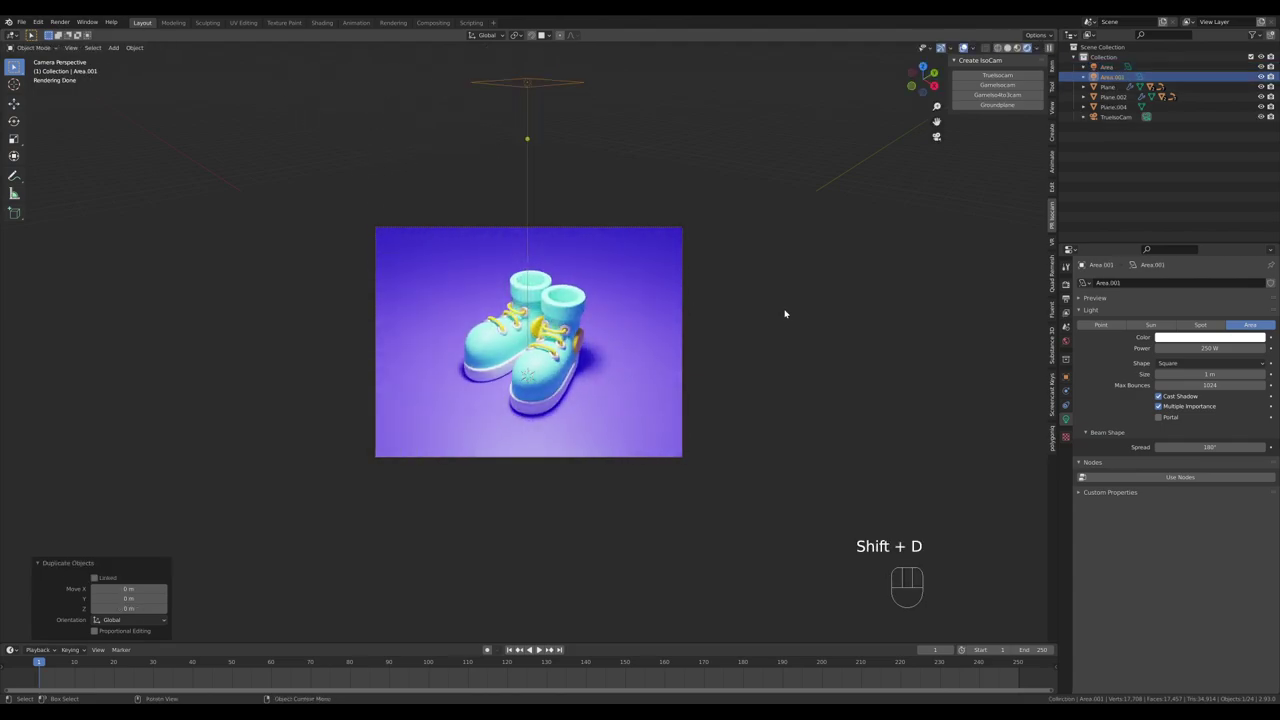
{"action": "key", "text": "."}
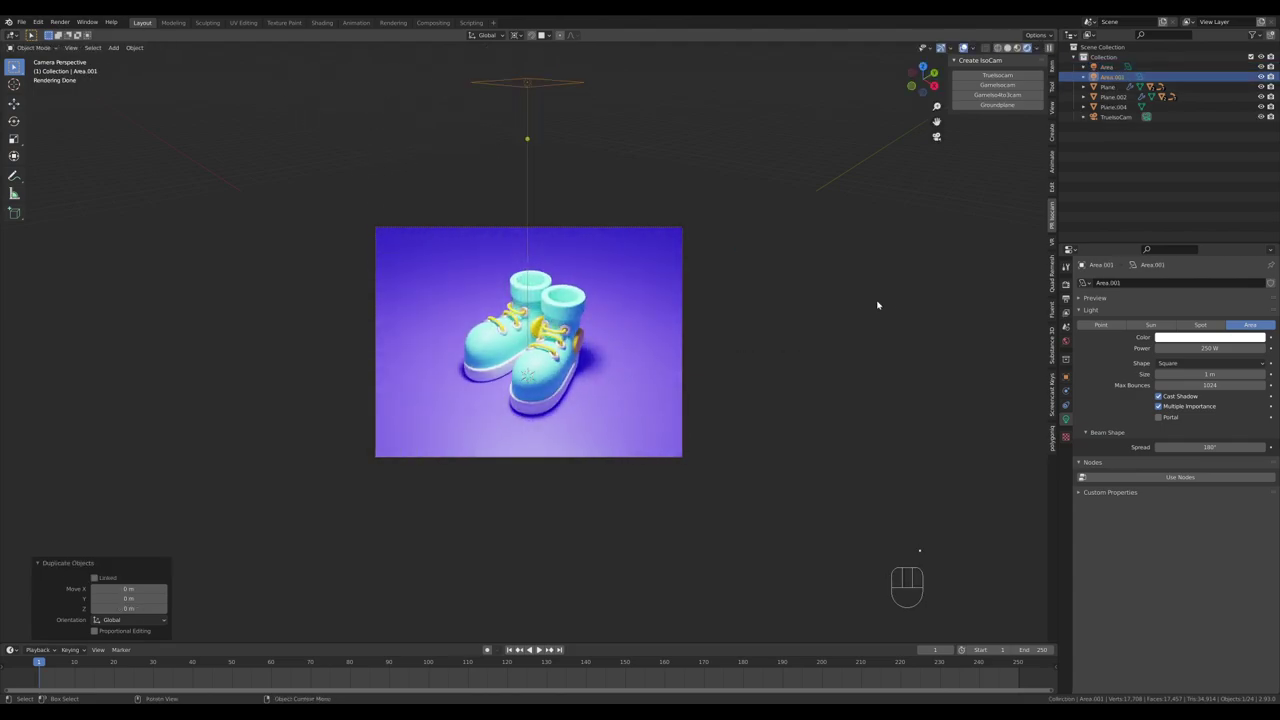
{"action": "key", "text": "r"}
{"action": "key", "text": "x"}
{"action": "key", "text": "KP_4"}
{"action": "key", "text": "KP_5"}
{"action": "key", "text": "KP_Subtract"}
{"action": "key", "text": "KP_Enter"}
{"action": "key", "text": "r"}
{"action": "key", "text": "z"}
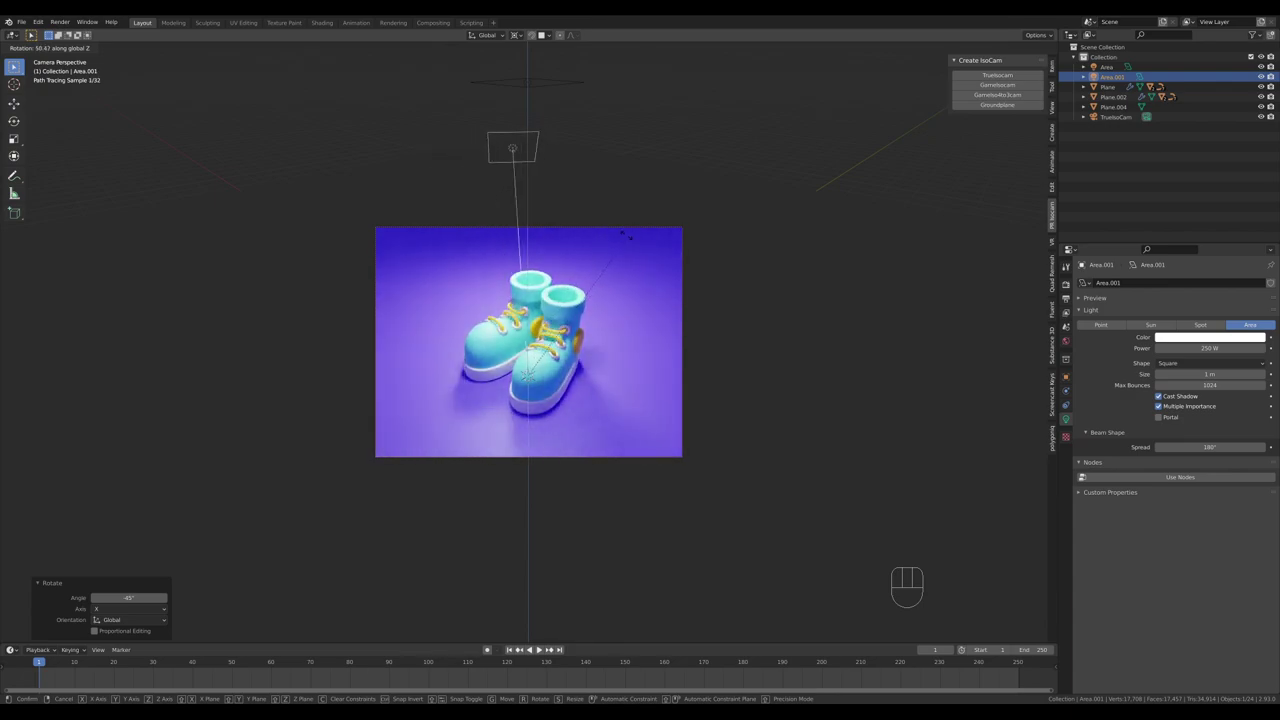
{"action": "left_click", "coordinate": [545, 648]}
- Give the second light a warm tint, re-tilt it around its own axis and enlarge it
{"action": "left_click", "coordinate": [545, 648]}
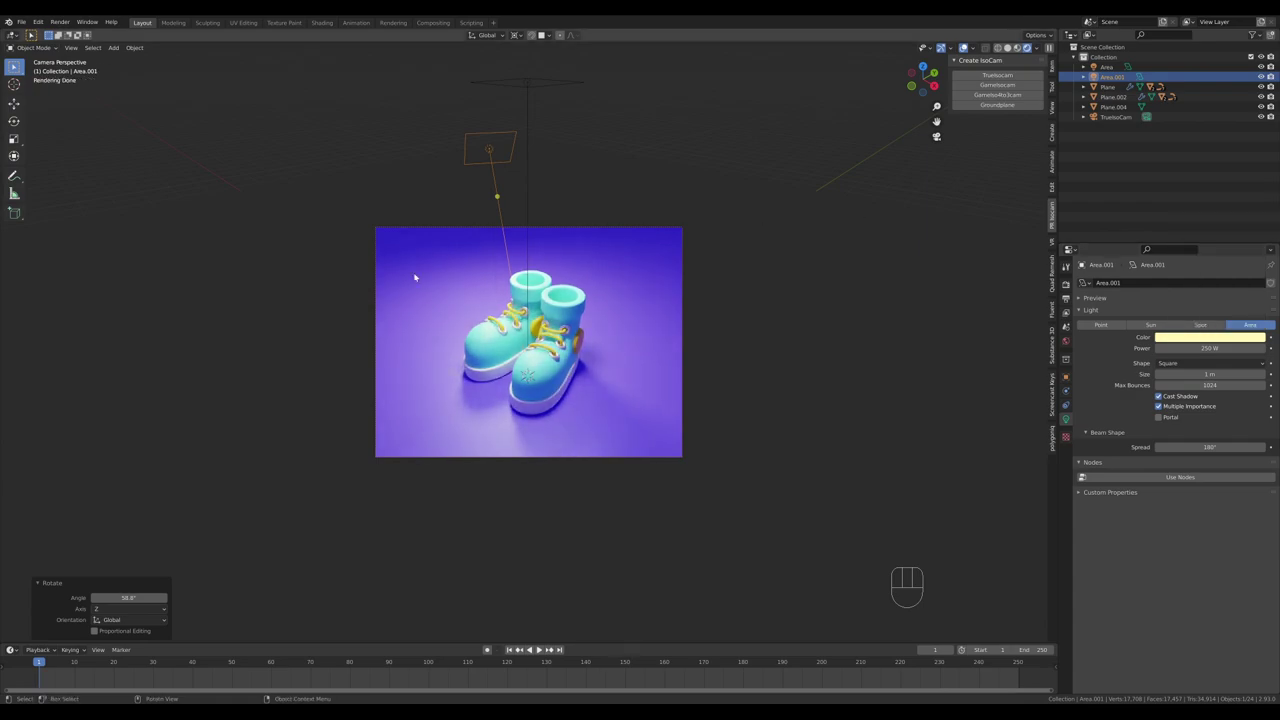
{"action": "key", "text": "r"}
{"action": "key", "text": "x"}
{"action": "left_click", "coordinate": [545, 648]}
{"action": "left_click", "coordinate": [545, 648]}
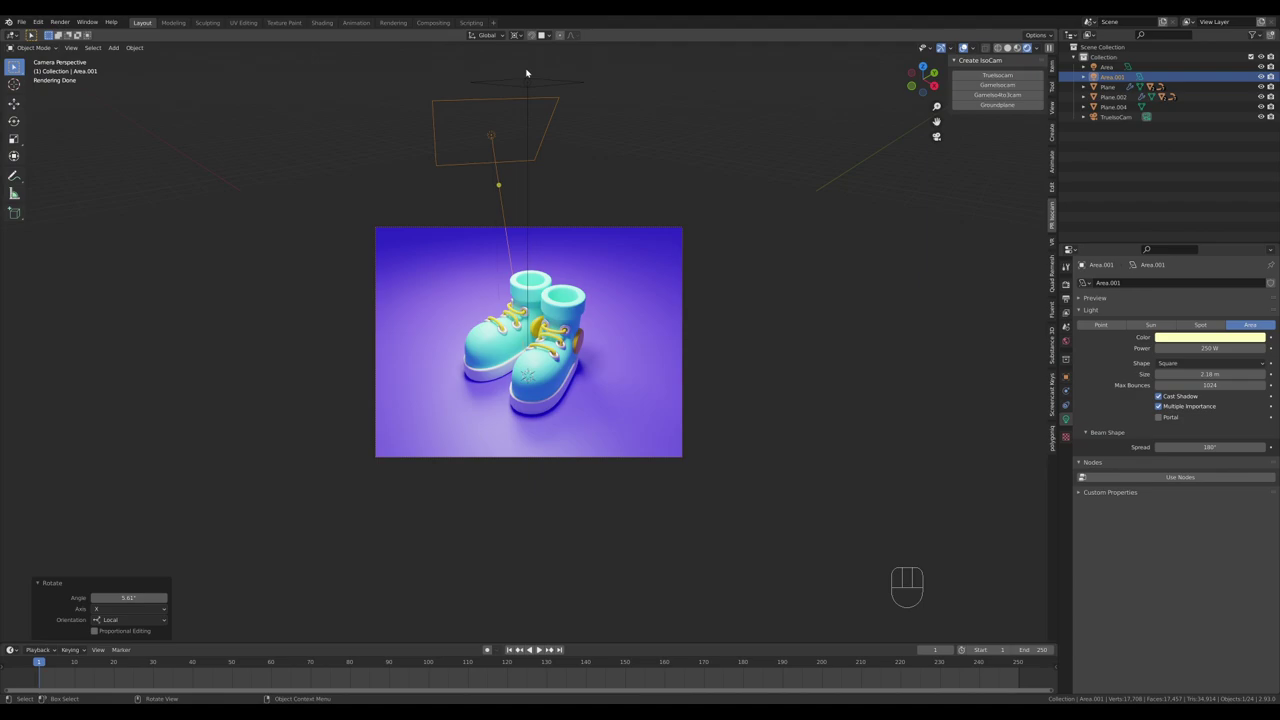
{"action": "key", "text": "s"}
{"action": "key", "text": "Escape"}
- Make the first area light slightly bigger and adjust the render's overall brightness
{"action": "left_click", "coordinate": [545, 648]}
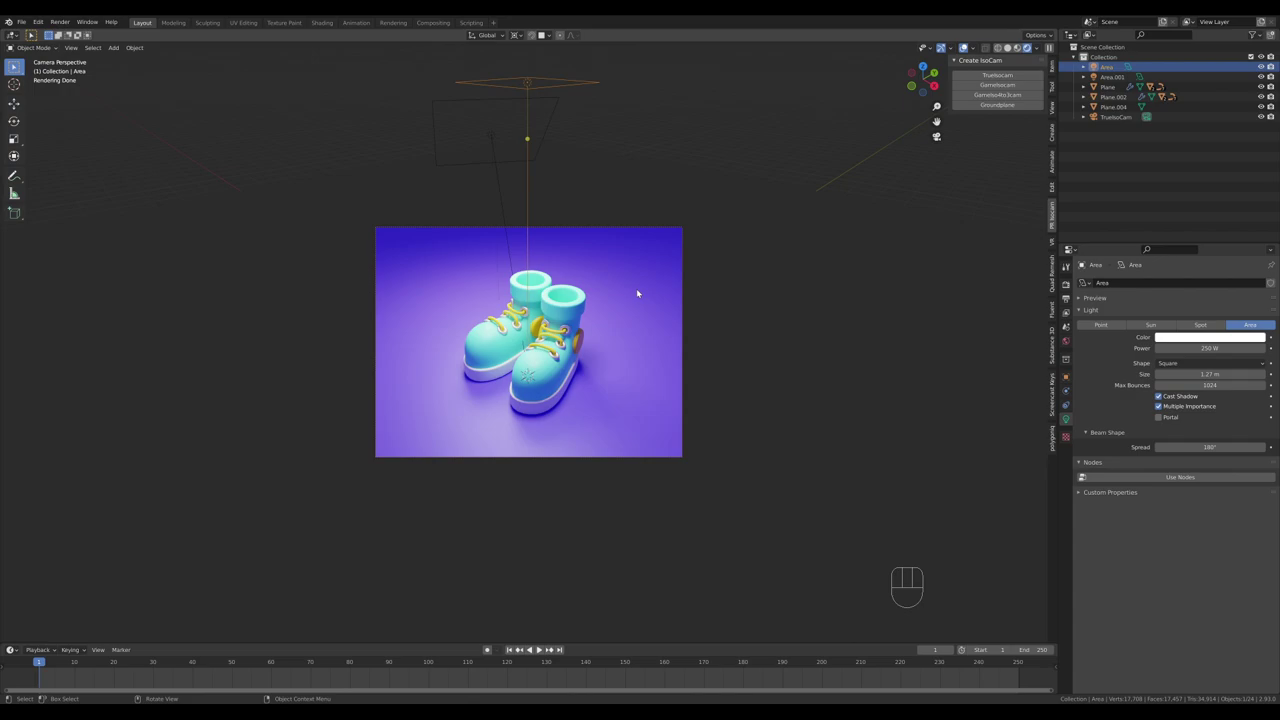
{"action": "left_click", "coordinate": [545, 648]}
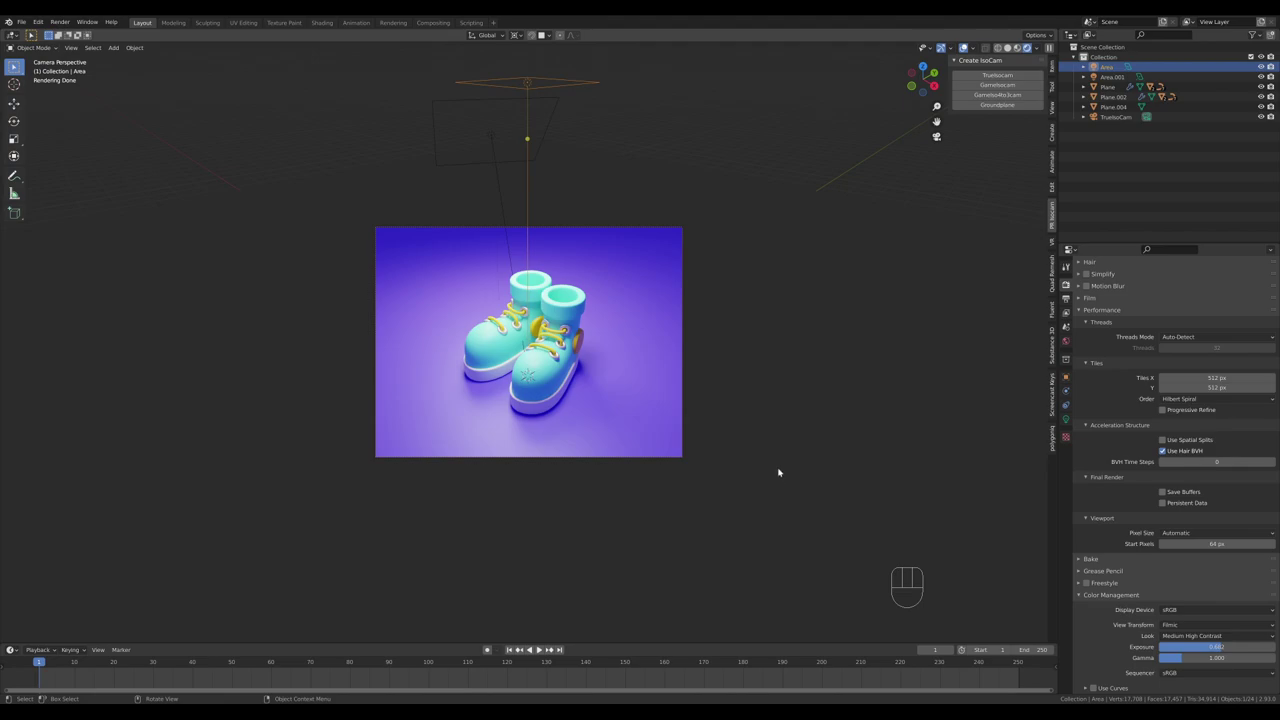
{"action": "left_click", "coordinate": [545, 648]}
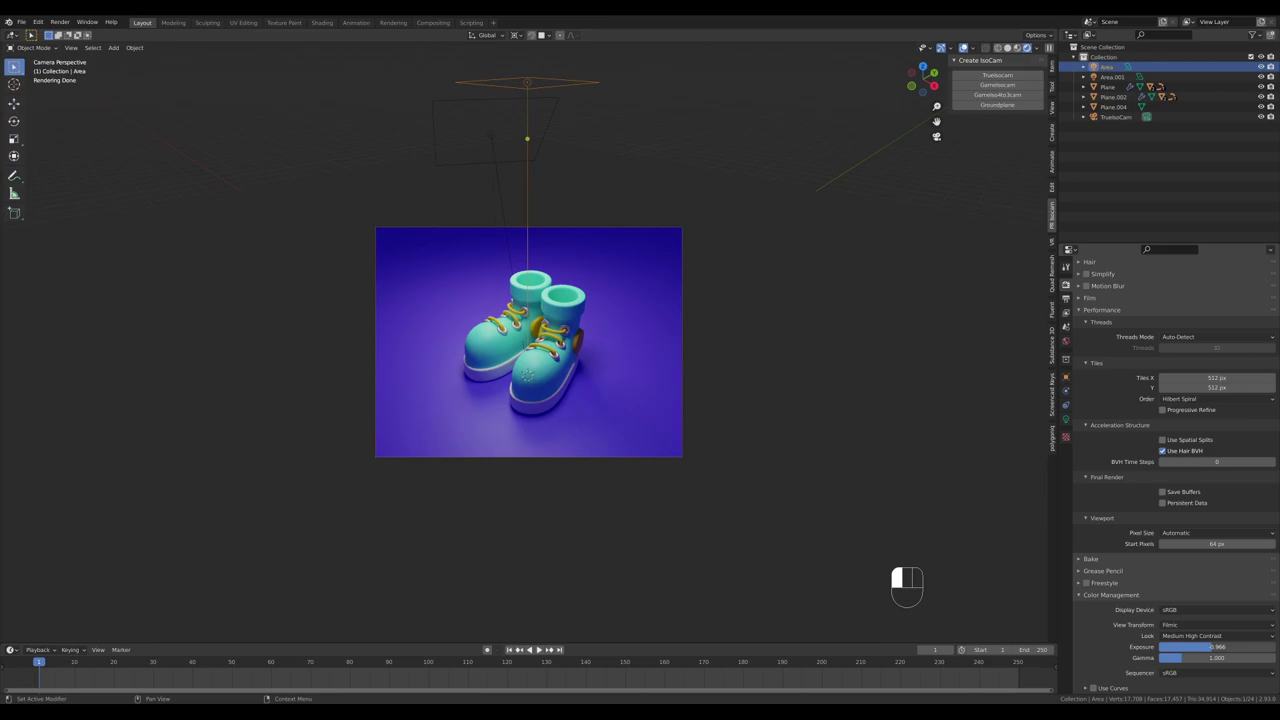